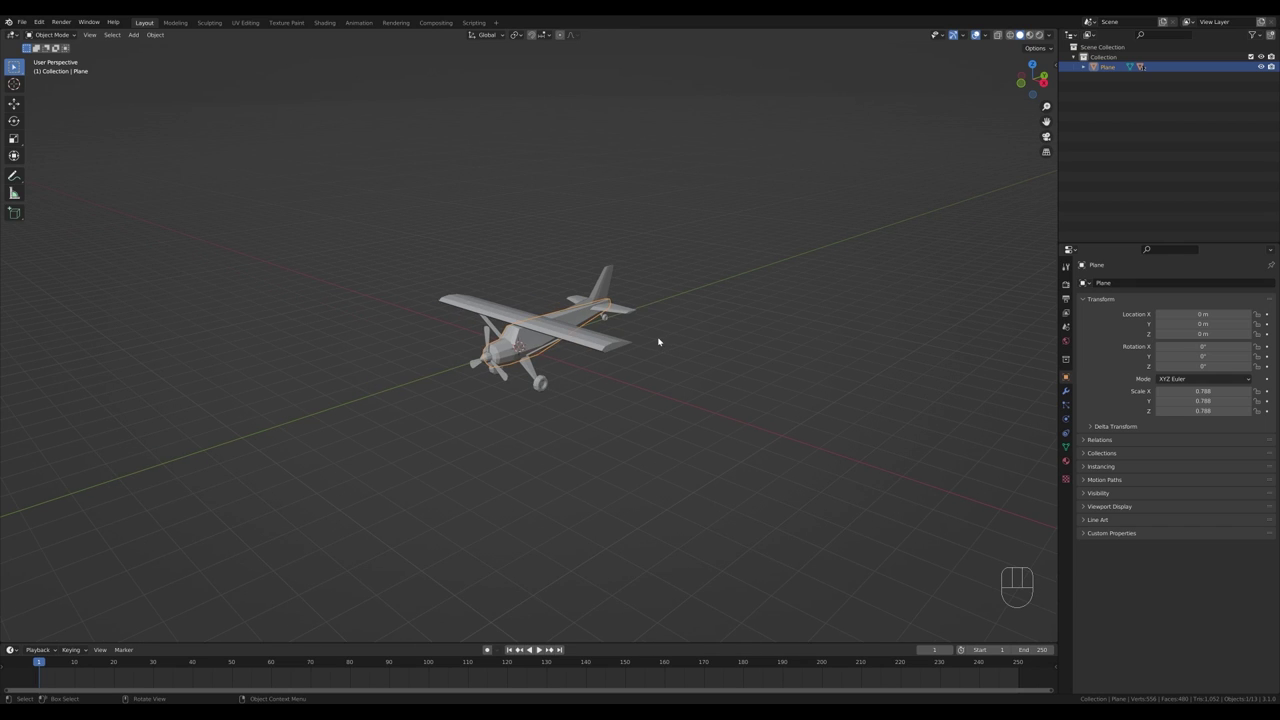
# Step: Add a mesh plane and scale it up into a large ground plane beneath the airplane
pyautogui.press('shift+a')
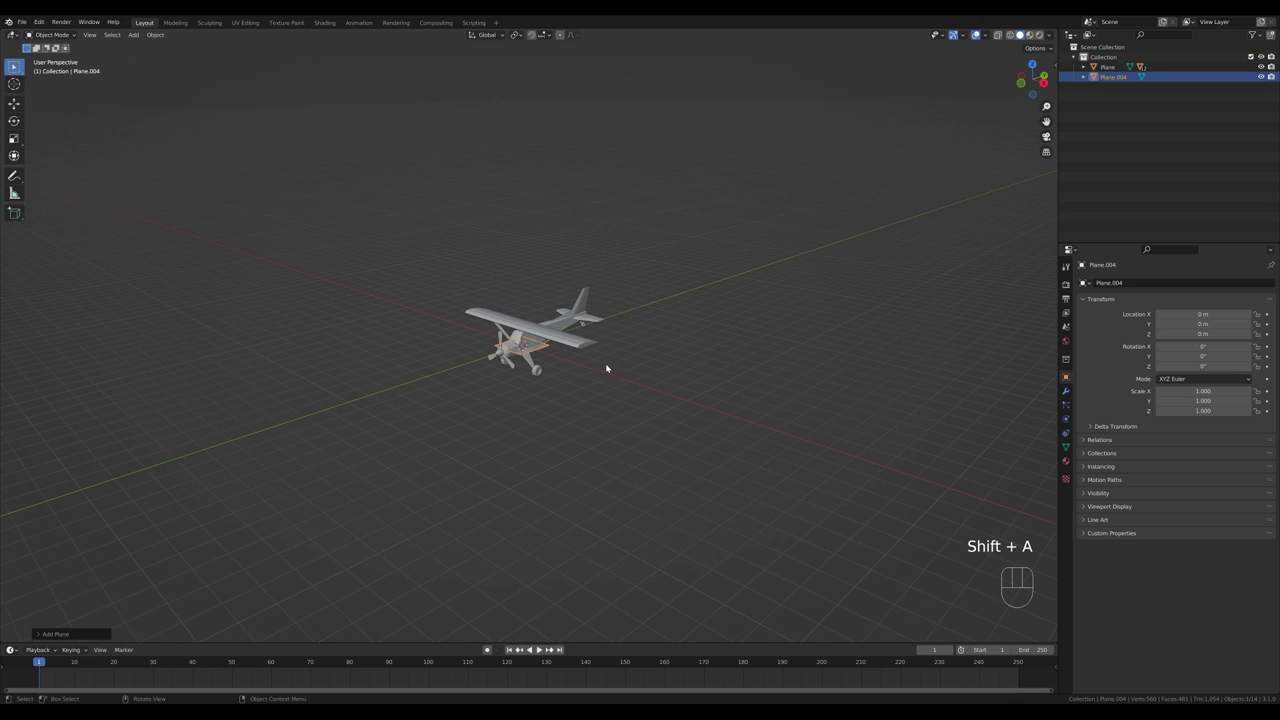
pyautogui.press('Tab')
pyautogui.press('s')
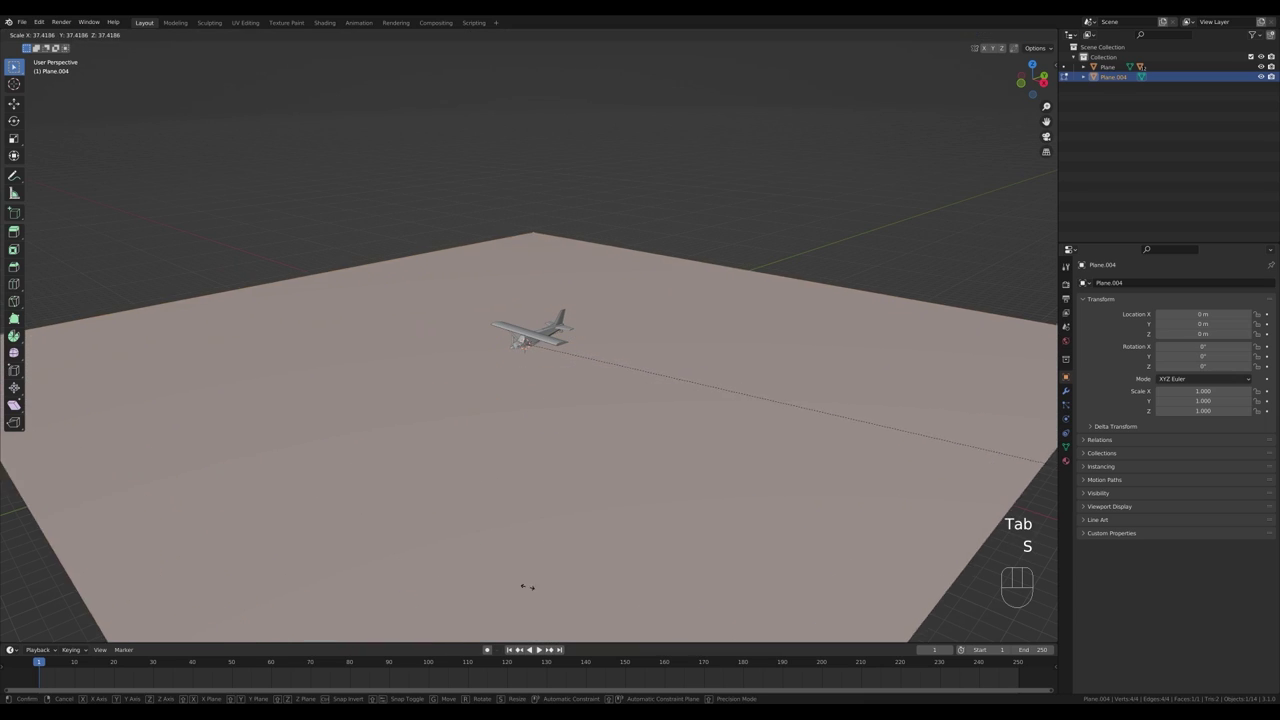
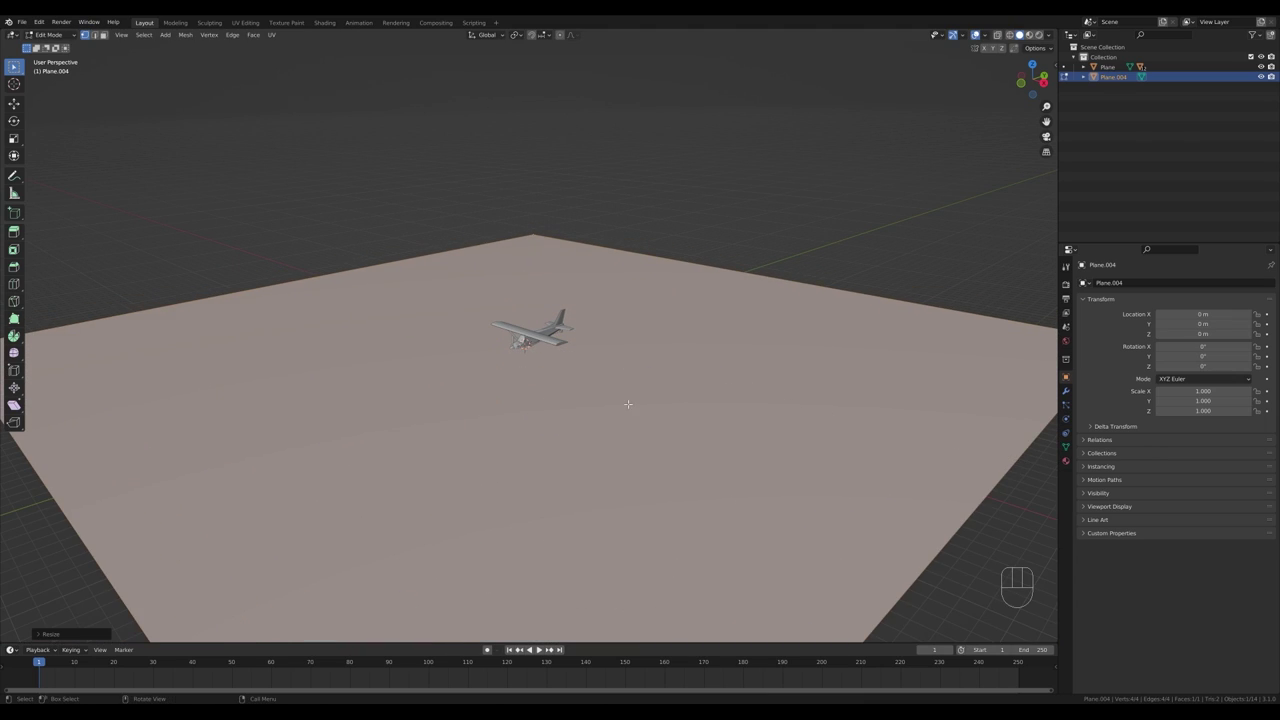
pyautogui.press('Tab')
# Step: Add a small plane, shape it in Edit Mode into a long bending runway strip, then add another plane
pyautogui.press('shift+a')
pyautogui.moveTo(591, 364); pyautogui.dragTo(602, 380)
pyautogui.press('Tab')
pyautogui.press('s')
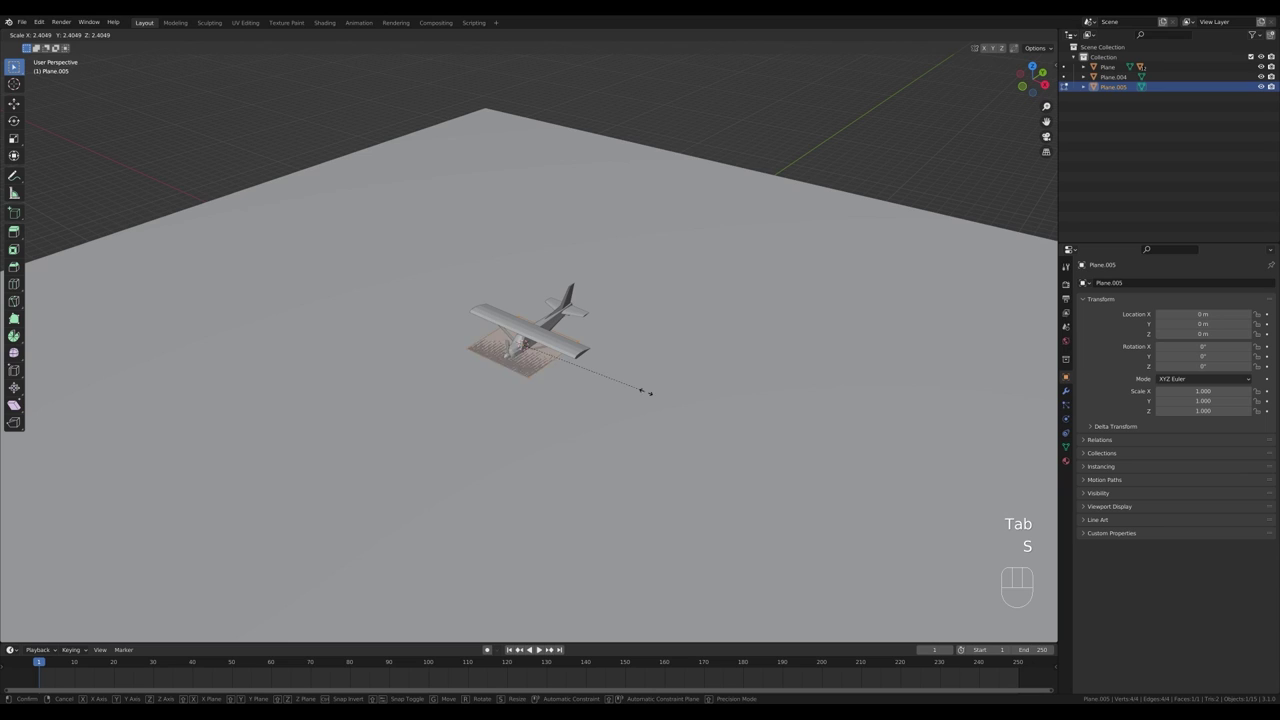
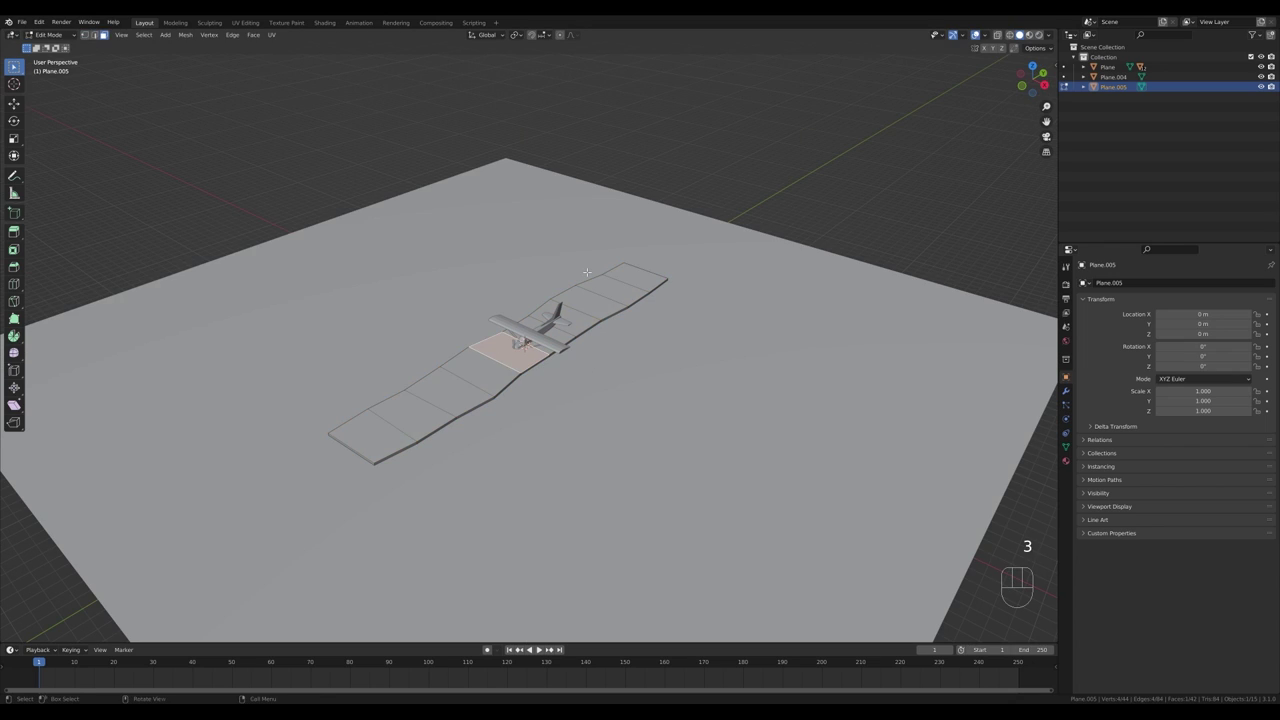
pyautogui.press('shift+s')
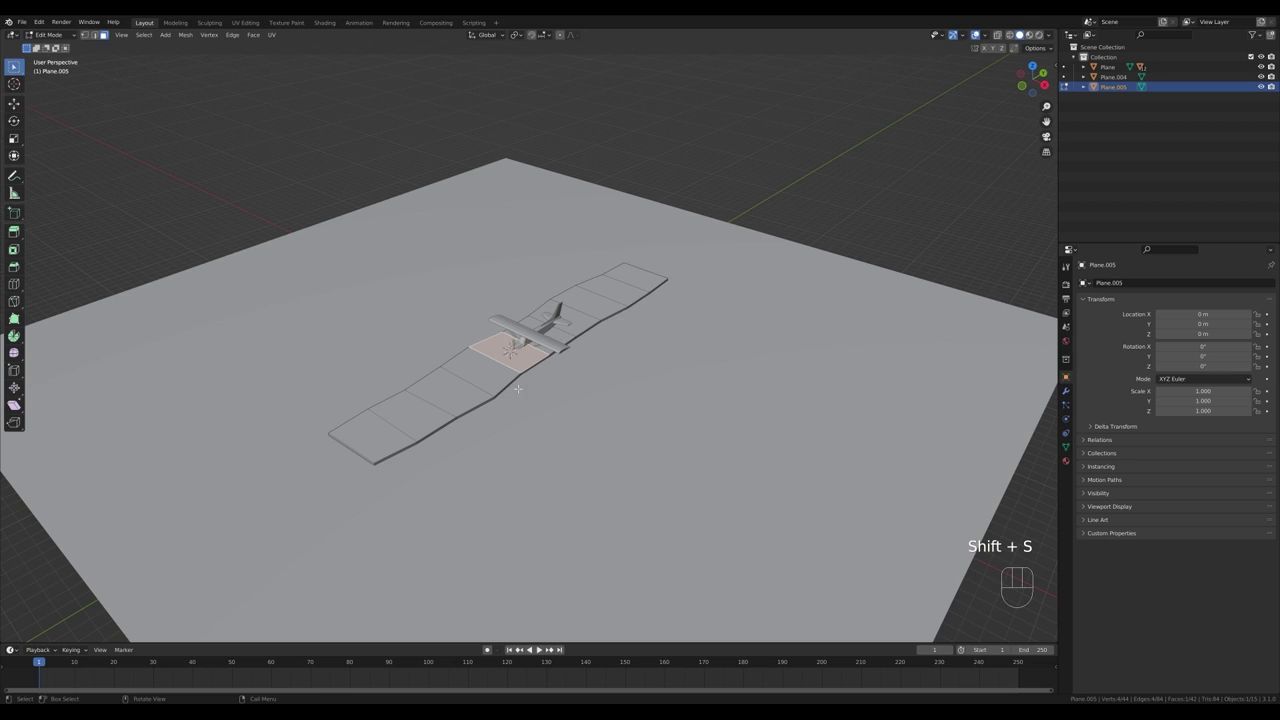
pyautogui.press('Tab')
pyautogui.press('shift+a')
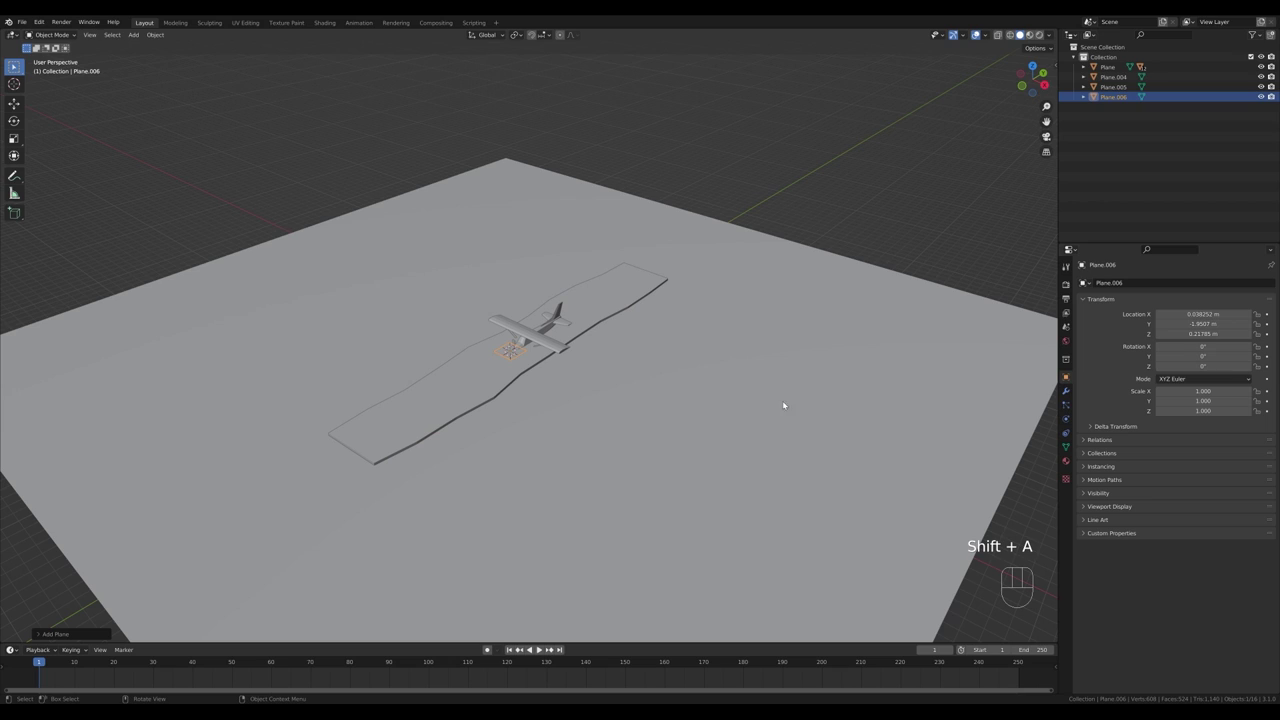
# Step: Scale Plane.006 into a small dash and repeat it along the runway with an Array modifier
pyautogui.press('Tab')
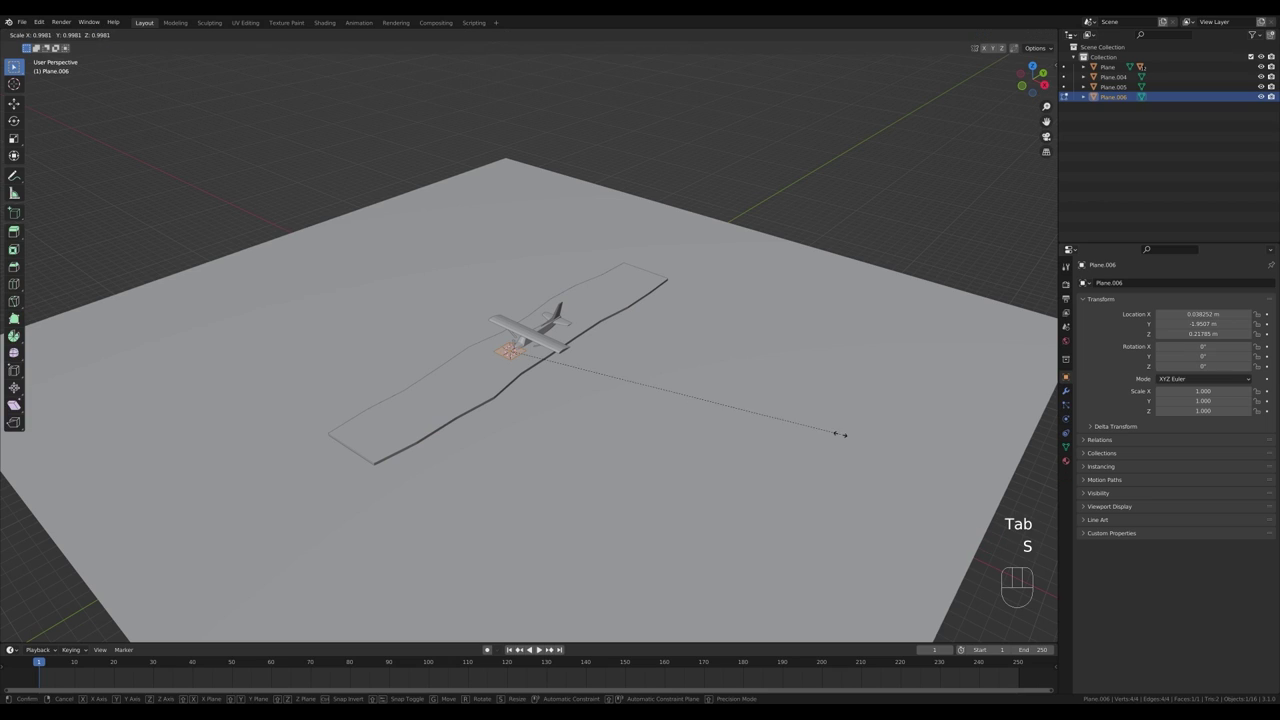
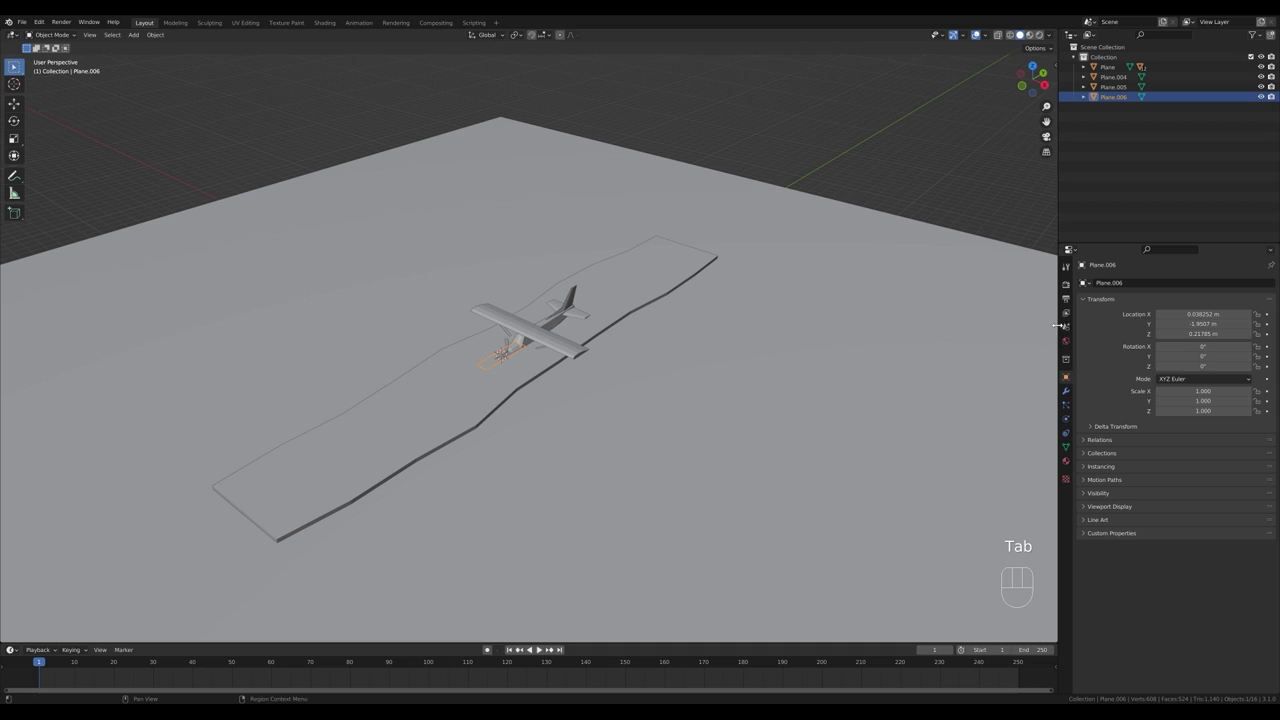
pyautogui.click(1071, 396)
pyautogui.moveTo(1126, 290); pyautogui.dragTo(1088, 314)
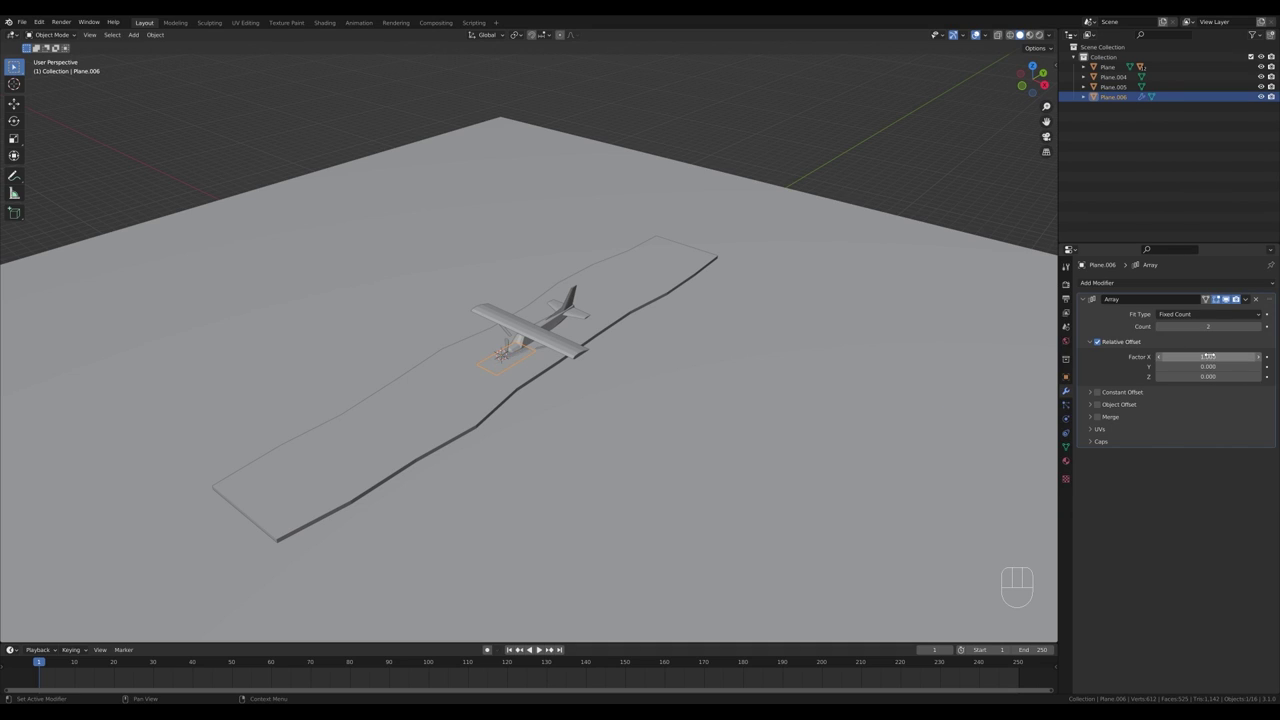
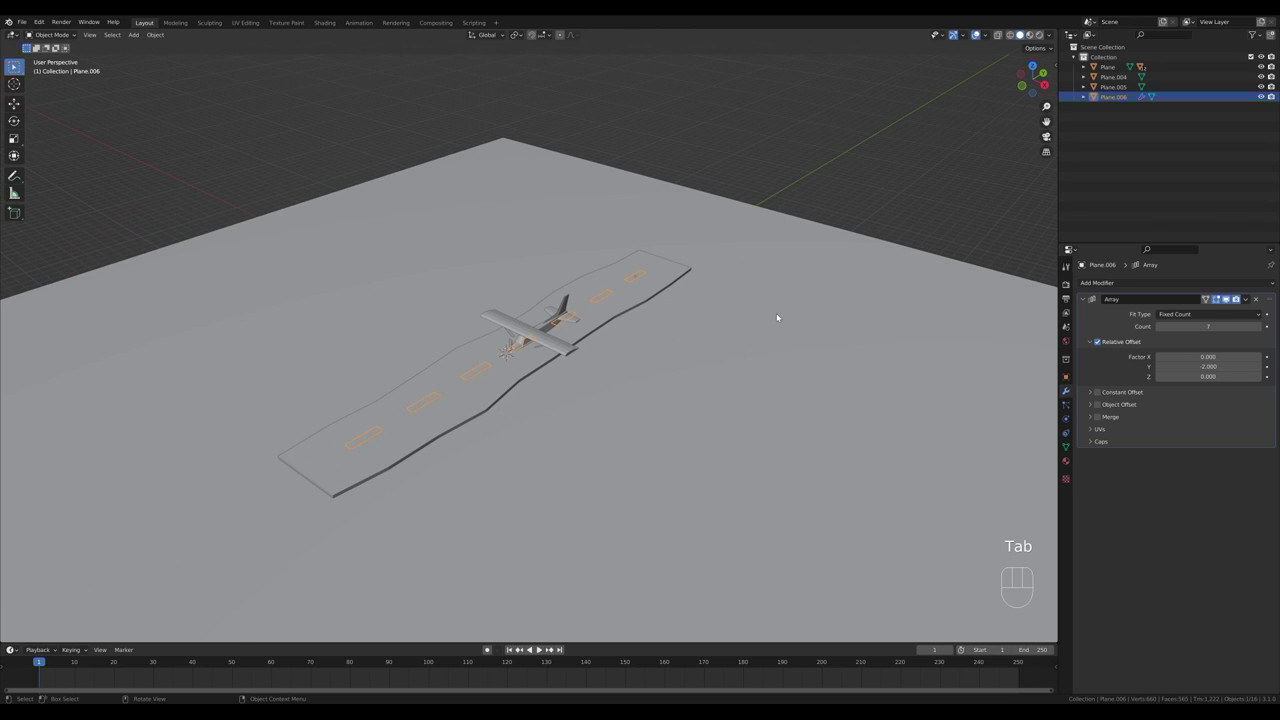
pyautogui.press('Tab')
# Step: Scale Plane.004 up so the ground stretches to the horizon around the runway
pyautogui.press('s')
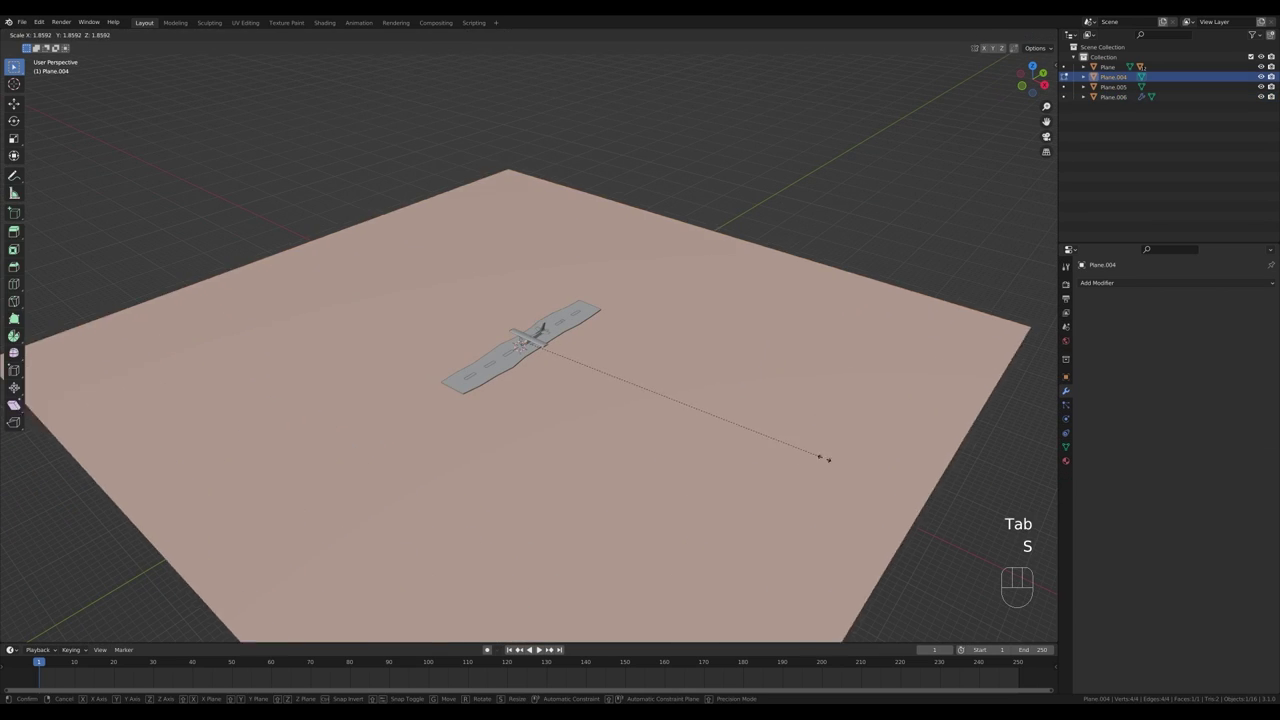
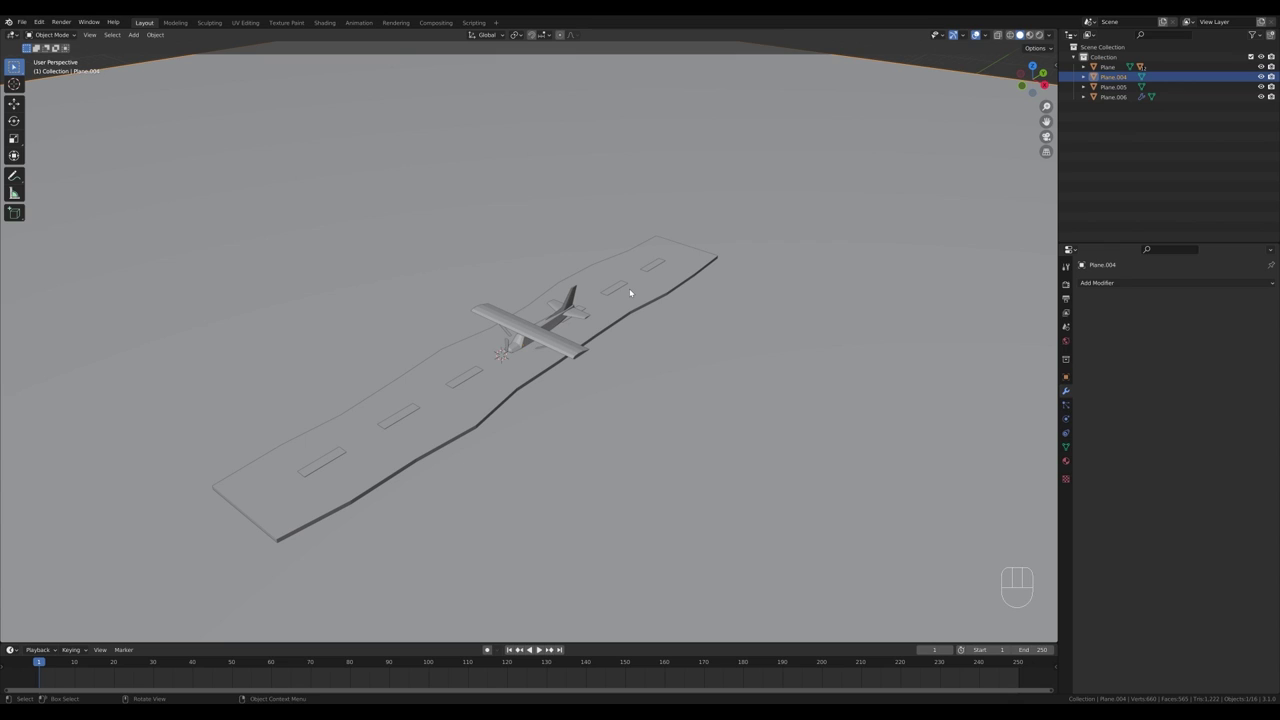
pyautogui.press('shift+s')
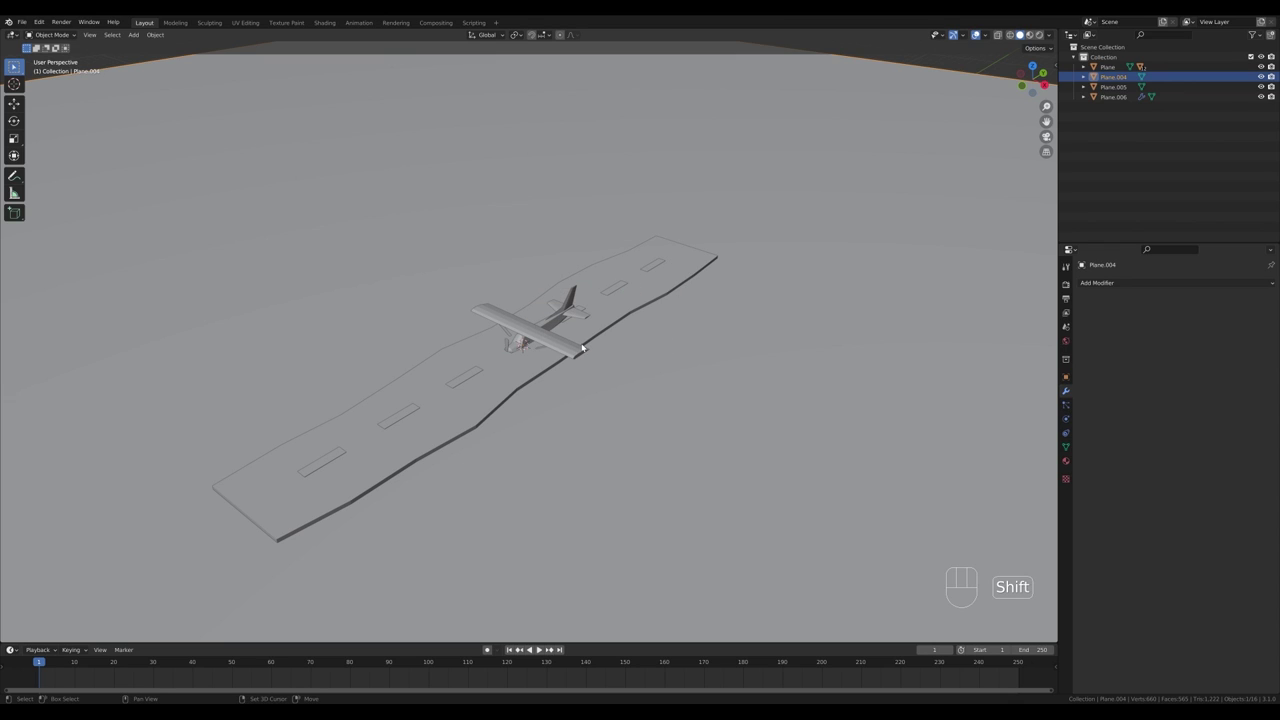
# Step: Add an Empty and parent the airplane to it with Ctrl+P > Object
pyautogui.press('shift+a')
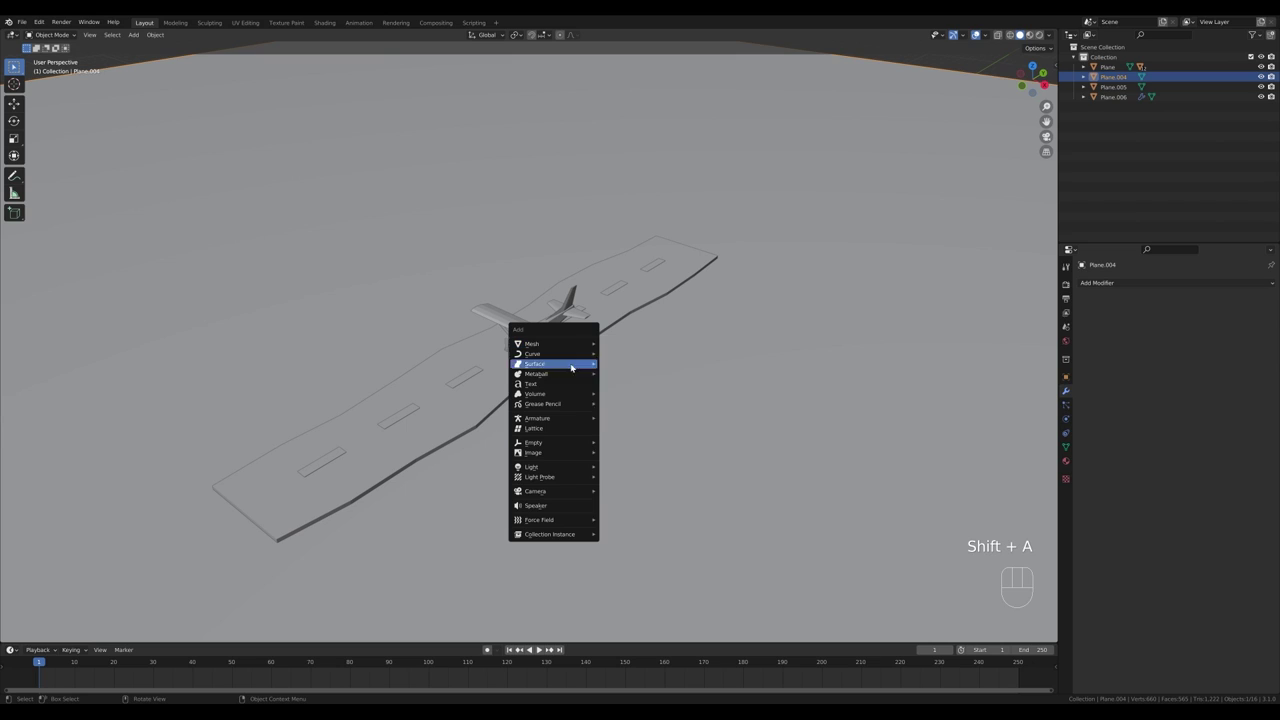
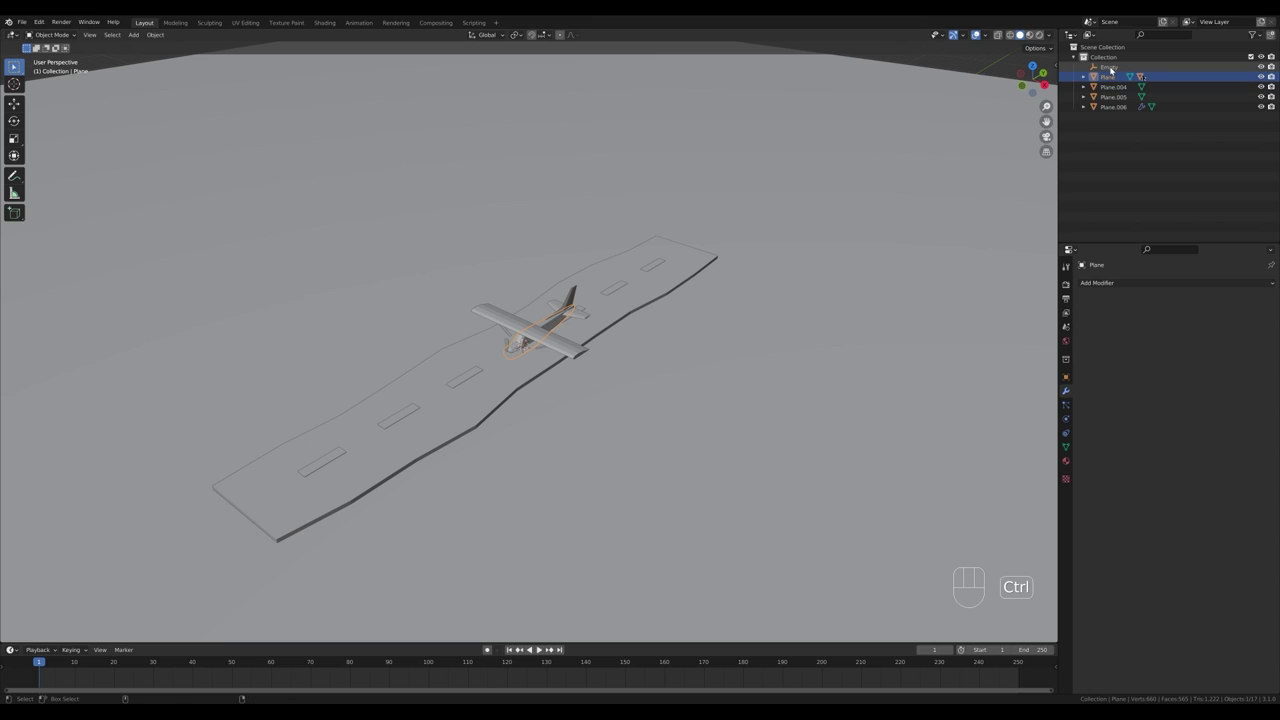
pyautogui.press('ctrl+p')
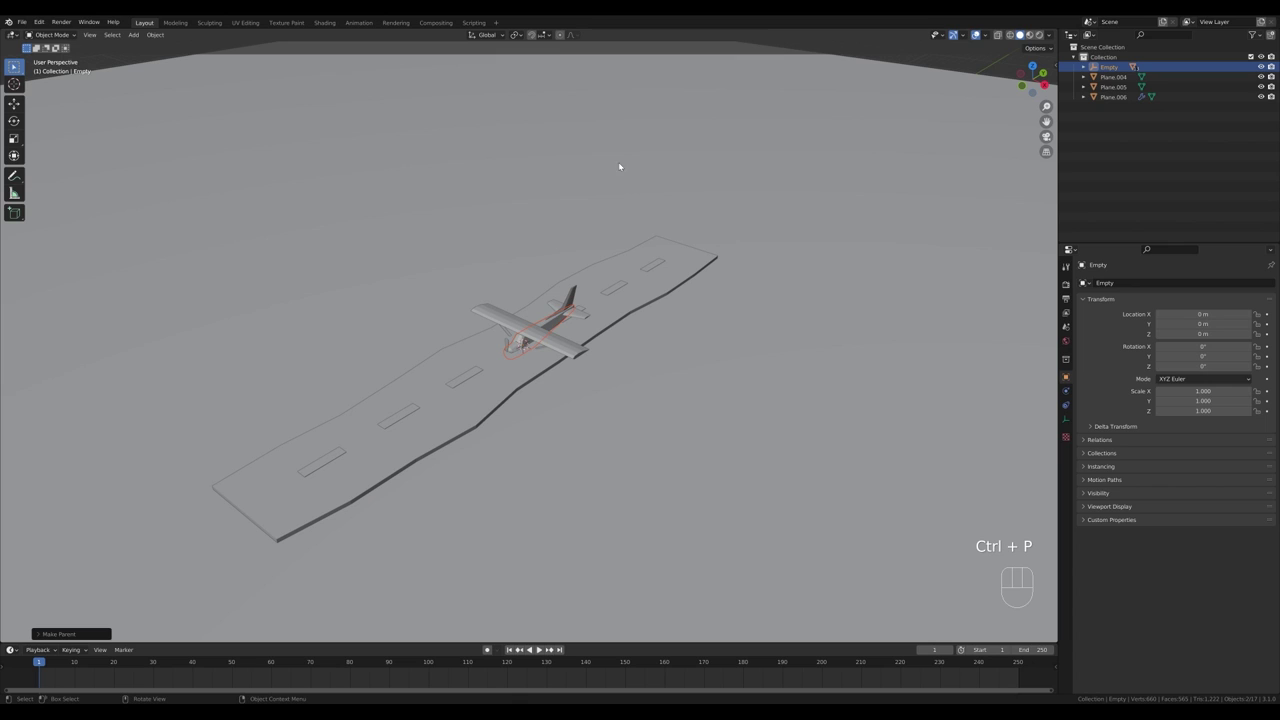
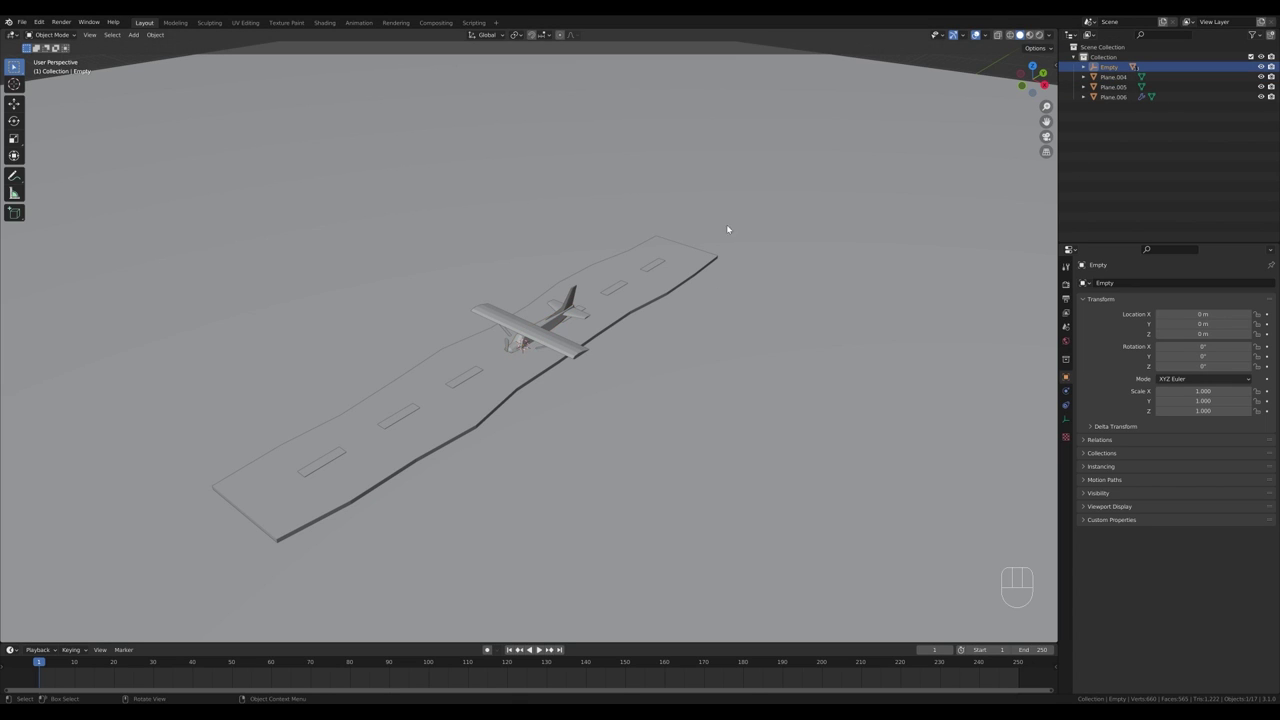
pyautogui.press('g')
pyautogui.press('Escape')
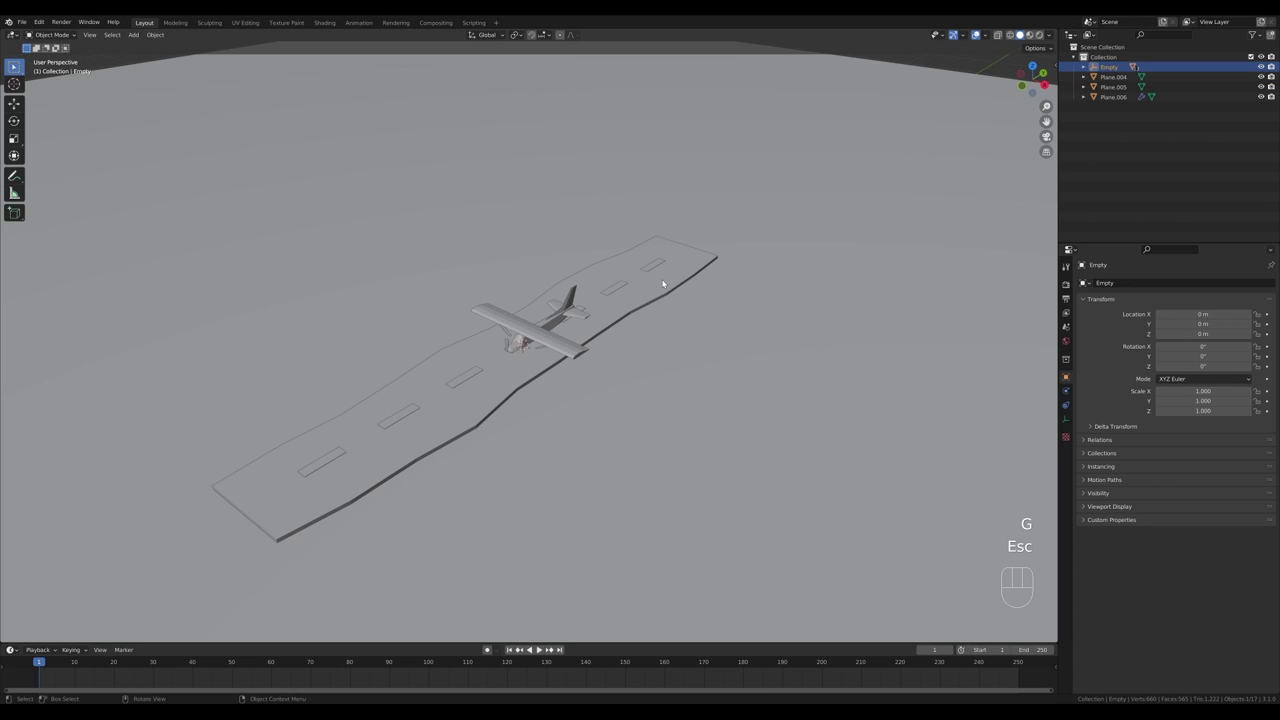
# Step: From side view, move the Empty along Z so the wheels sit on the runway at the start position
pyautogui.press('KP_3')
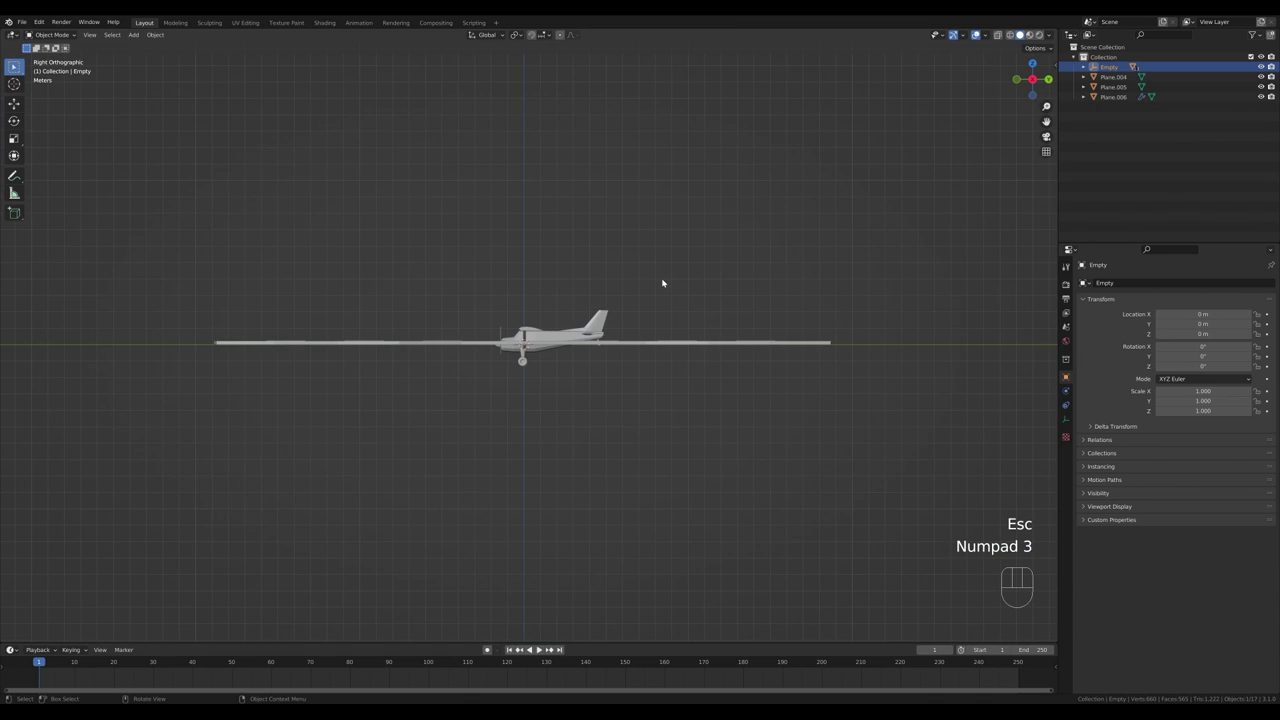
pyautogui.press('g')
pyautogui.press('z')
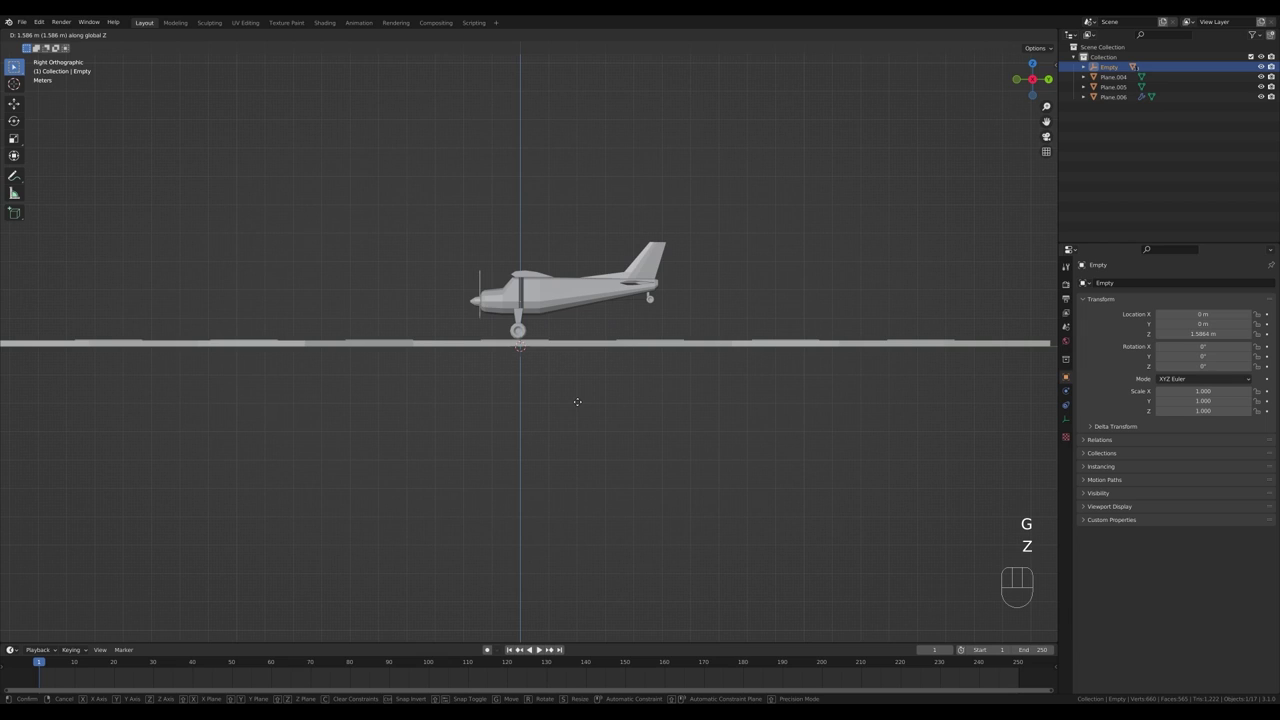
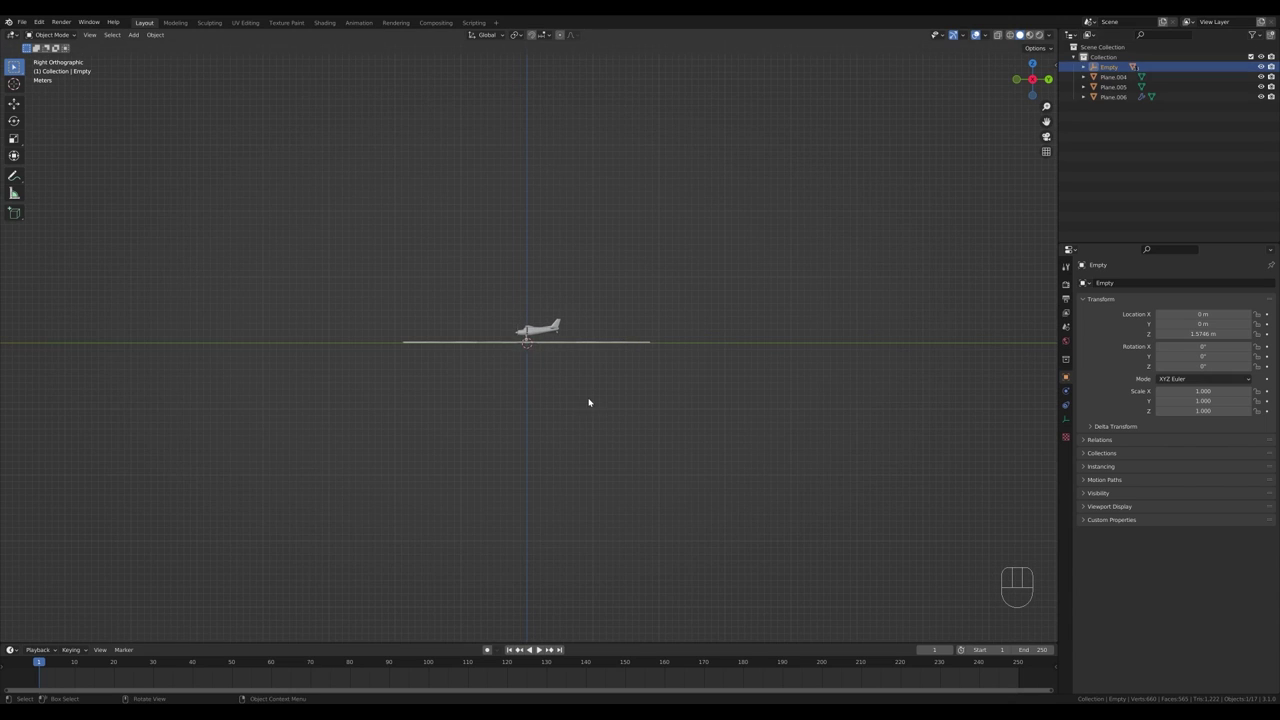
pyautogui.press('g')
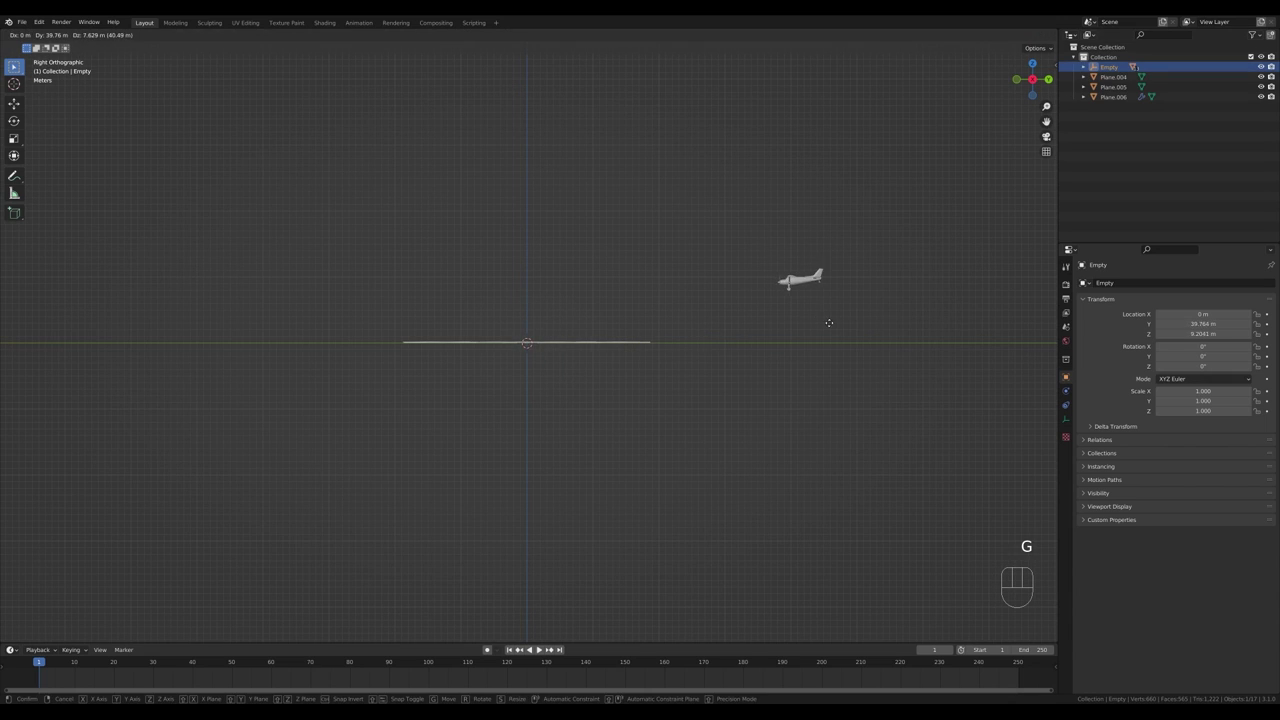
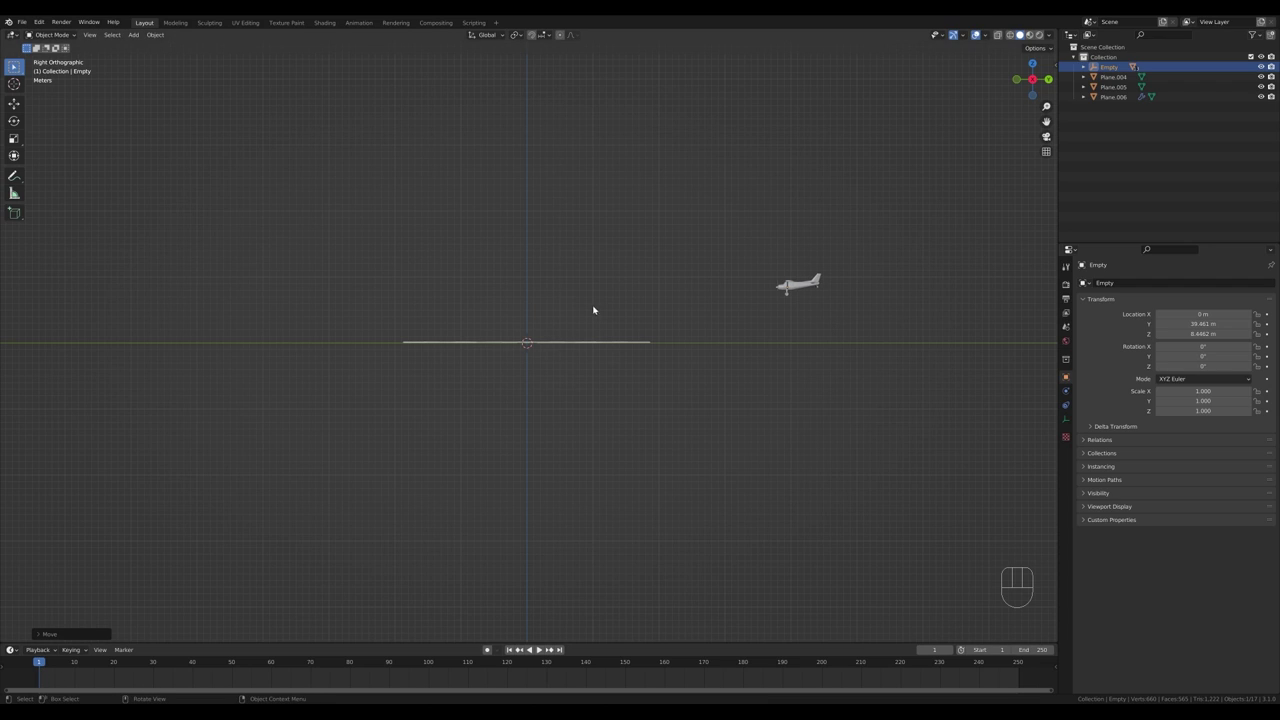
# Step: Key the Empty's location at frame 1, then move it along the runway and key it at frame 30
pyautogui.press('i')
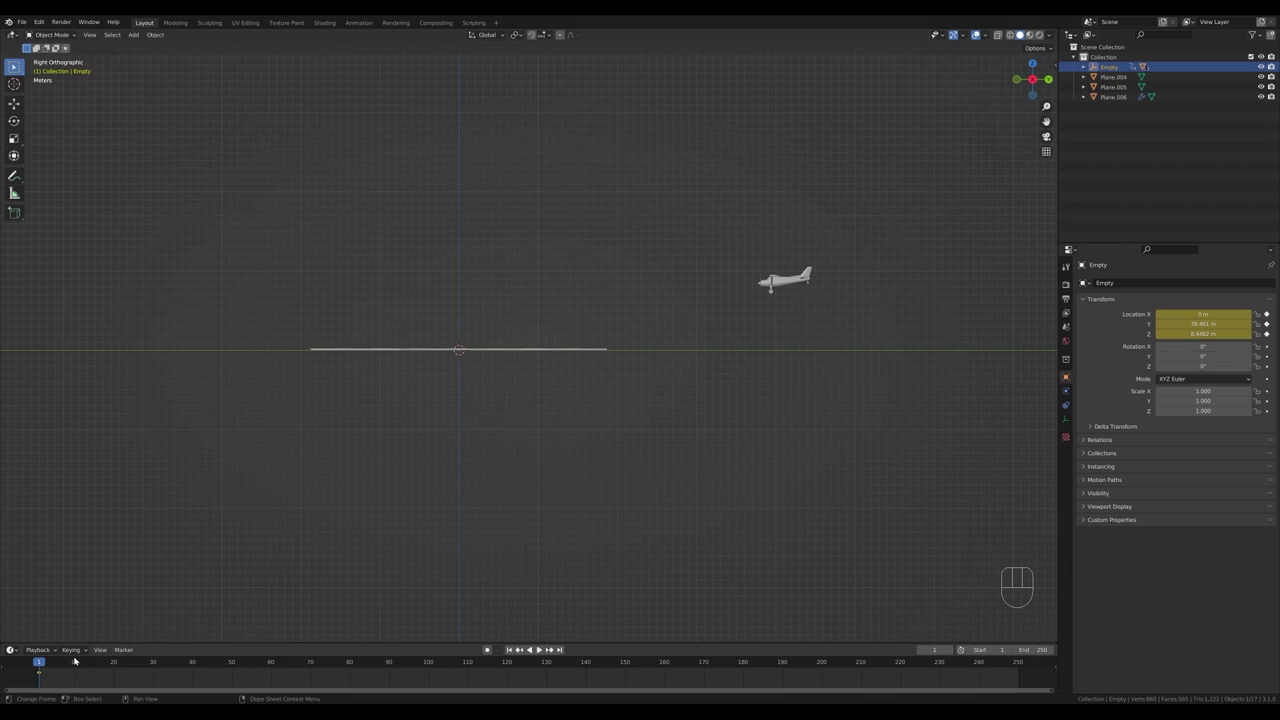
pyautogui.moveTo(80, 667); pyautogui.dragTo(159, 670)
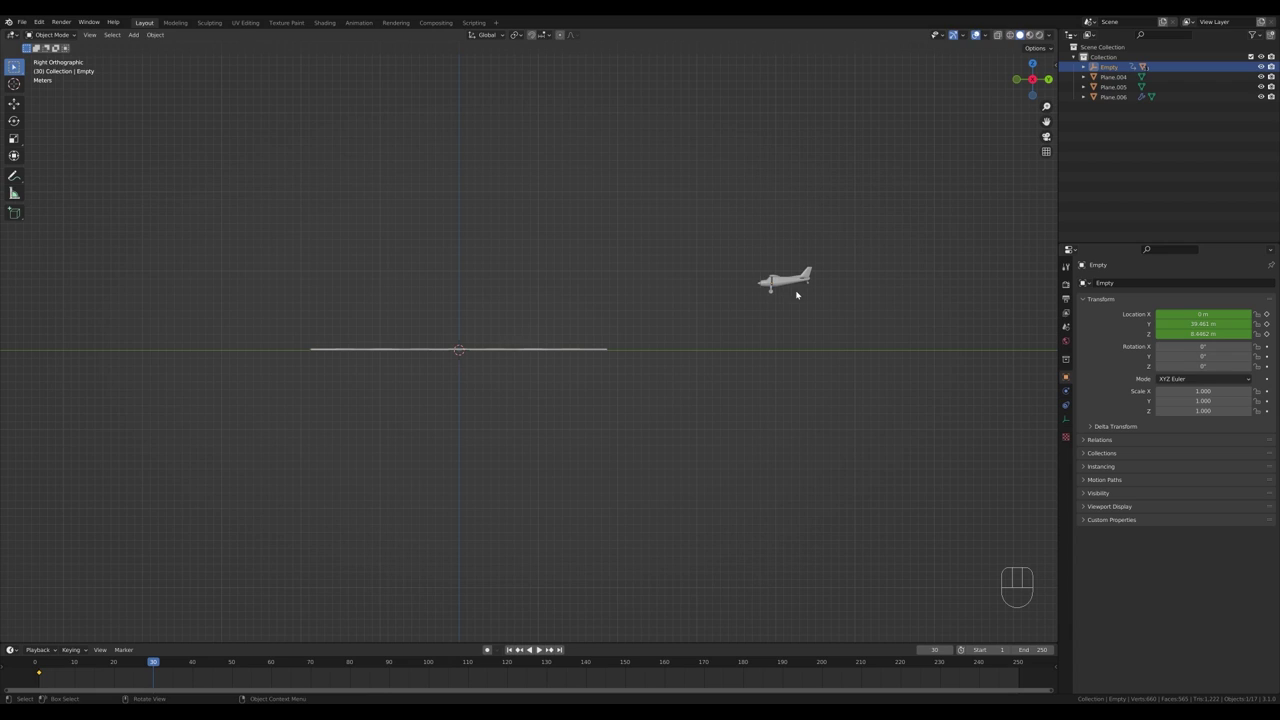
pyautogui.press('g')
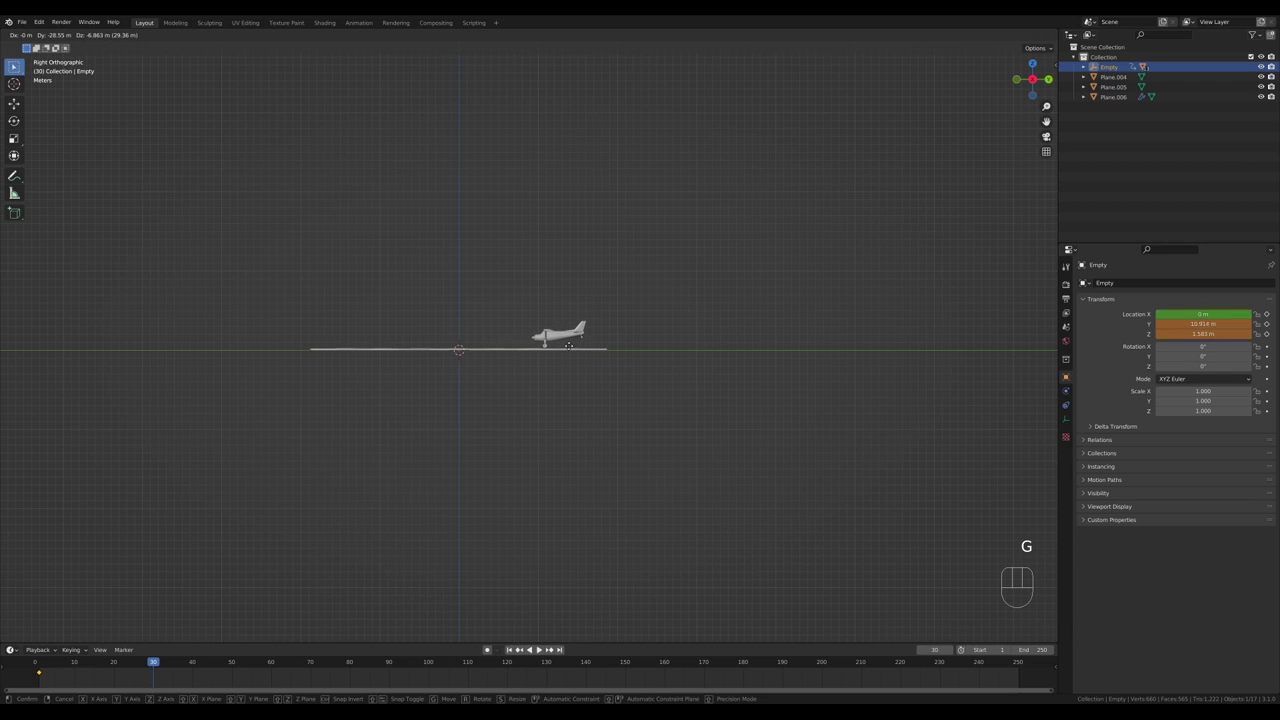
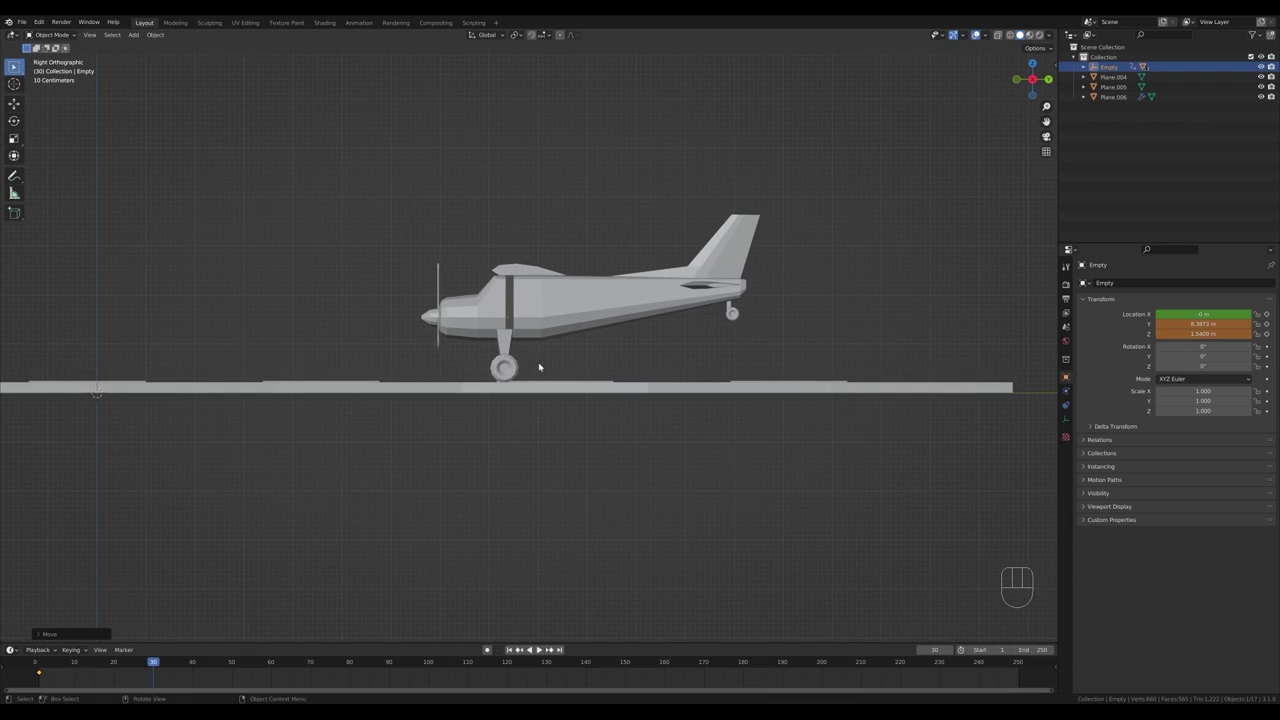
pyautogui.press('g')
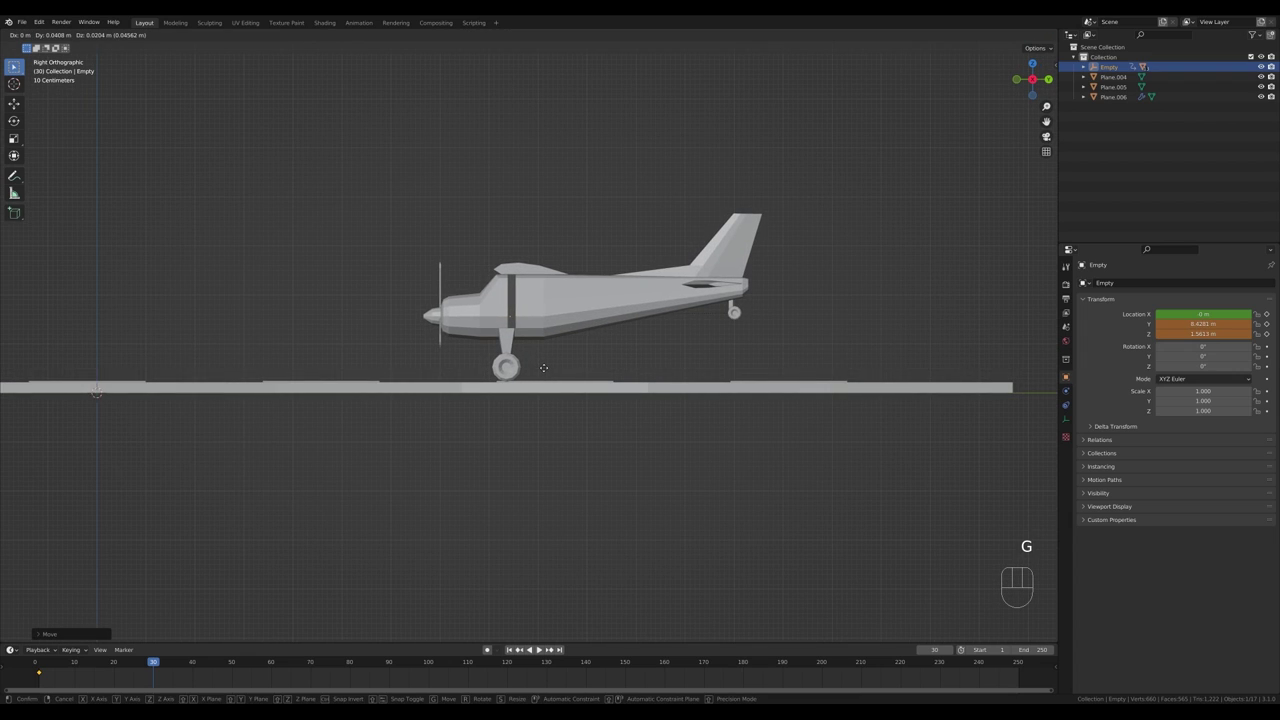
pyautogui.click(549, 371)
pyautogui.press('i')
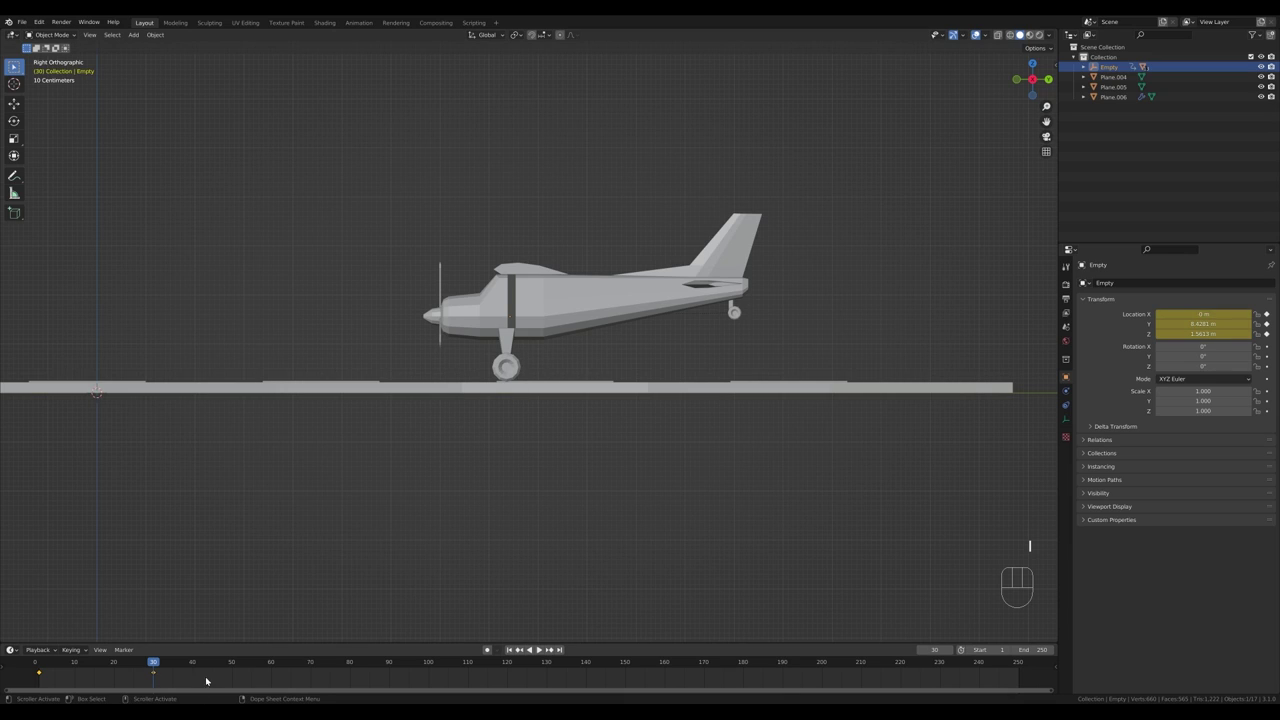
# Step: Move the Empty further along at frame 60 and lift it into the air at frame 90, keying each, then return to frame 1
pyautogui.moveTo(230, 665); pyautogui.dragTo(278, 666)
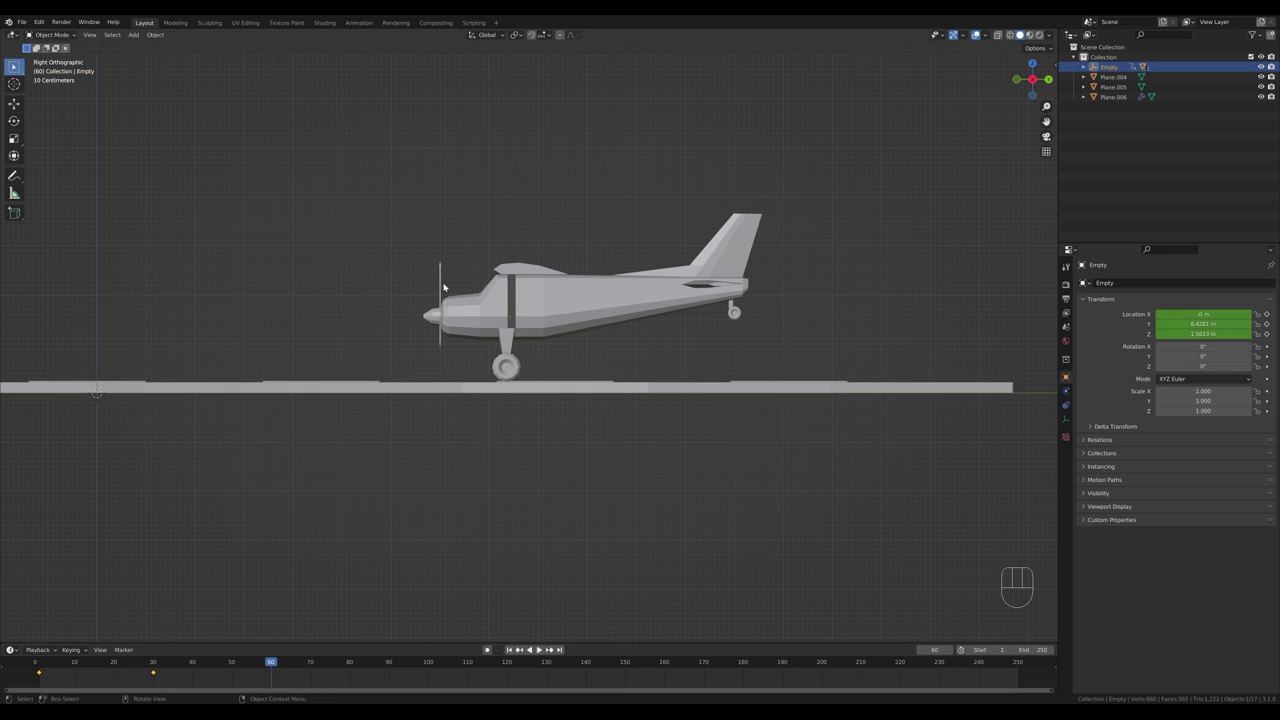
pyautogui.press('g')
pyautogui.press('y')
pyautogui.click(262, 386)
pyautogui.press('i')
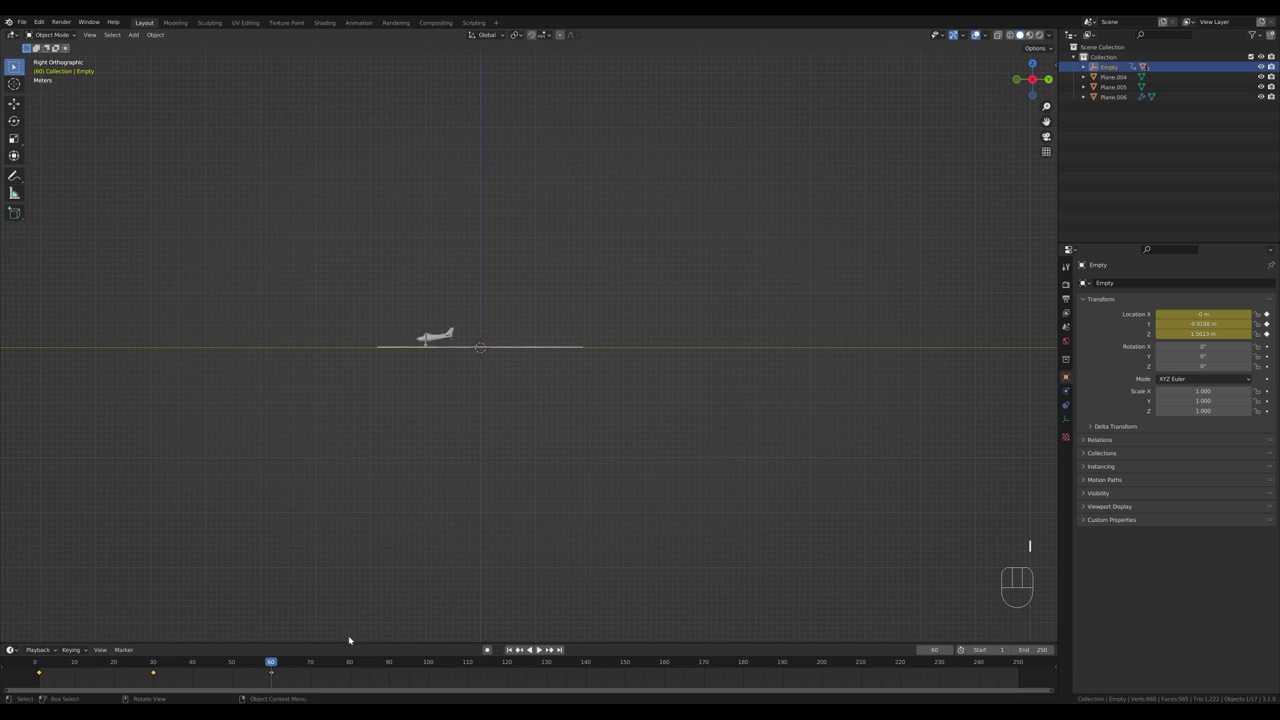
pyautogui.moveTo(373, 668); pyautogui.dragTo(394, 666)
pyautogui.press('g')
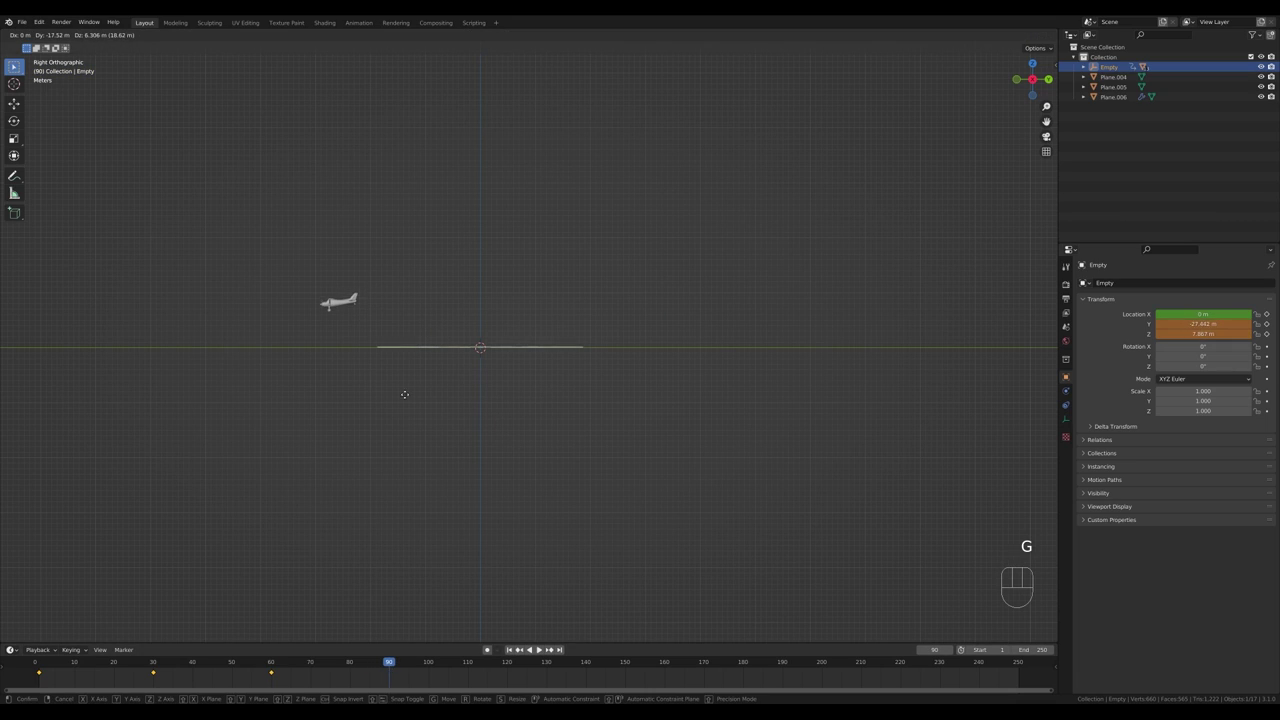
pyautogui.click(374, 396)
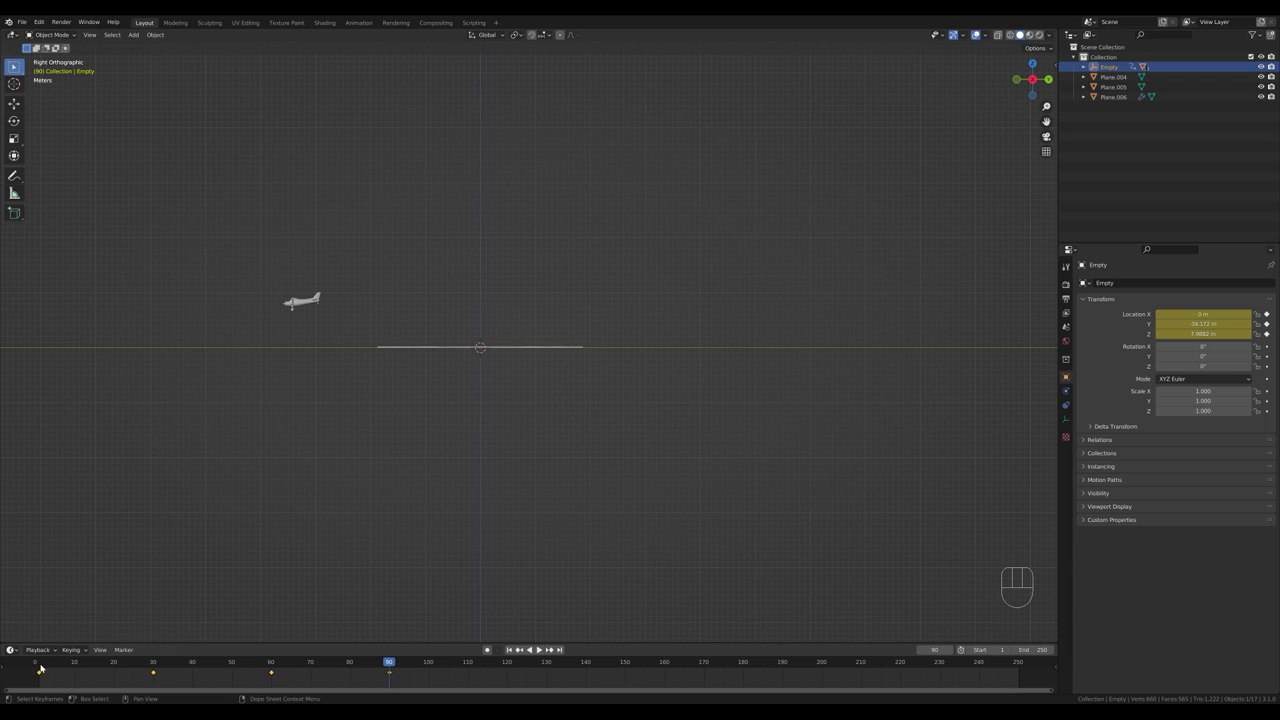
pyautogui.click(43, 666)
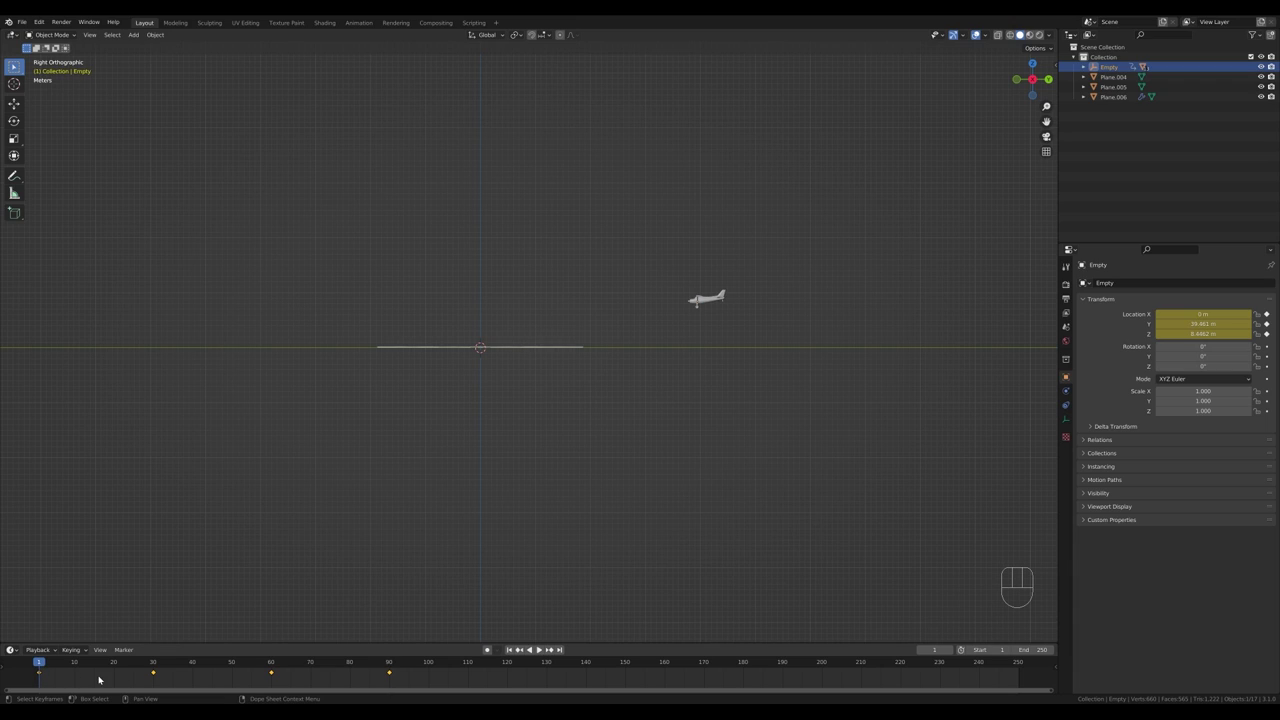
# Step: Stretch the keyframe timing, then parent the camera to the Empty so it follows the airplane
pyautogui.press('s')
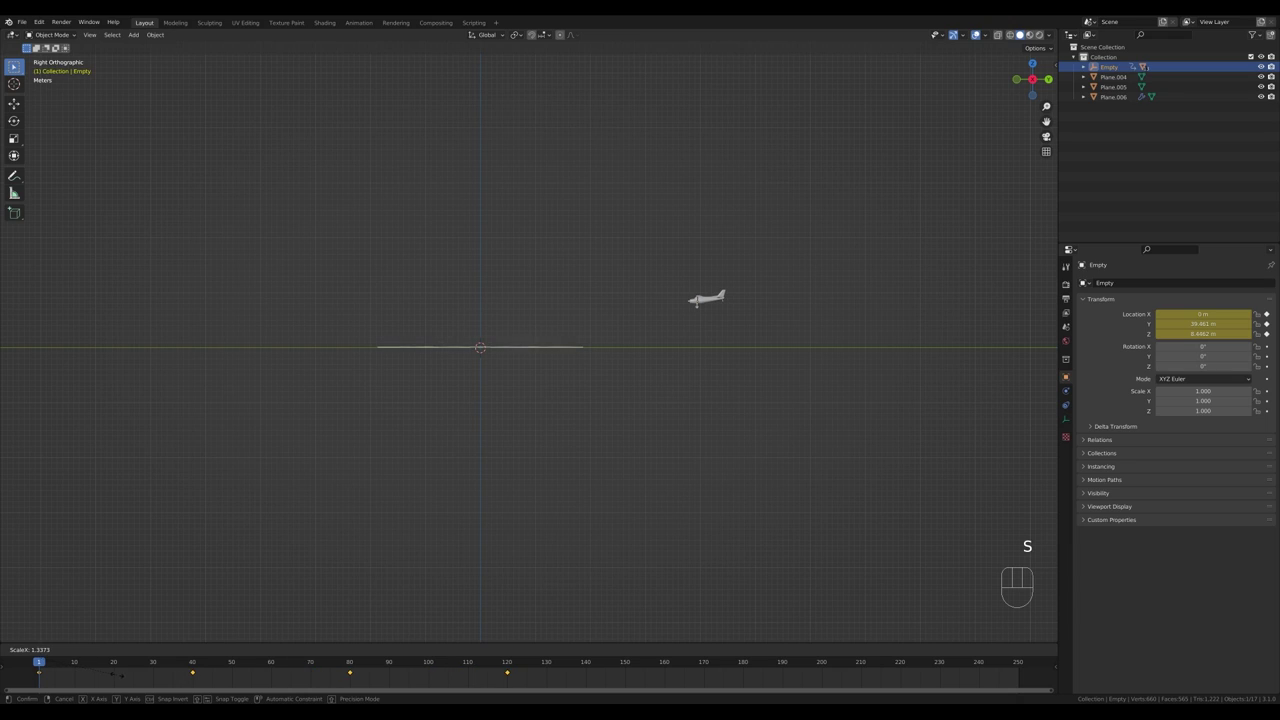
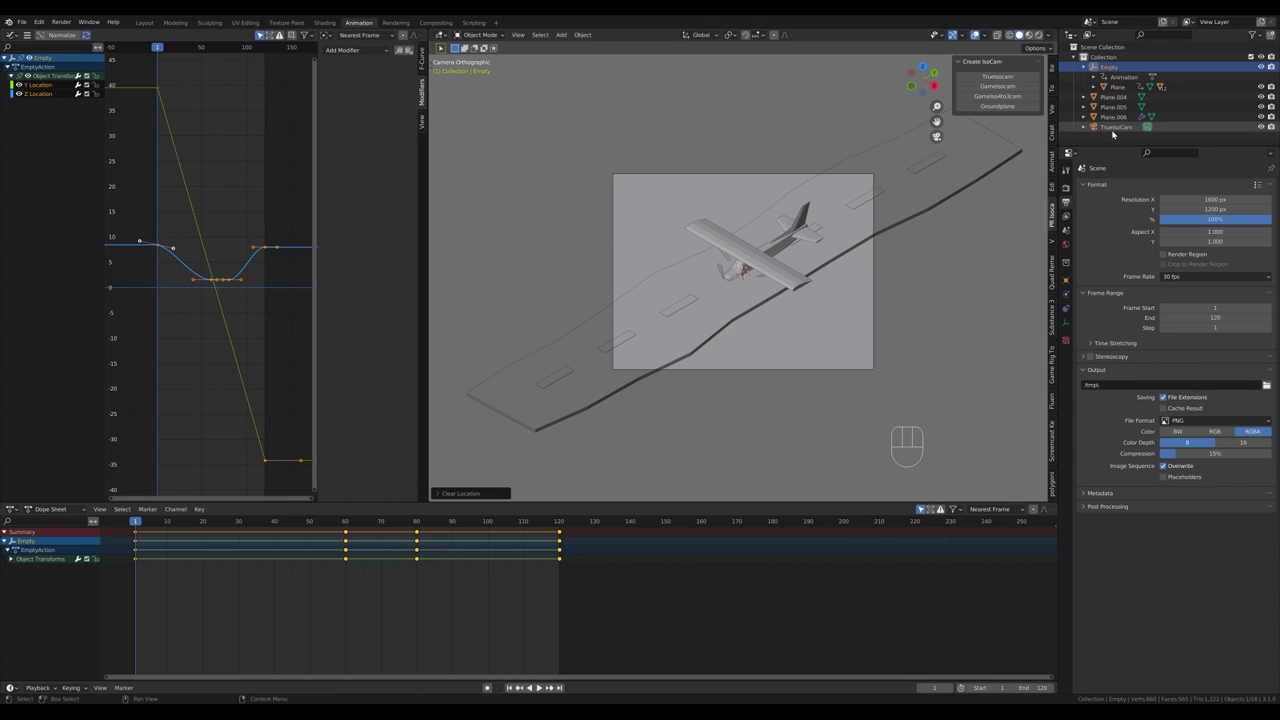
pyautogui.click(1112, 132)
pyautogui.click(1115, 71)
pyautogui.press('ctrl+p')
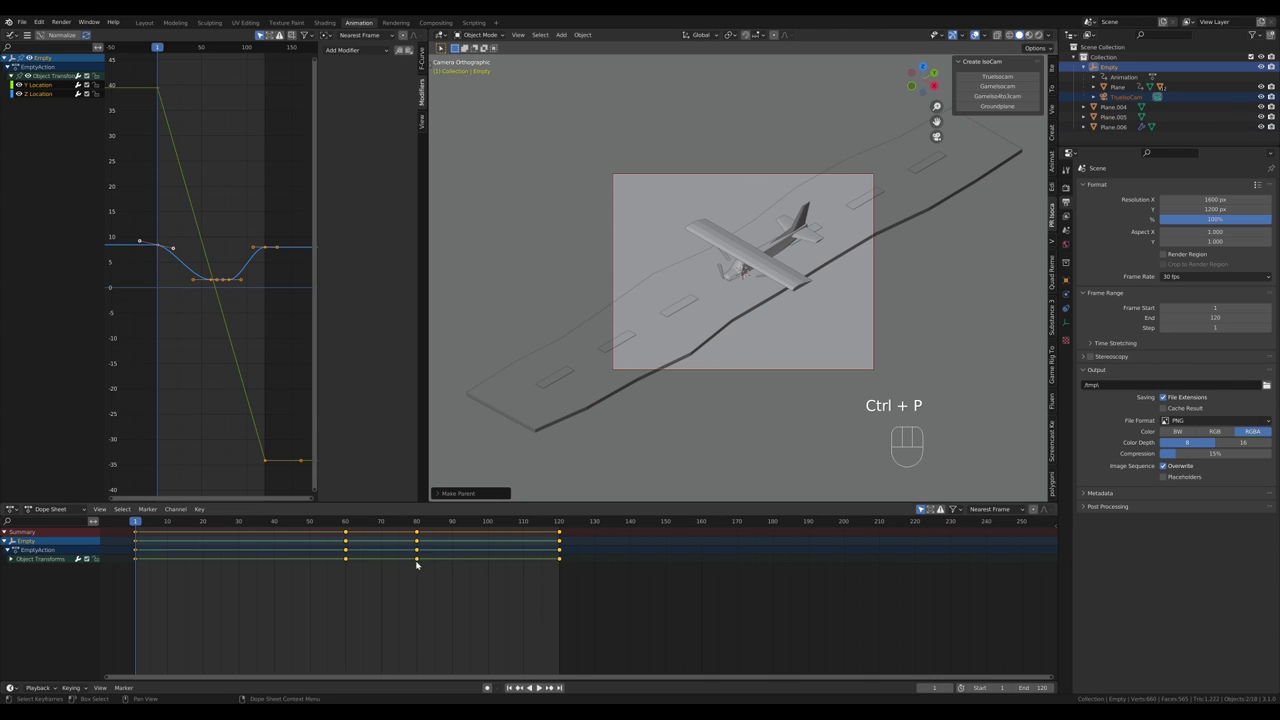
# Step: Scrub the takeoff, orbit out of camera view and frame the selected airplane closely from the front
pyautogui.moveTo(150, 525); pyautogui.dragTo(408, 518)
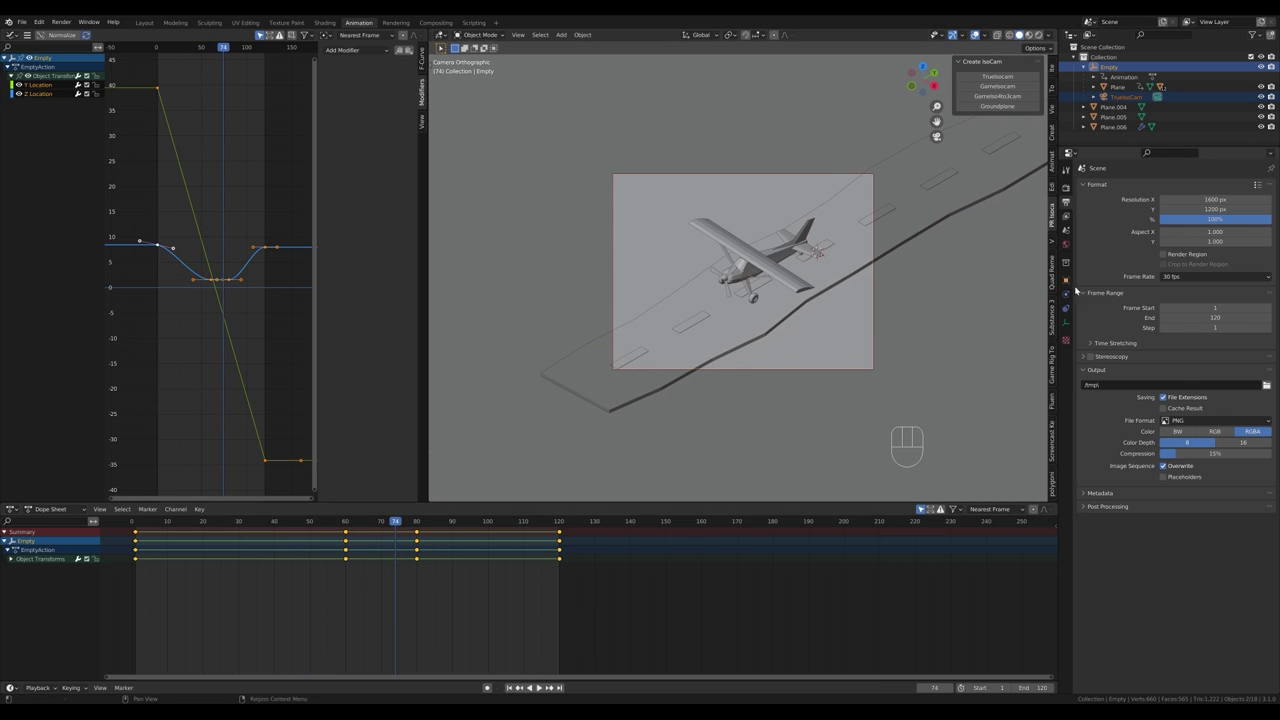
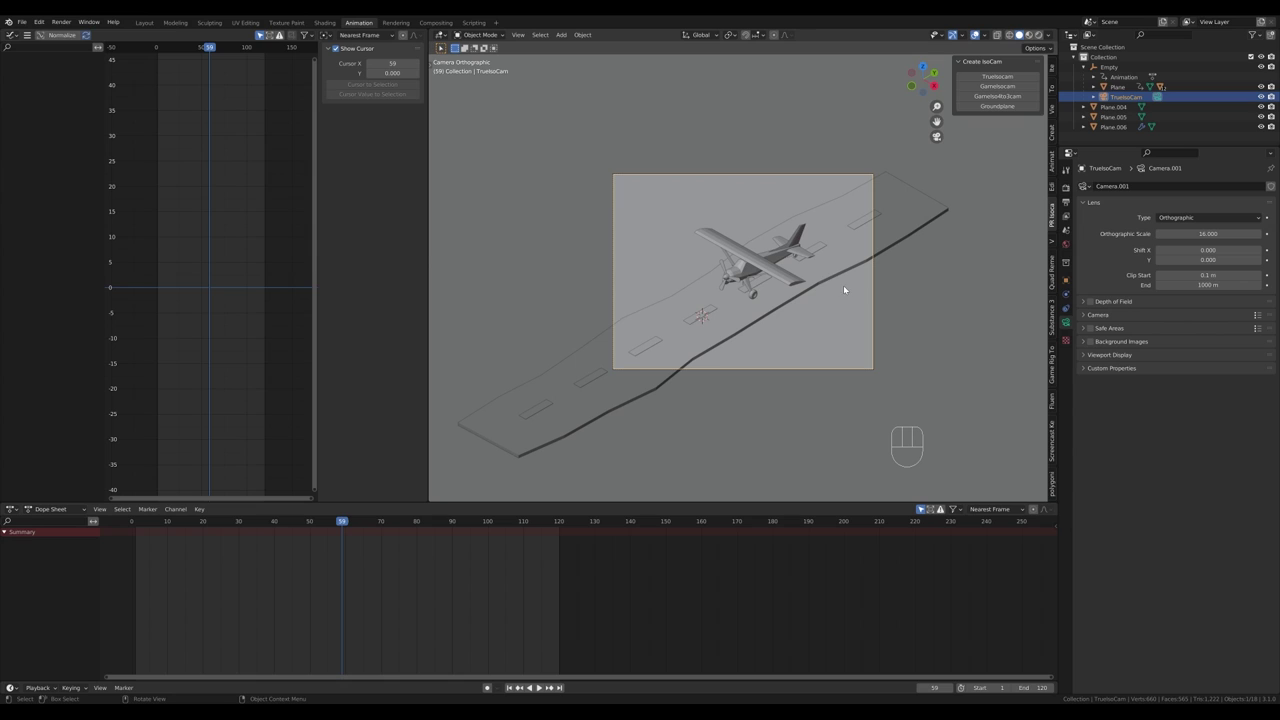
pyautogui.moveTo(343, 523); pyautogui.dragTo(371, 522)
pyautogui.moveTo(800, 291); pyautogui.dragTo(761, 262)
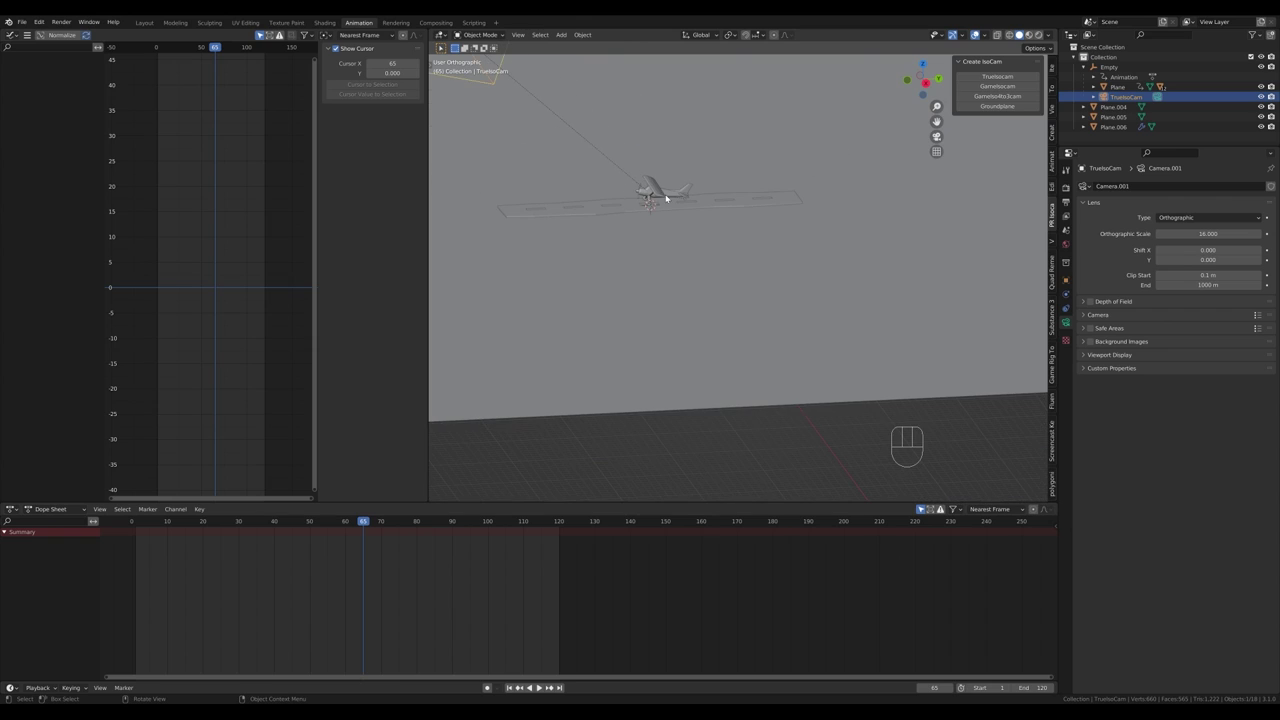
pyautogui.click(674, 192)
pyautogui.press('KP_Decimal')
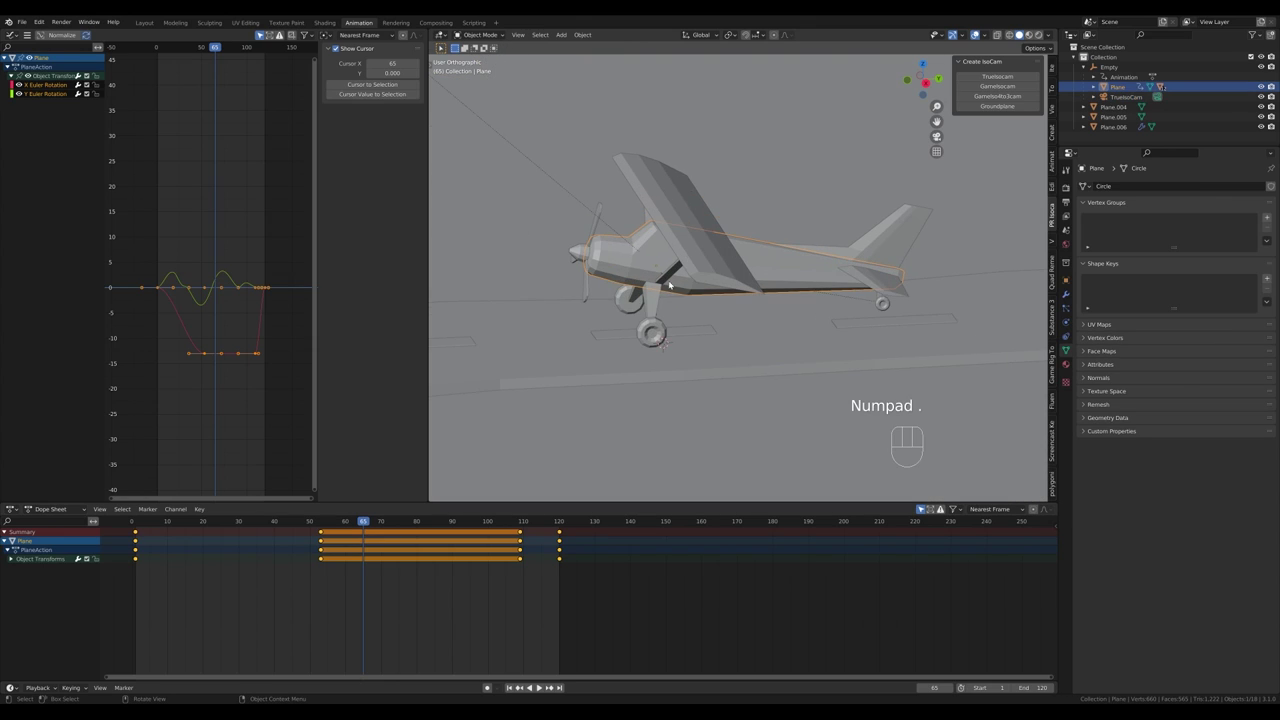
pyautogui.moveTo(682, 360); pyautogui.dragTo(734, 368)
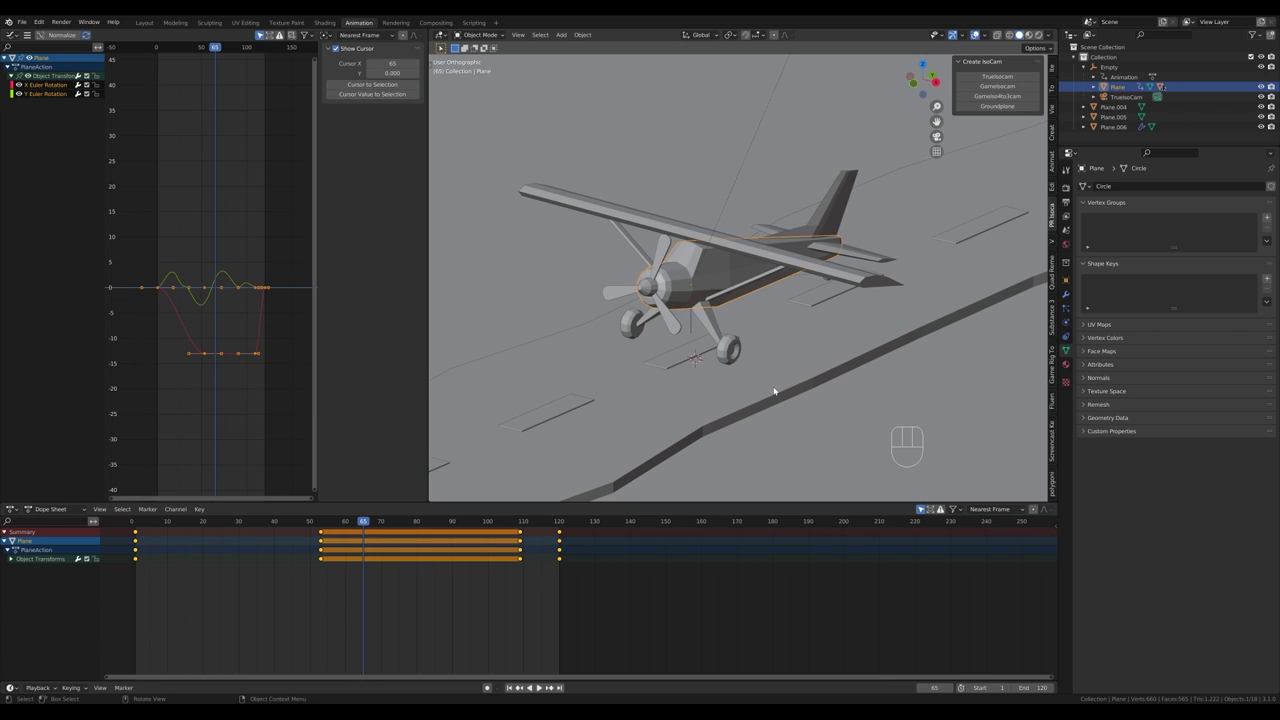
# Step: Fit the small plane under the wheels, apply its Mirror modifier and parent it to the Empty, checking it follows
pyautogui.press('shift+a')
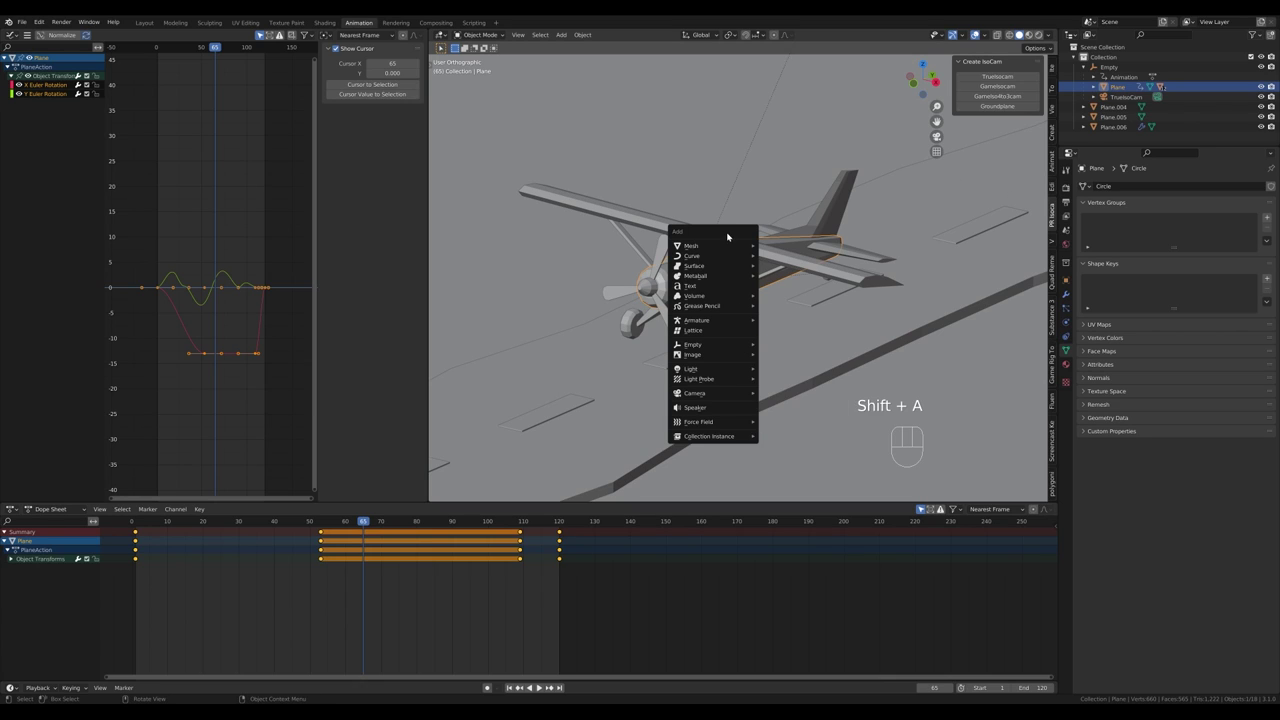
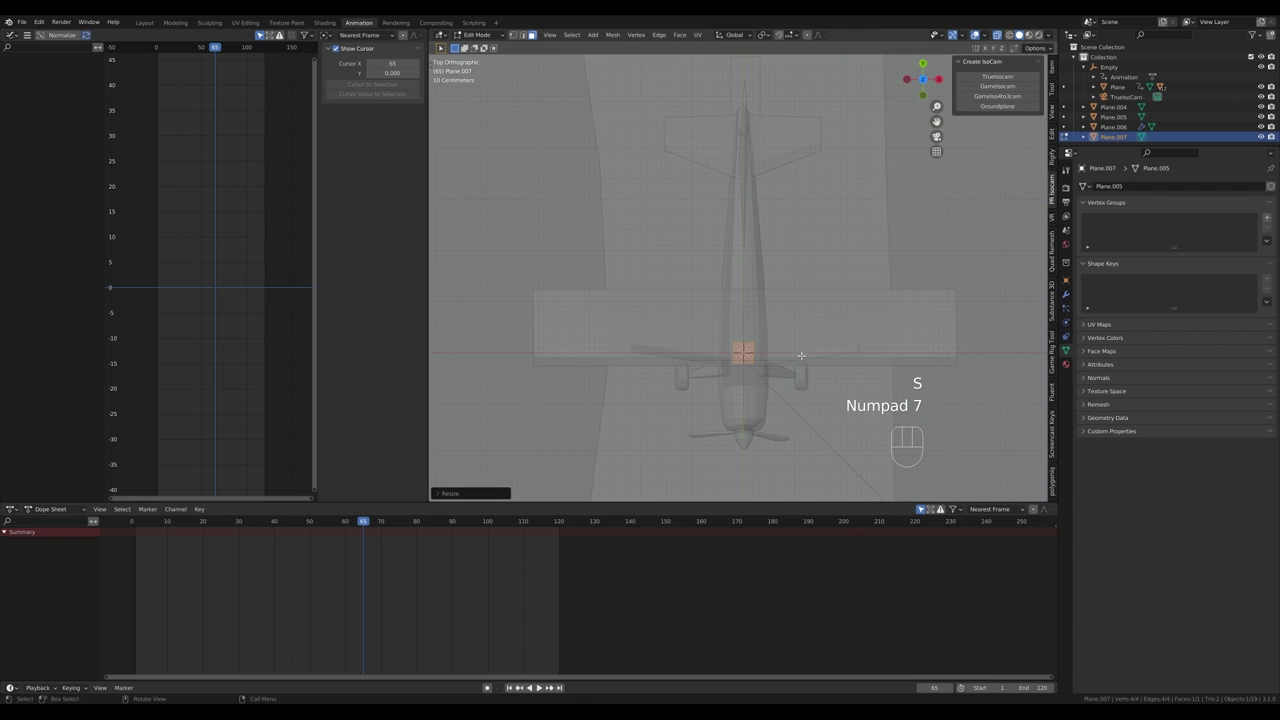
pyautogui.press('g')
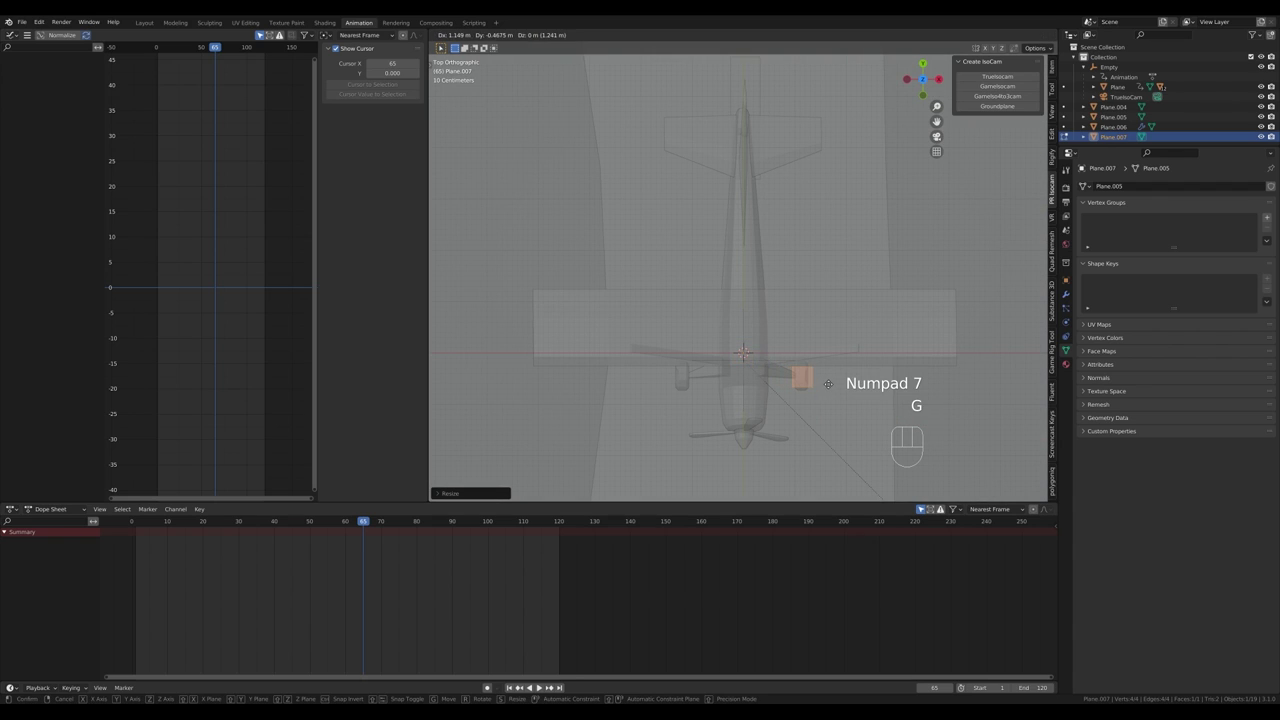
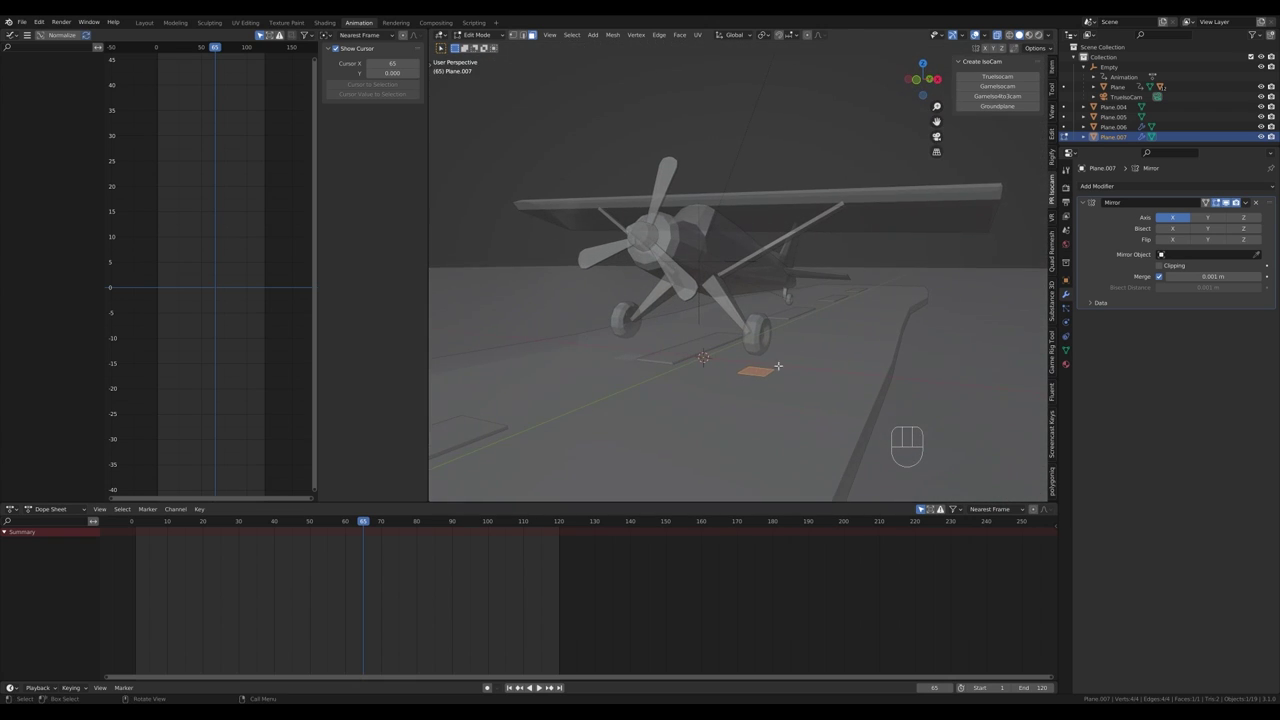
pyautogui.press('Tab')
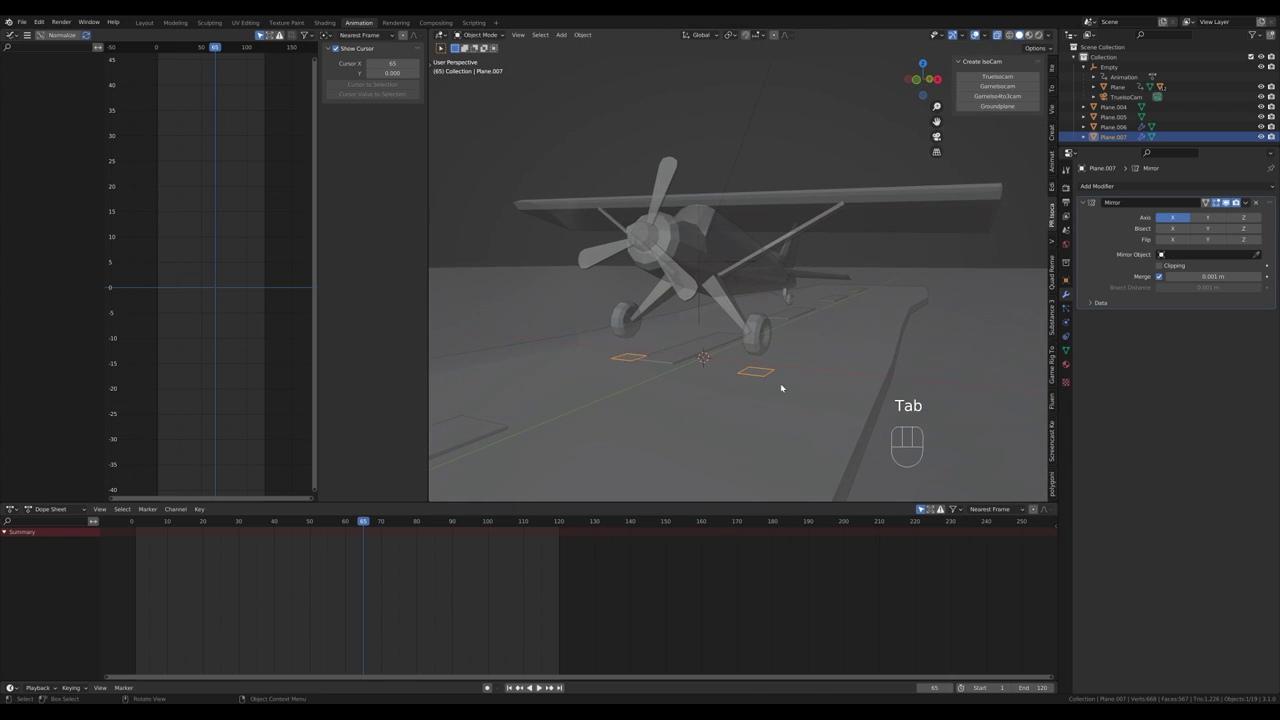
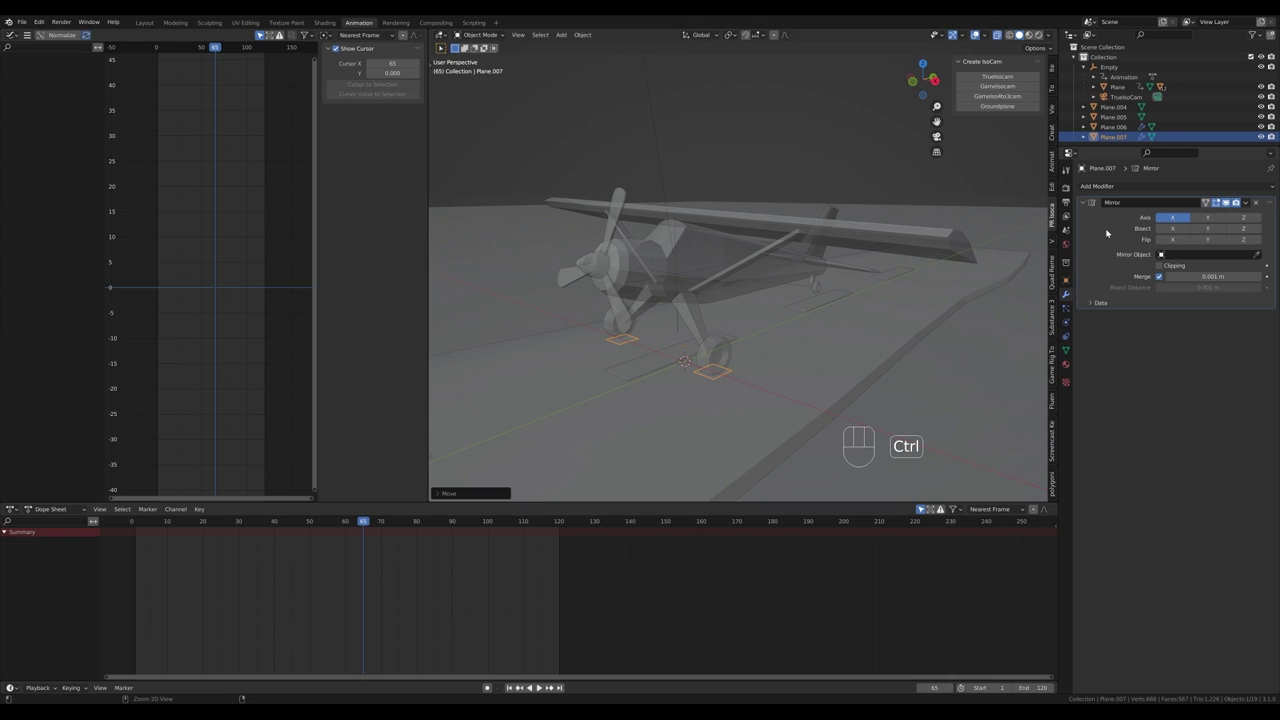
pyautogui.press('ctrl+a')
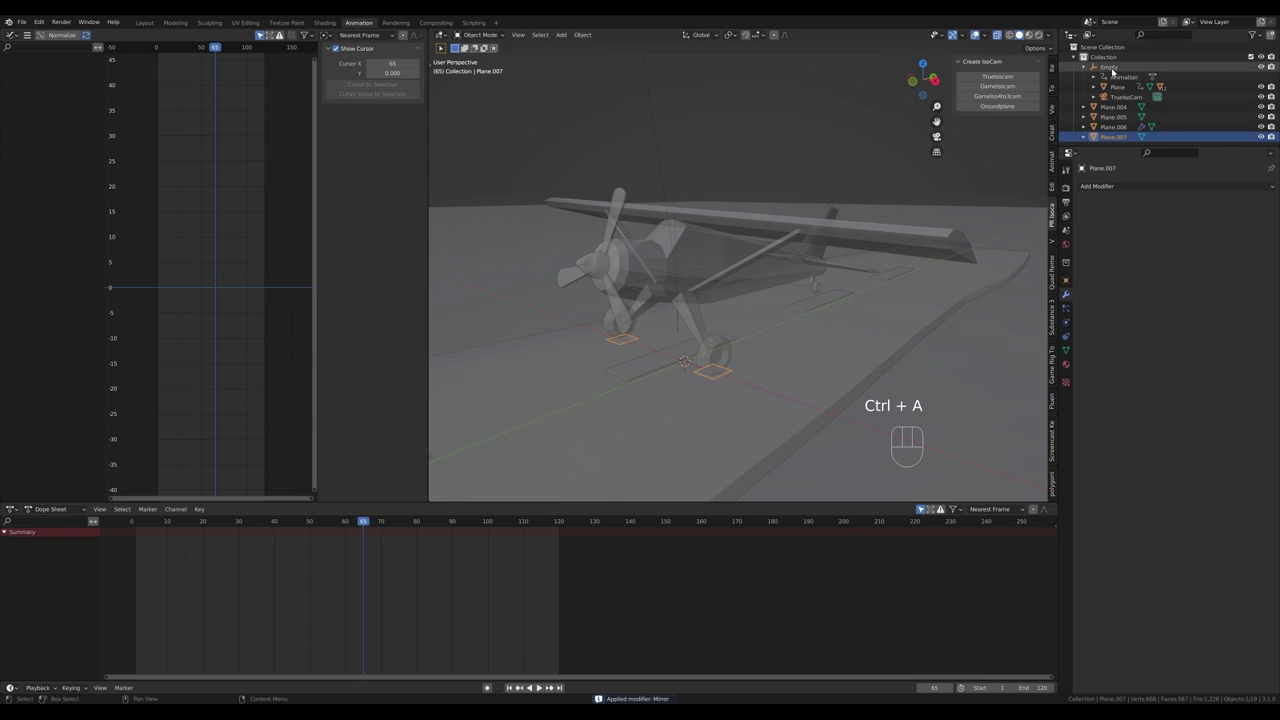
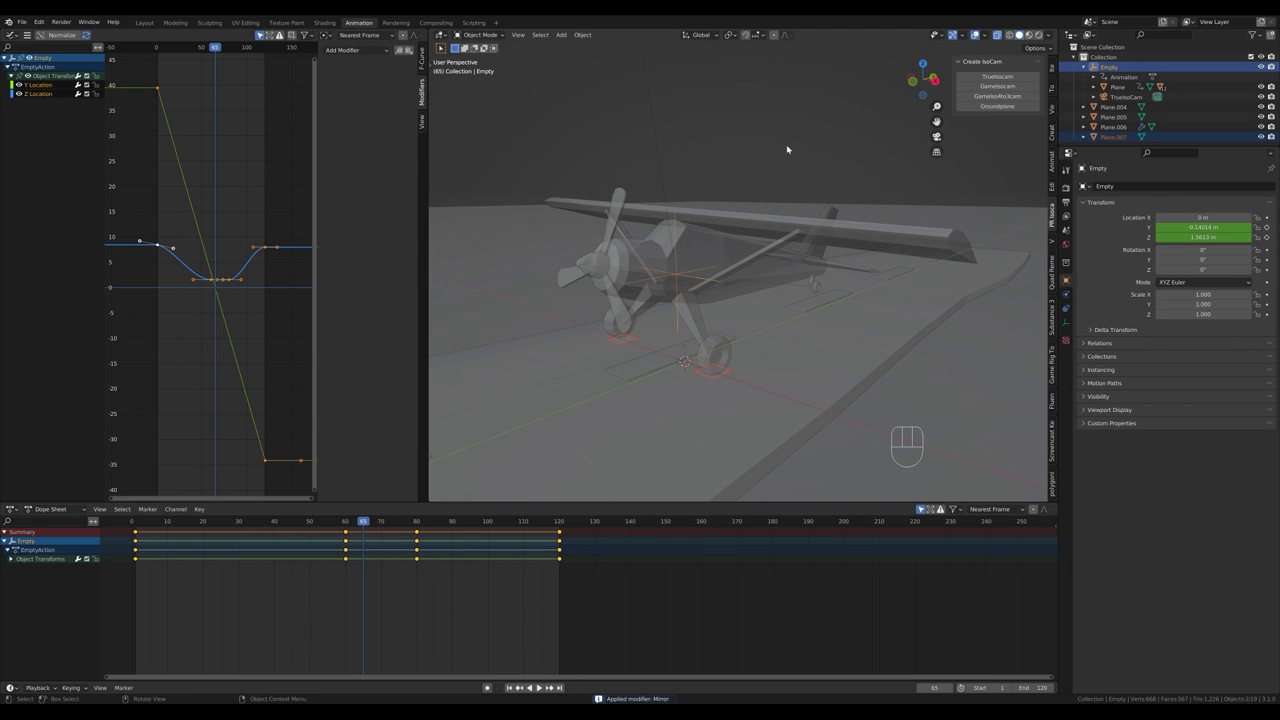
pyautogui.press('ctrl+p')
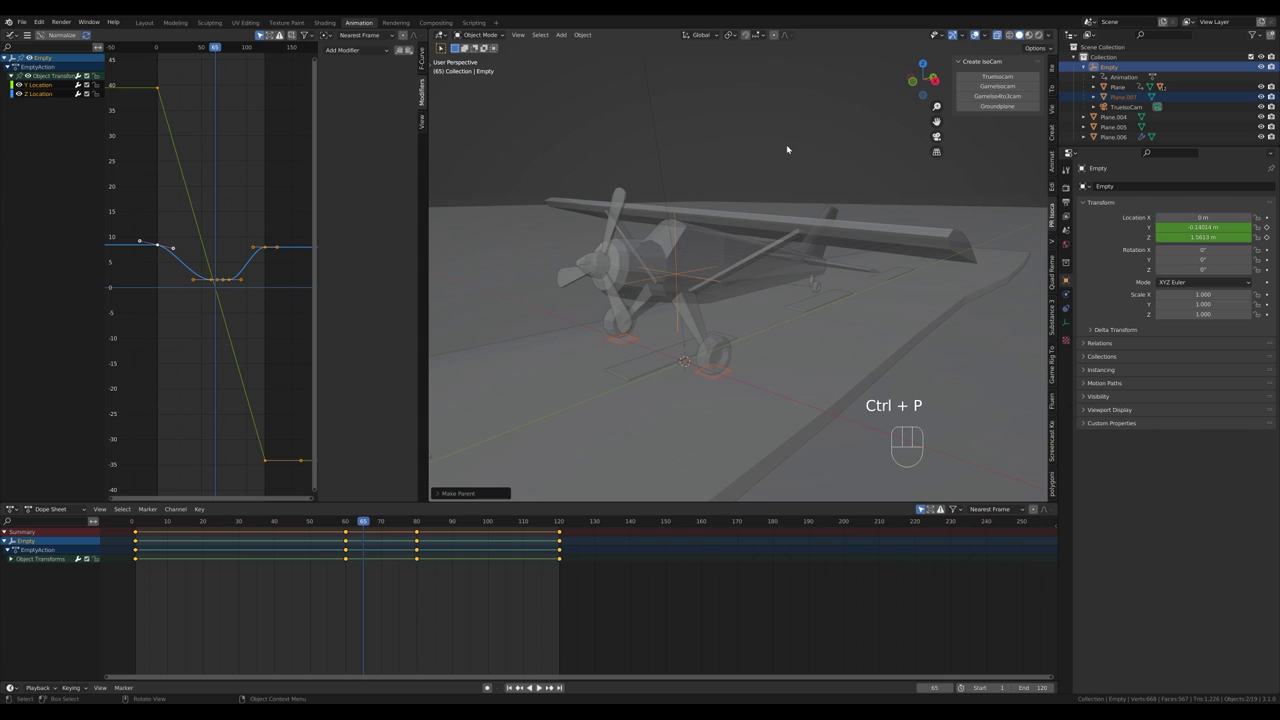
pyautogui.moveTo(366, 520); pyautogui.dragTo(352, 513)
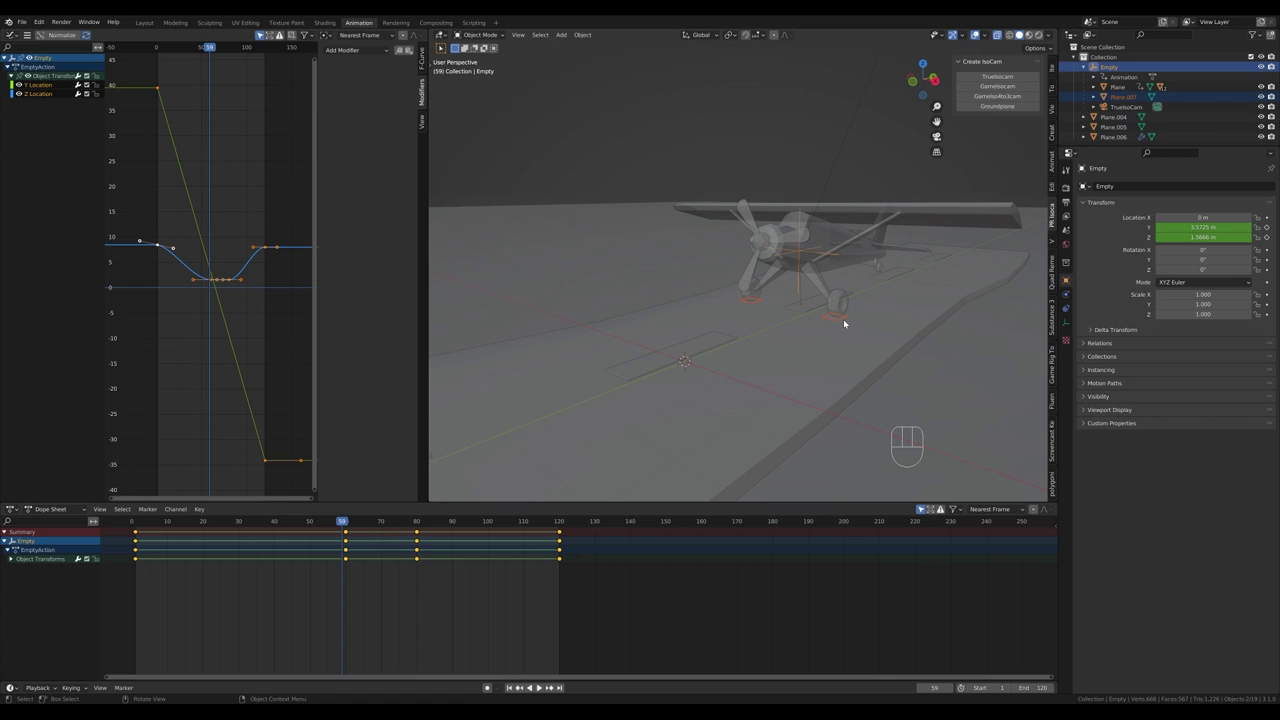
# Step: Add a particle system to Plane.007 under the wheels and view it from the right side
pyautogui.click(1127, 102)
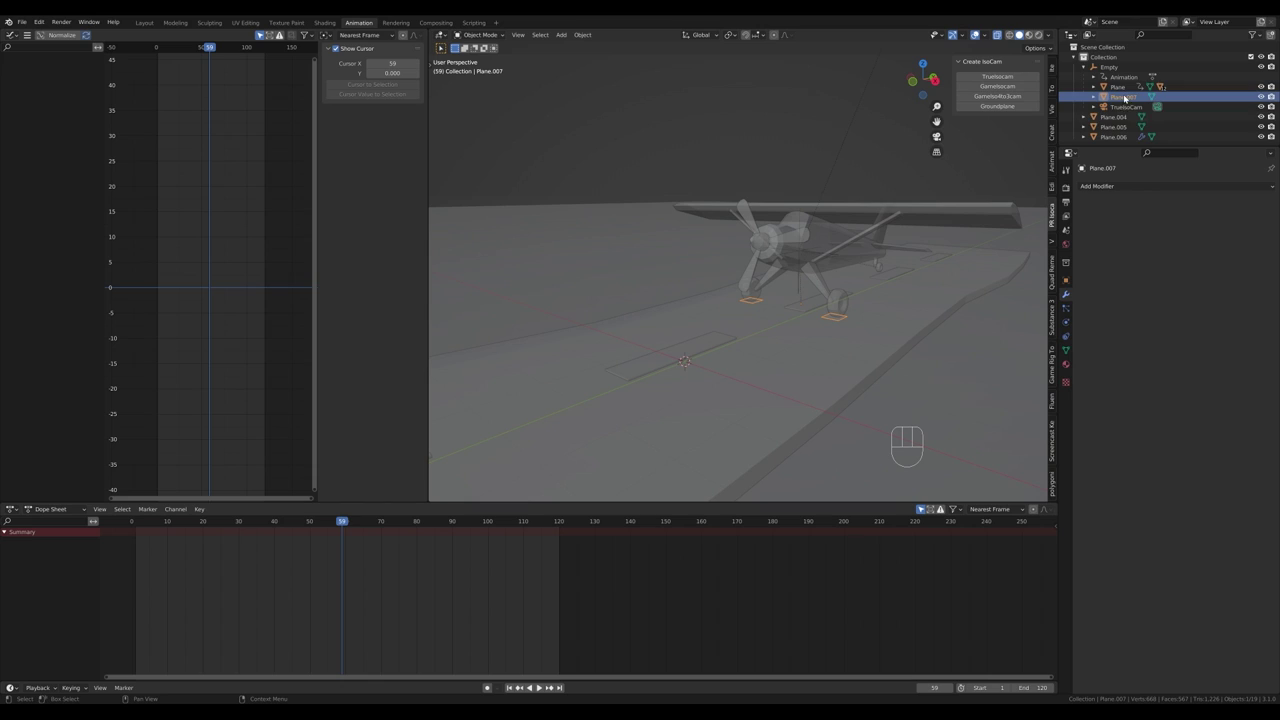
pyautogui.click(1069, 311)
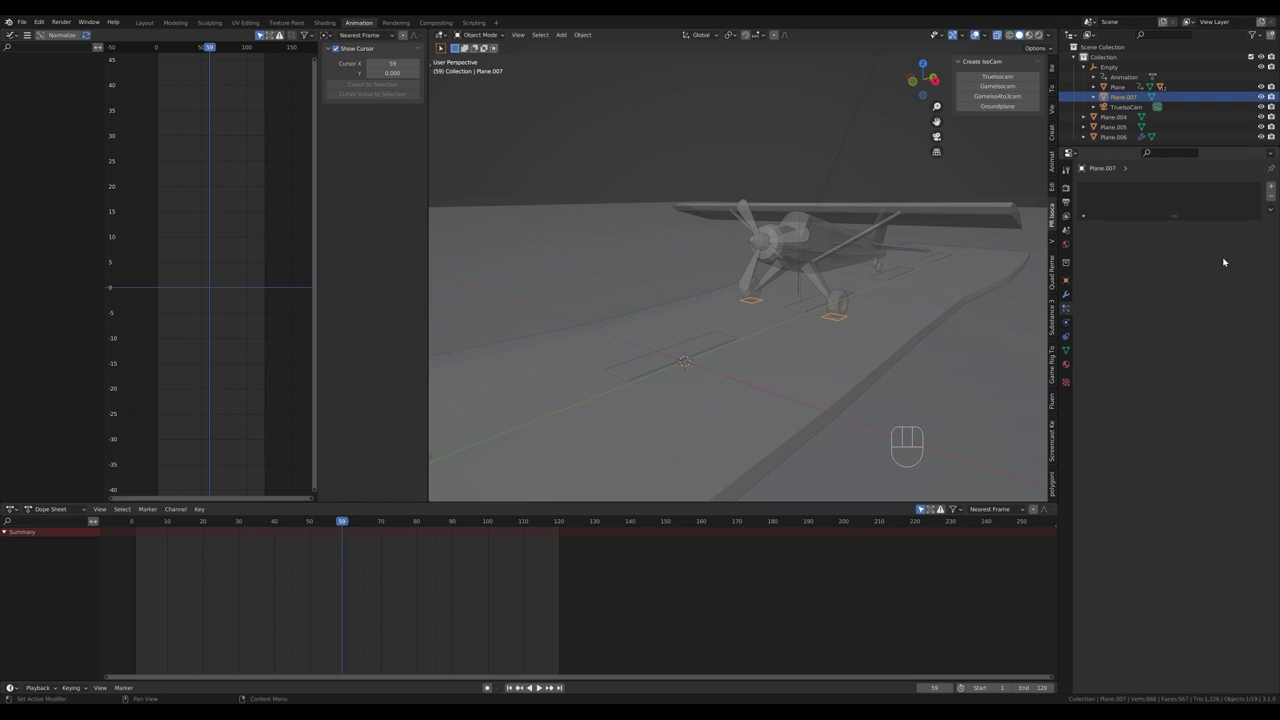
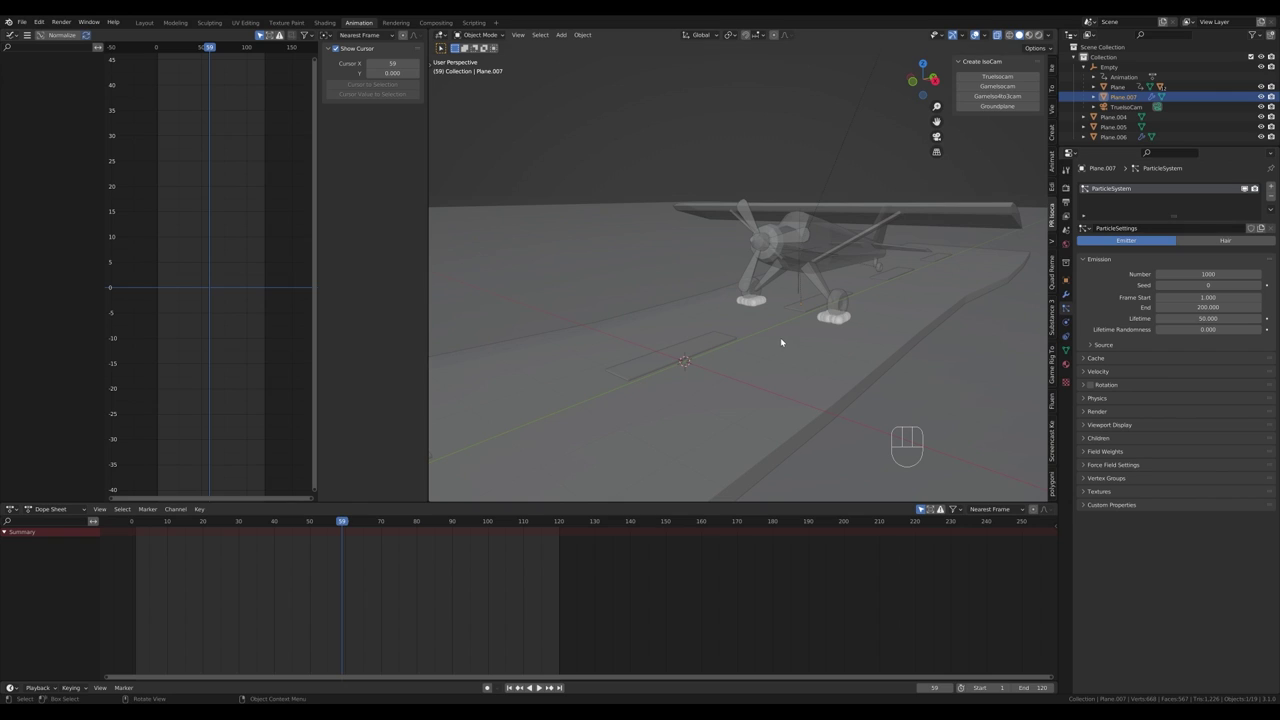
pyautogui.press('KP_3')
pyautogui.moveTo(788, 357); pyautogui.dragTo(712, 384)
pyautogui.moveTo(348, 521); pyautogui.dragTo(348, 526)
pyautogui.click(348, 525)
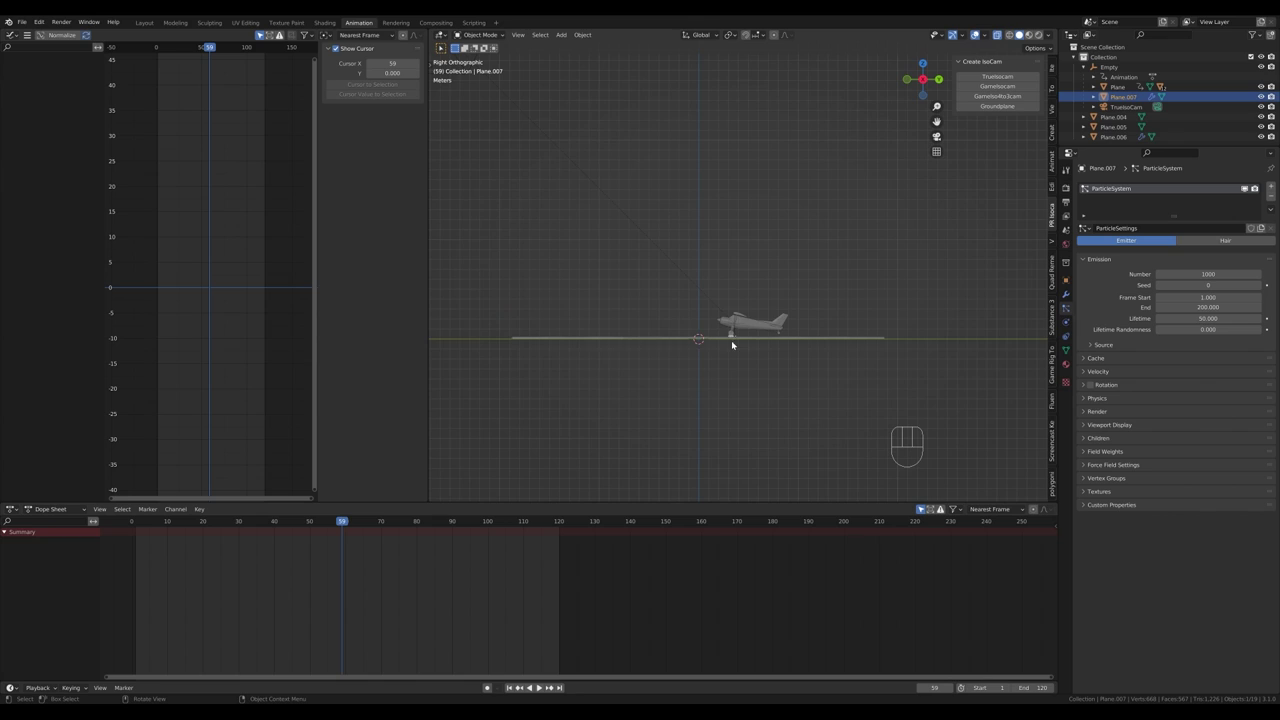
# Step: Move the Empty's frame-60 location keyframe 6 frames earlier, constrained to the time axis
pyautogui.click(744, 355)
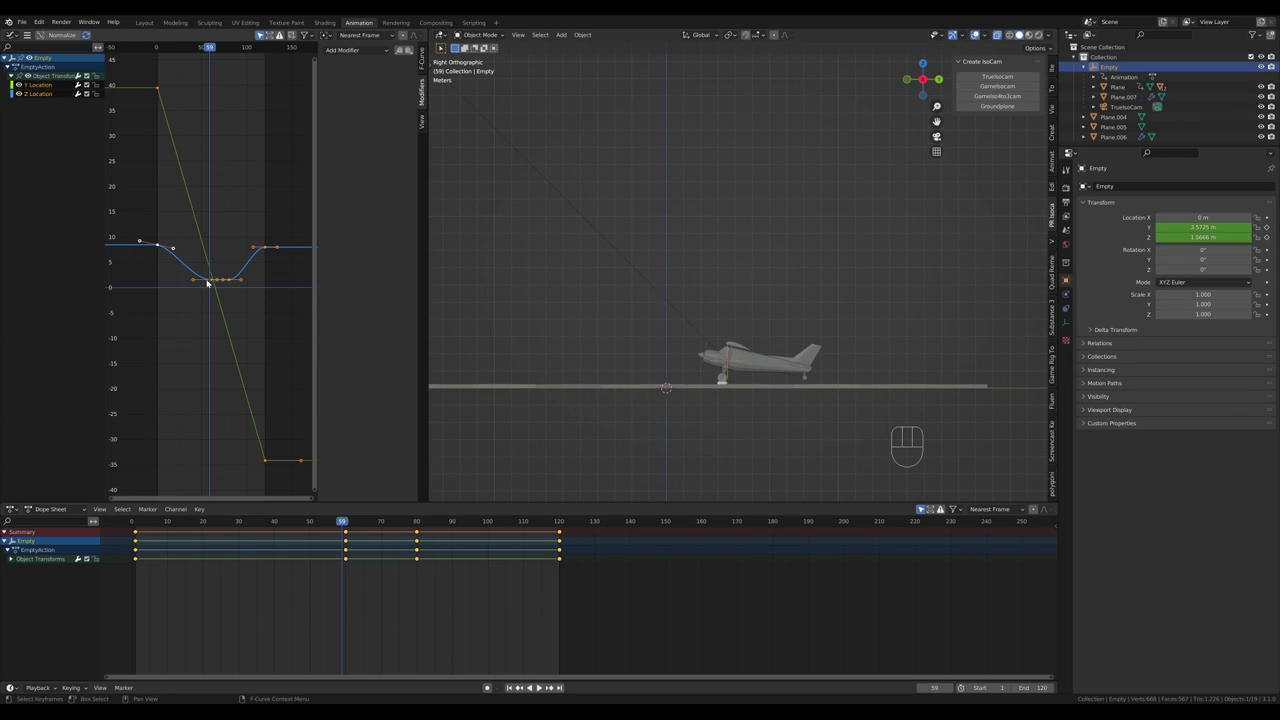
pyautogui.click(216, 290)
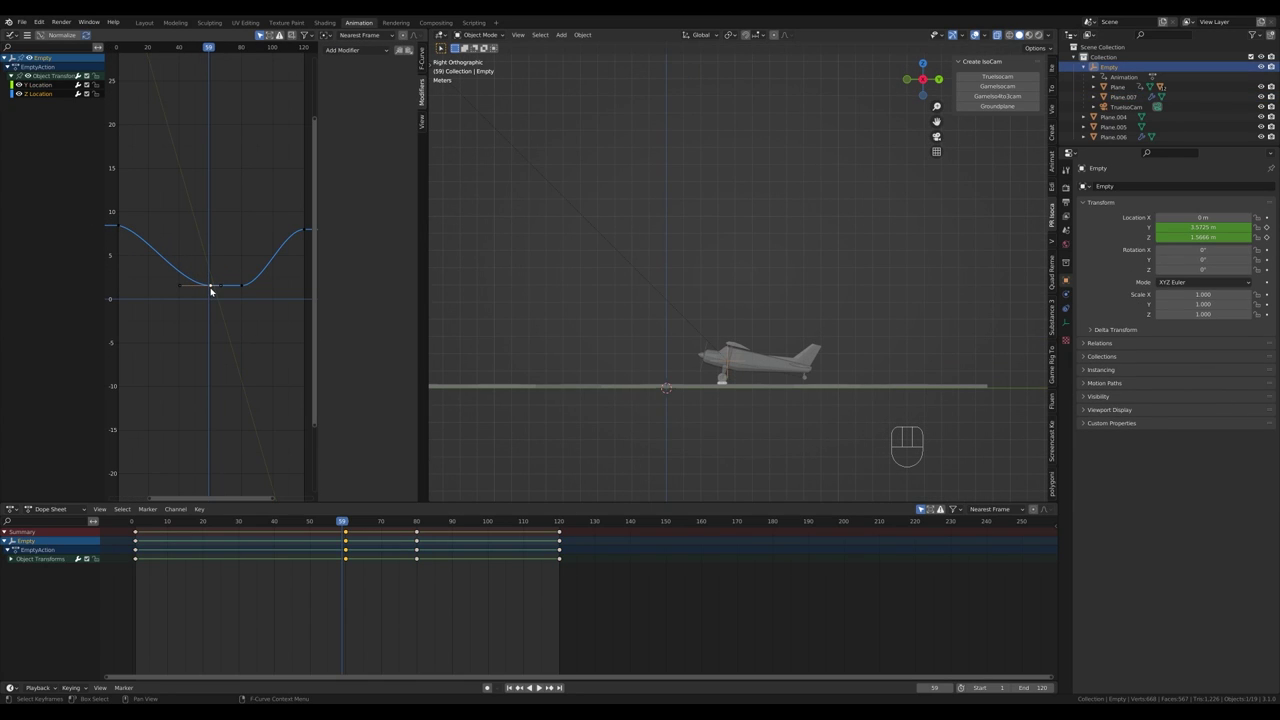
pyautogui.press('g')
pyautogui.press('x')
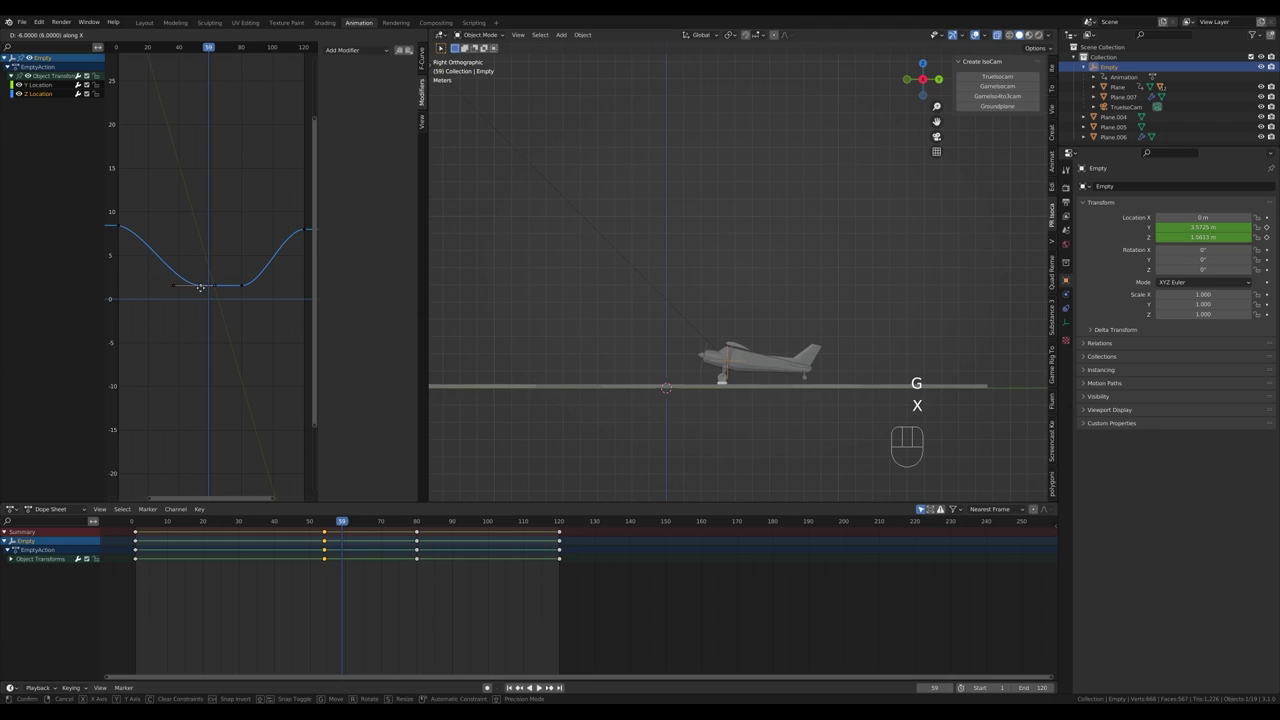
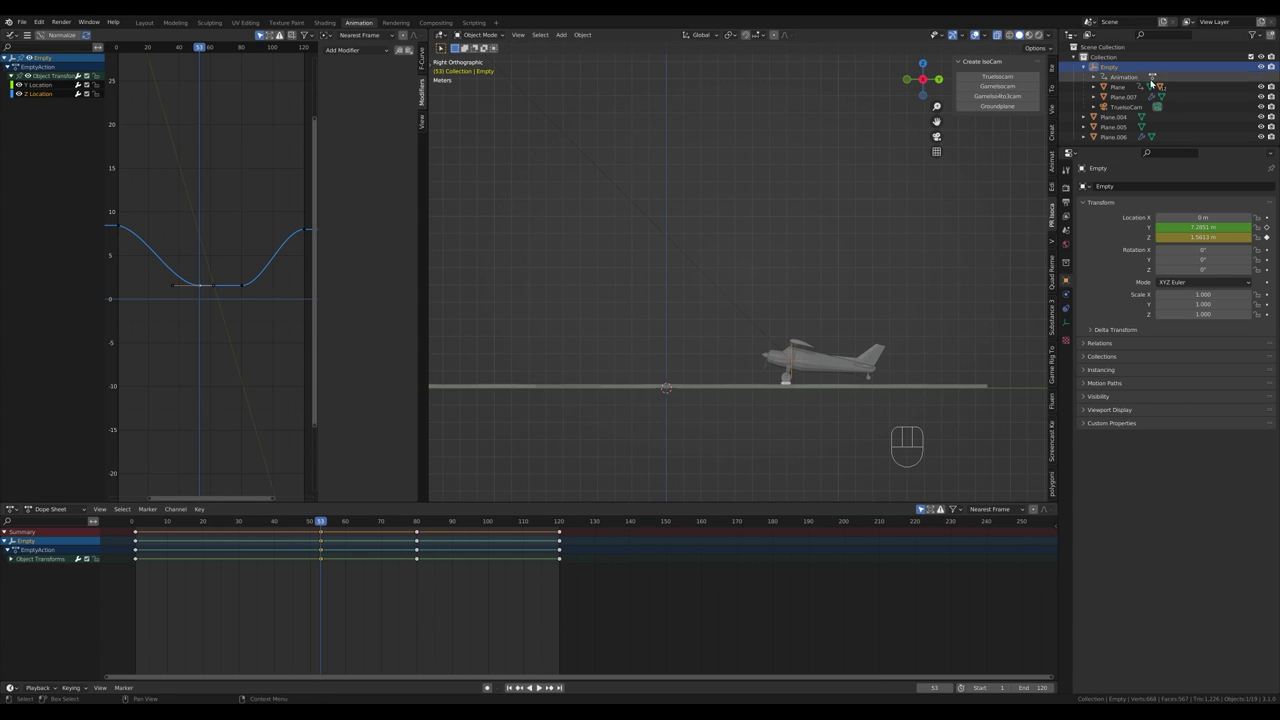
# Step: Play the takeoff with Plane.007 selected and inspect the particle trail behind the wheels
pyautogui.click(1128, 110)
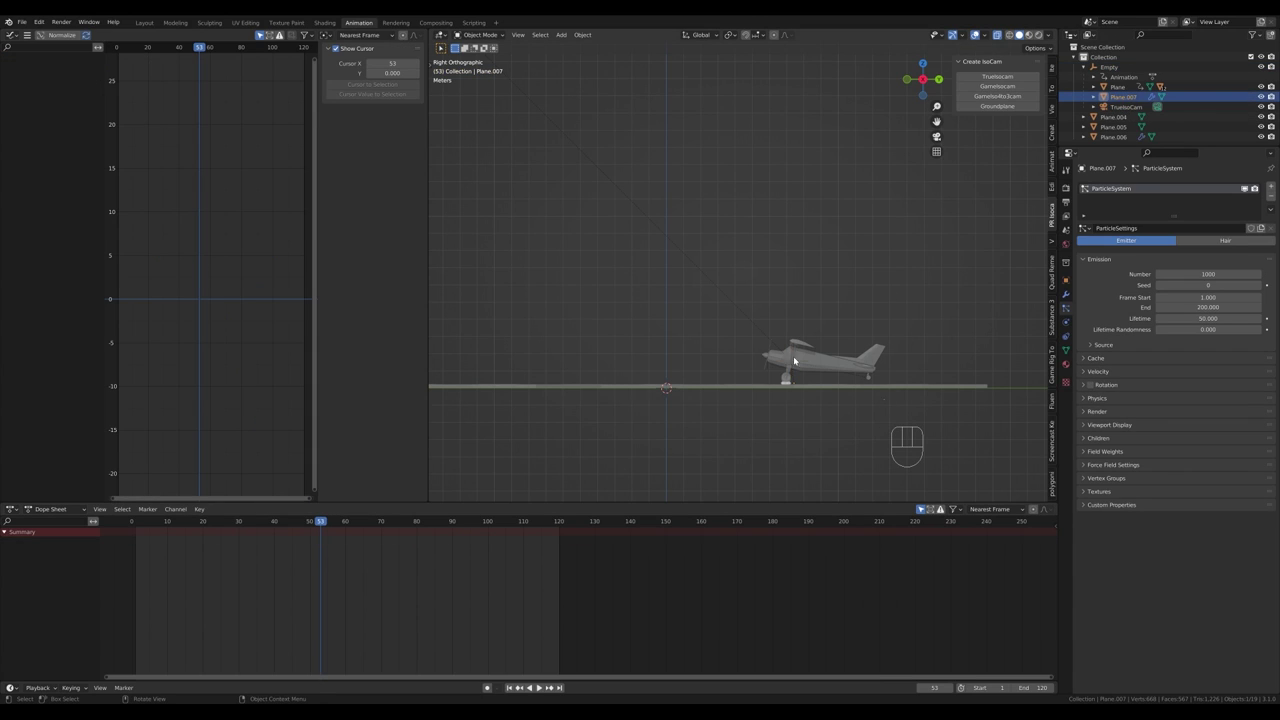
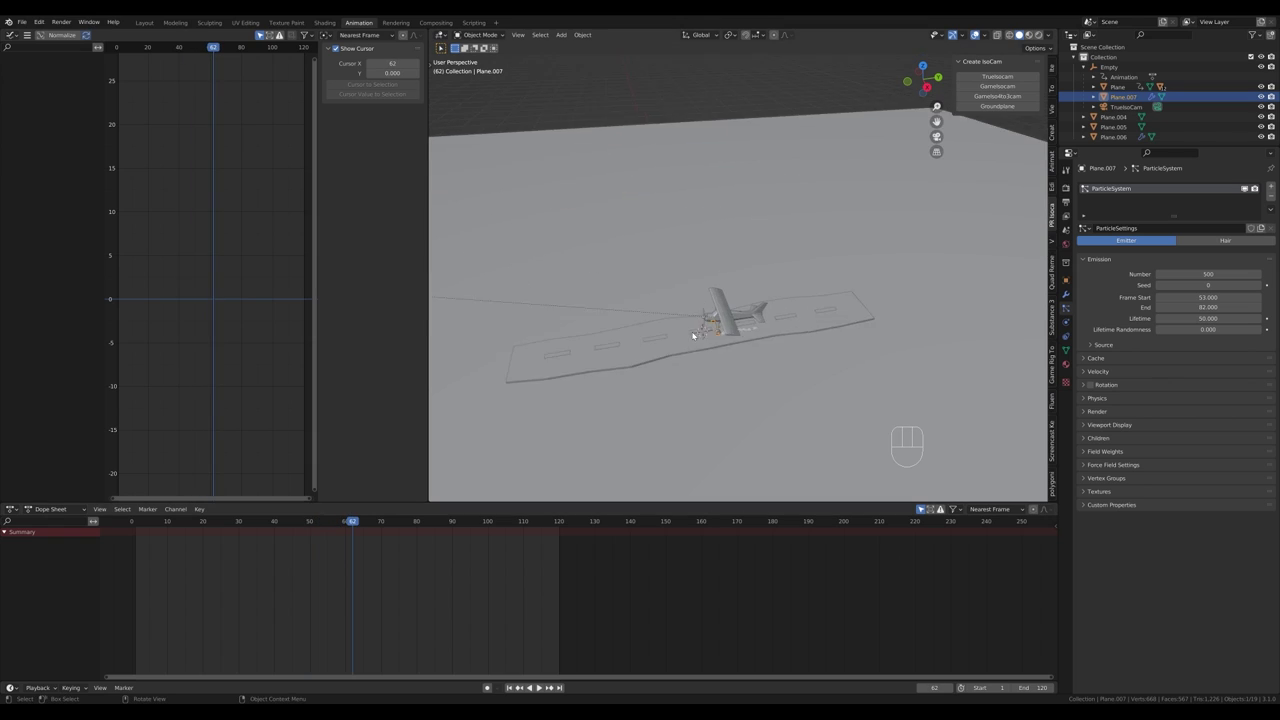
pyautogui.moveTo(711, 354); pyautogui.dragTo(746, 338)
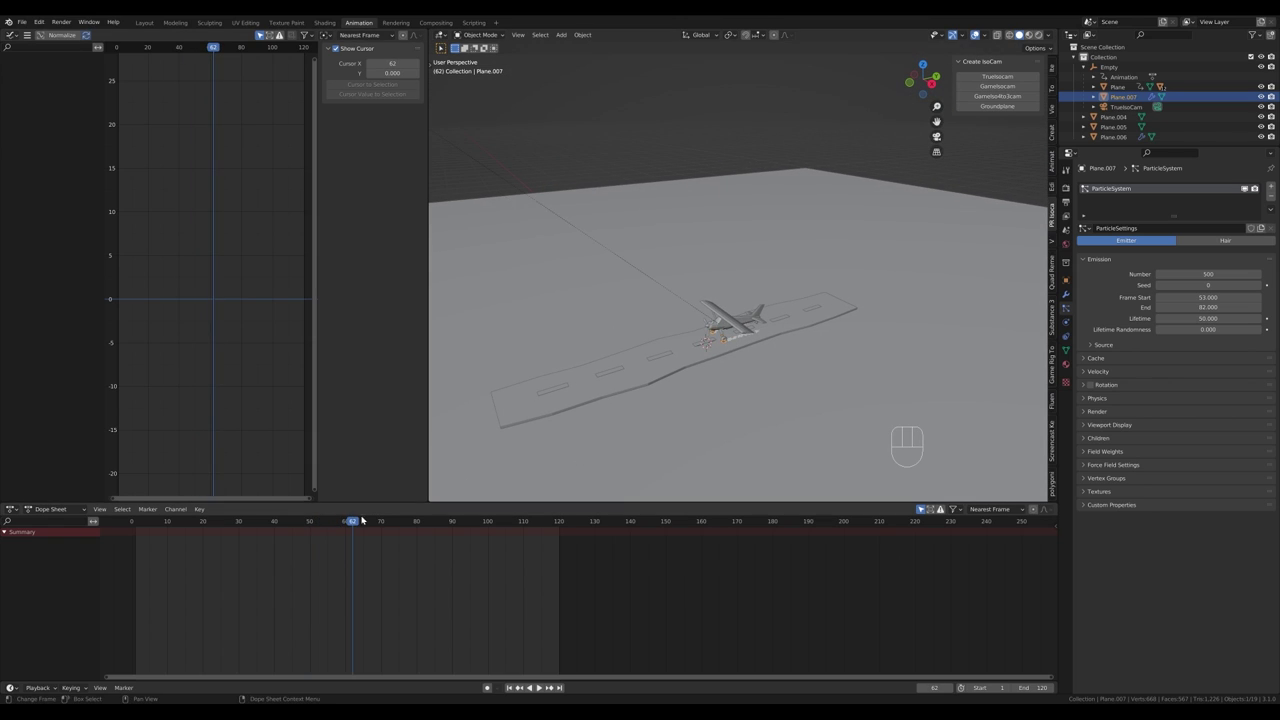
pyautogui.moveTo(350, 527); pyautogui.dragTo(298, 518)
pyautogui.press('space')
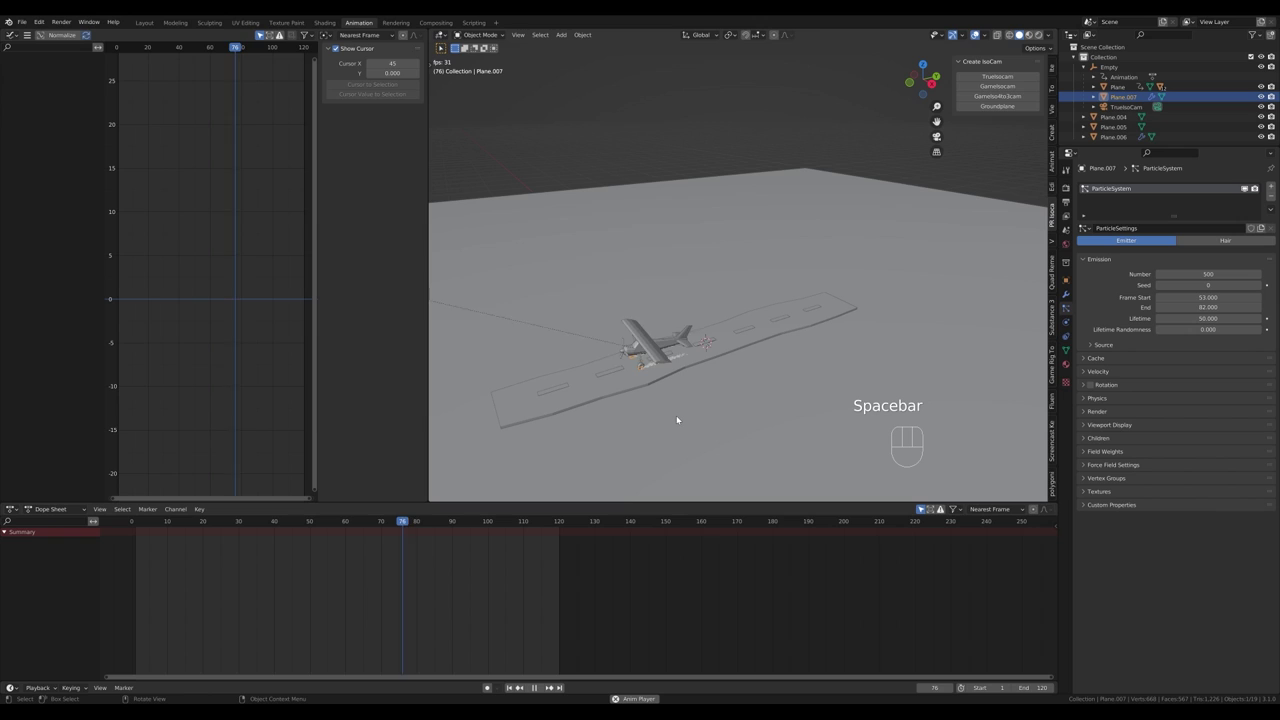
pyautogui.press('space')
pyautogui.moveTo(495, 528); pyautogui.dragTo(364, 529)
pyautogui.moveTo(754, 388); pyautogui.dragTo(749, 352)
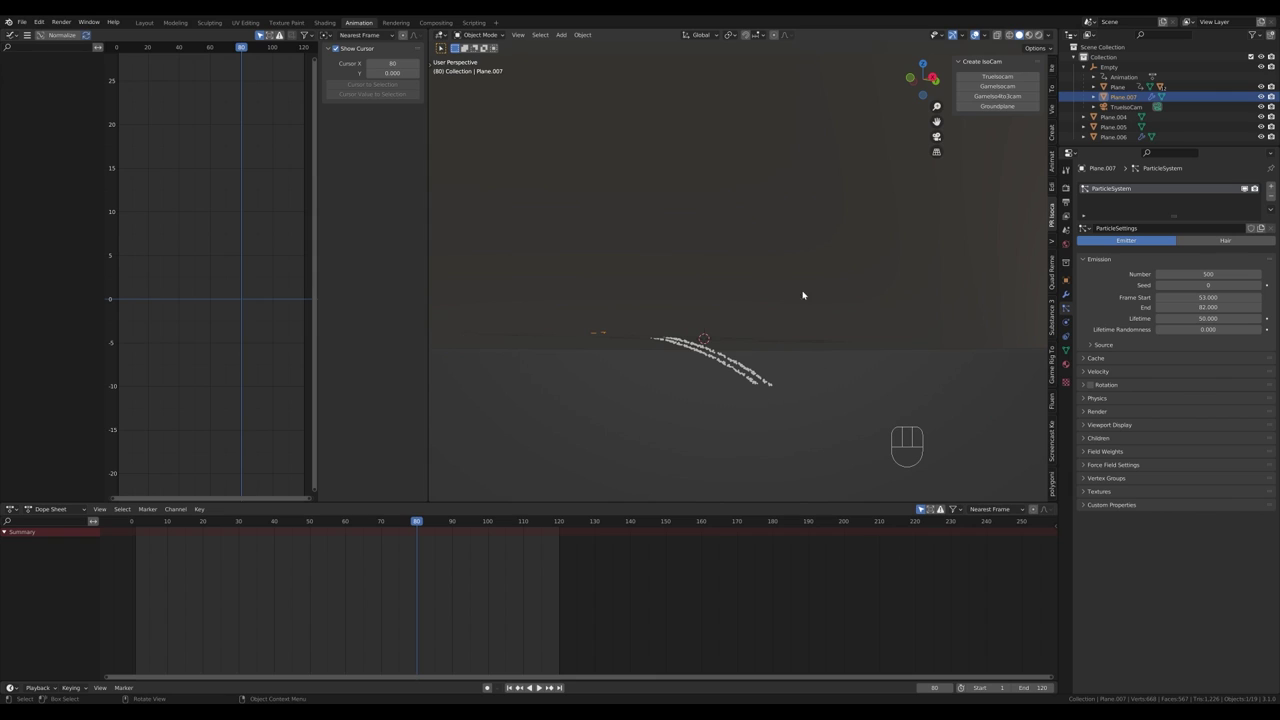
pyautogui.moveTo(784, 264); pyautogui.dragTo(787, 298)
pyautogui.moveTo(793, 370); pyautogui.dragTo(891, 296)
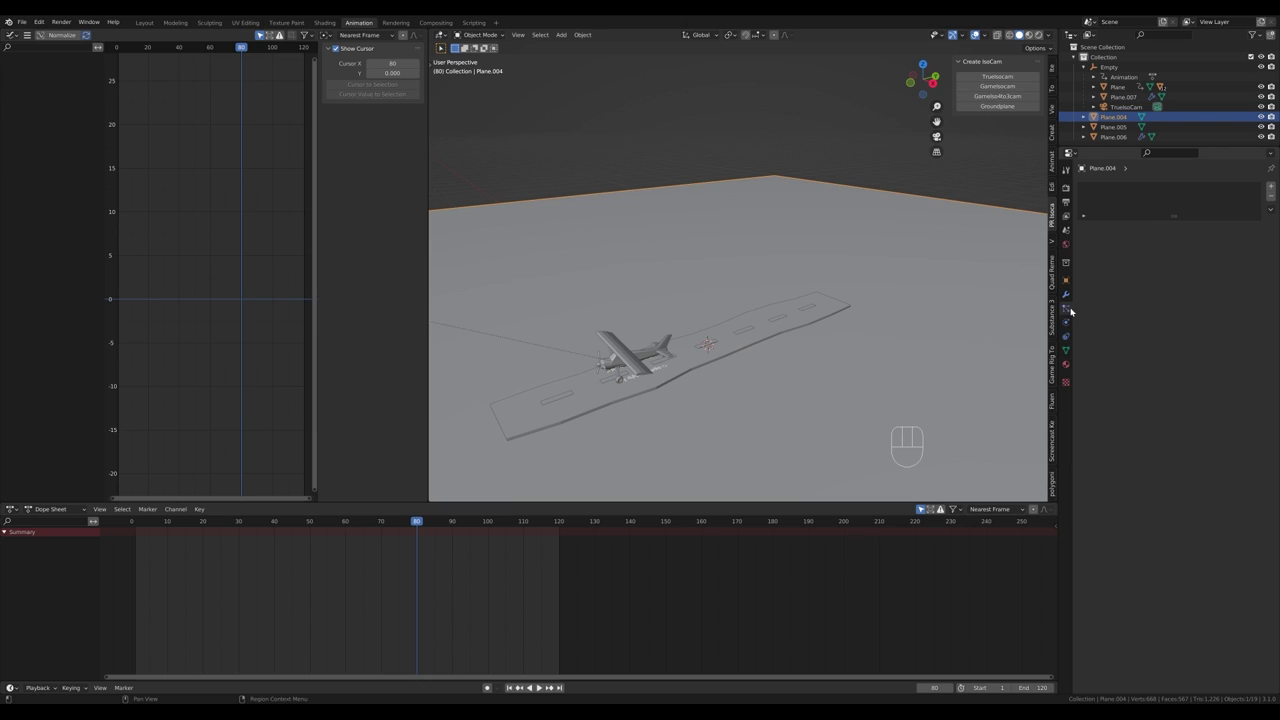
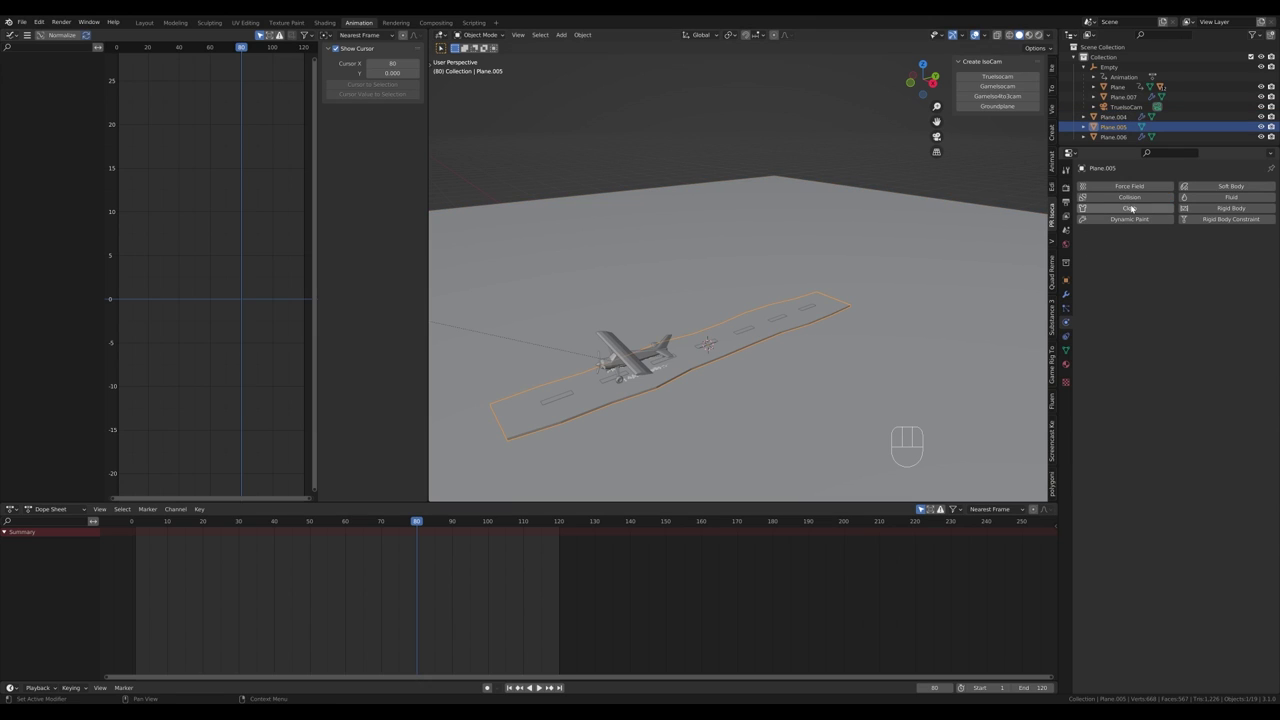
# Step: Enable collision physics on the runway, replay the takeoff, and select Plane.007 to rename it Emitter
pyautogui.click(382, 523)
pyautogui.press('space')
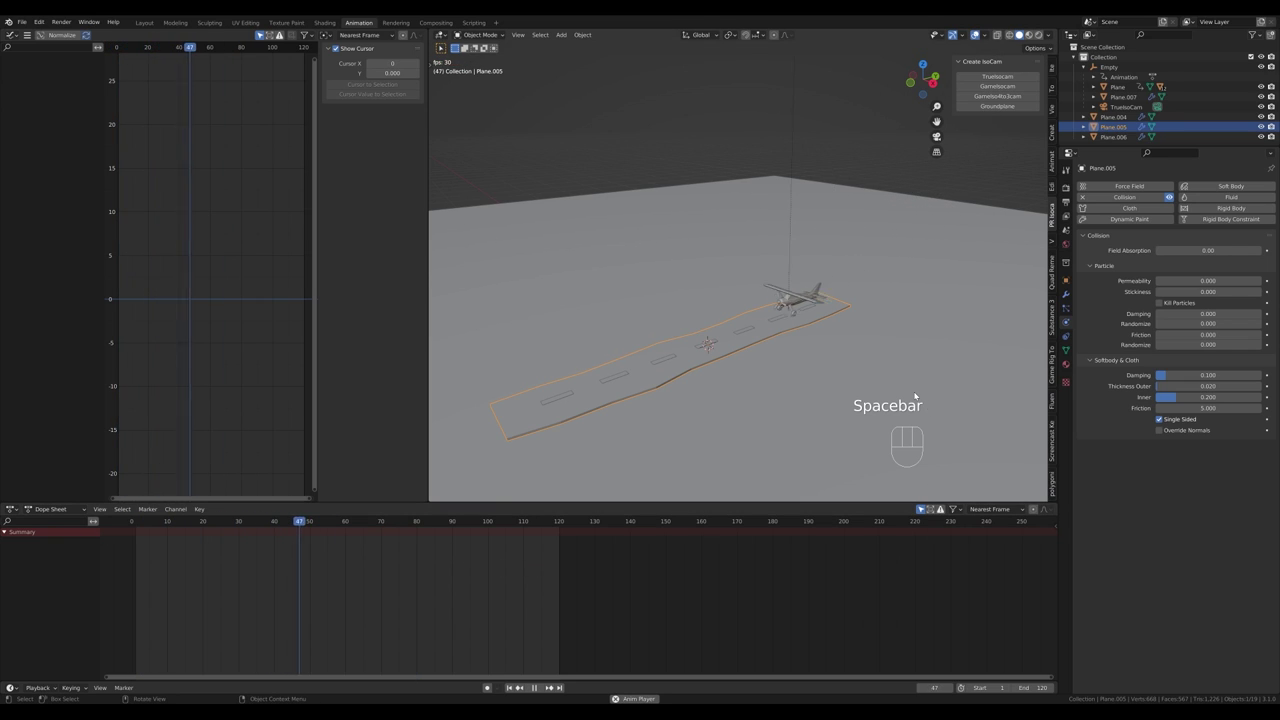
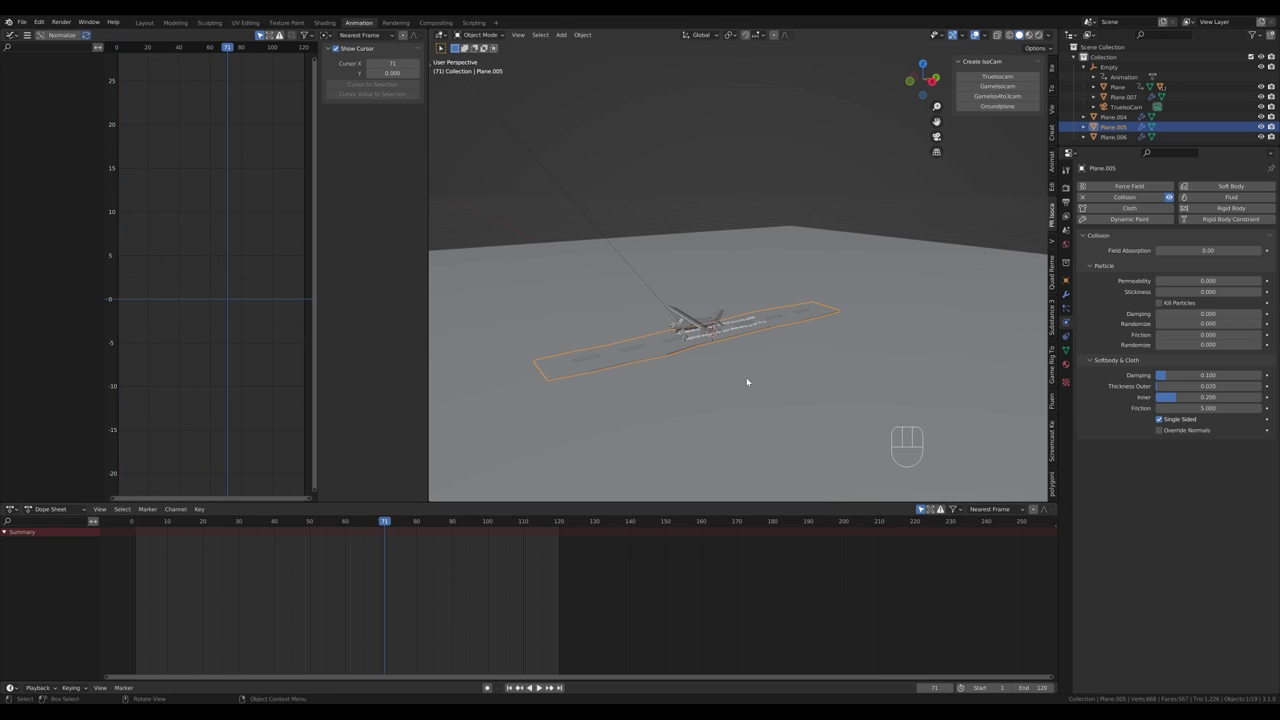
pyautogui.middleClick(788, 324)
pyautogui.moveTo(752, 376); pyautogui.dragTo(764, 332)
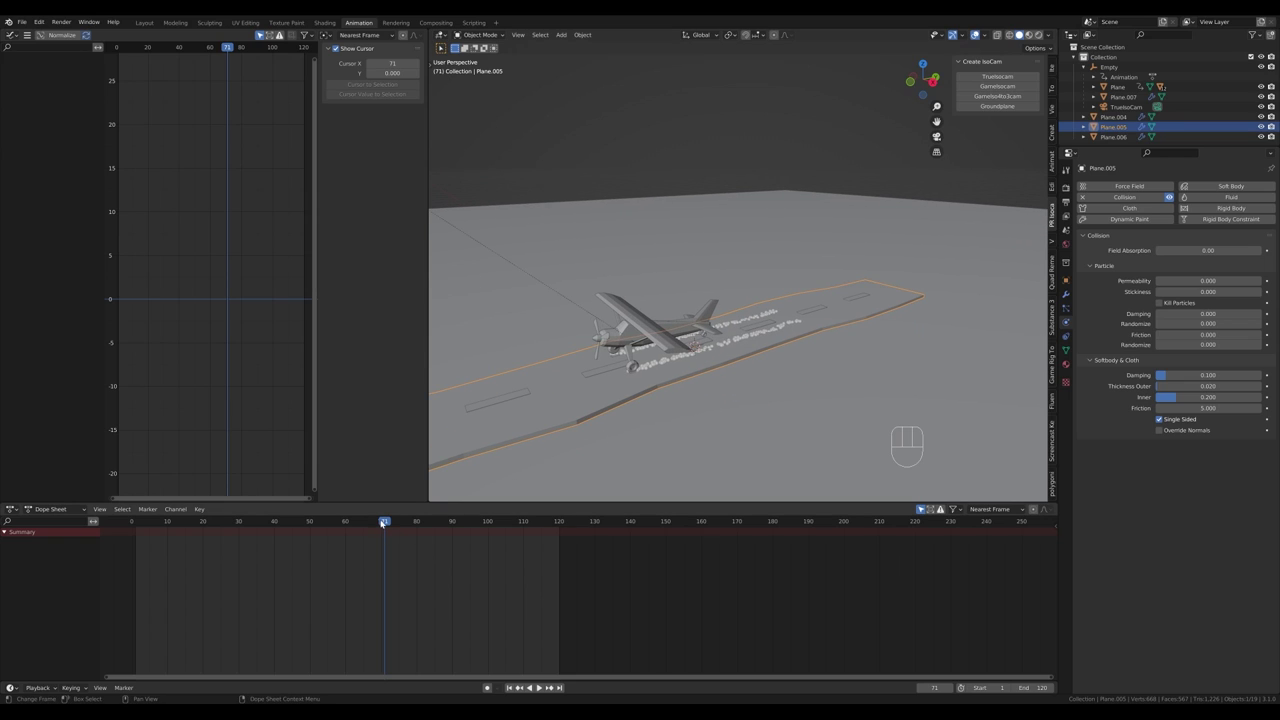
pyautogui.moveTo(384, 523); pyautogui.dragTo(1116, 174)
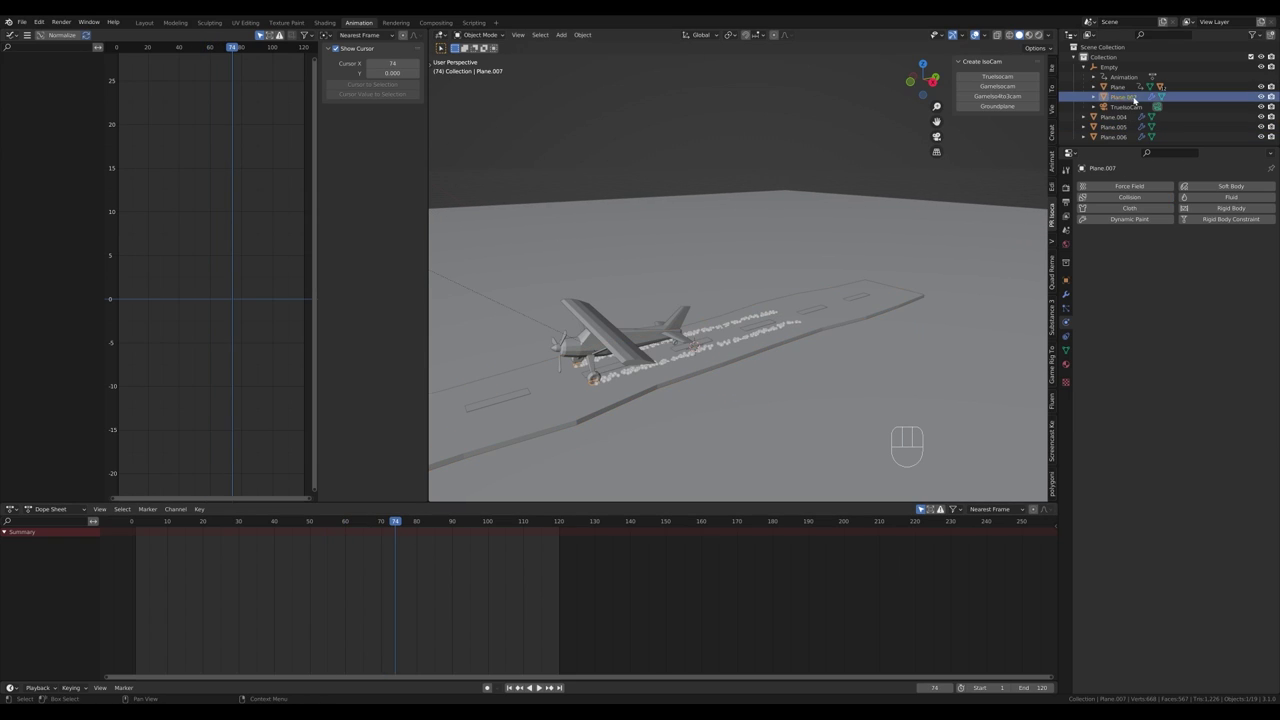
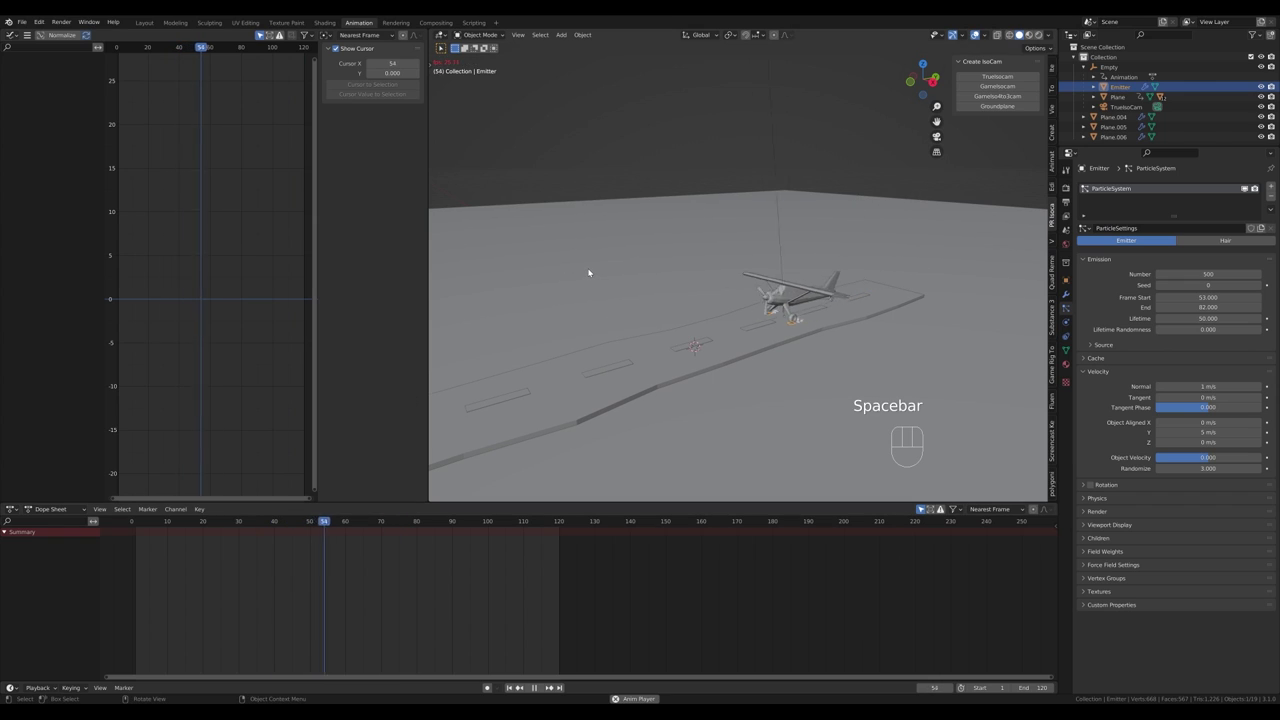
# Step: Play to frame 71 and confirm runway Plane.005 has Collision physics enabled
pyautogui.press('space')
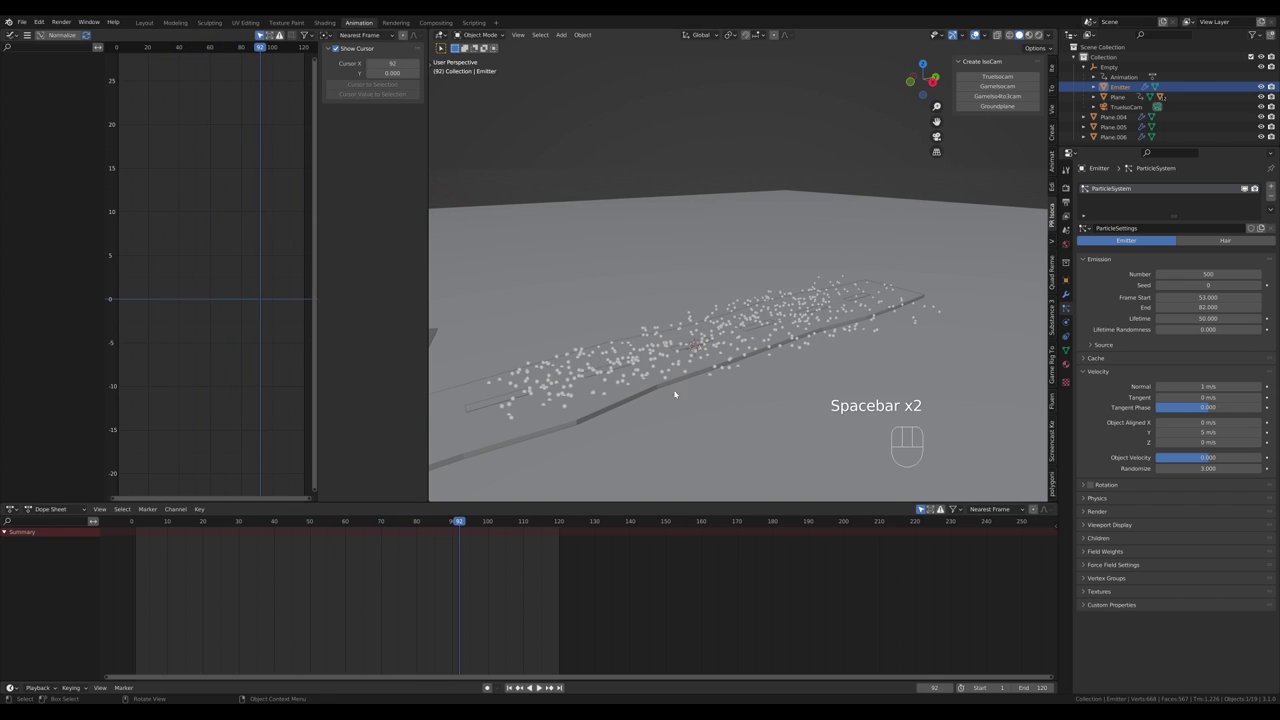
pyautogui.moveTo(439, 529); pyautogui.dragTo(392, 532)
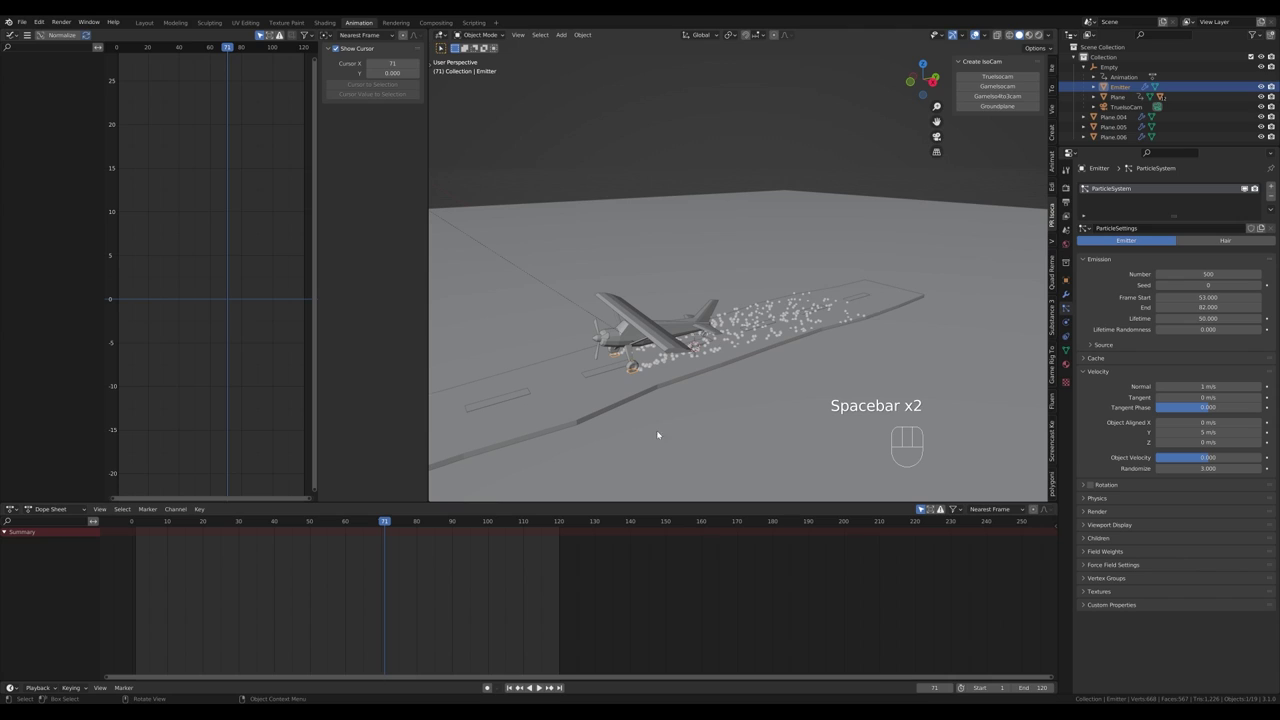
pyautogui.click(838, 324)
pyautogui.click(1076, 326)
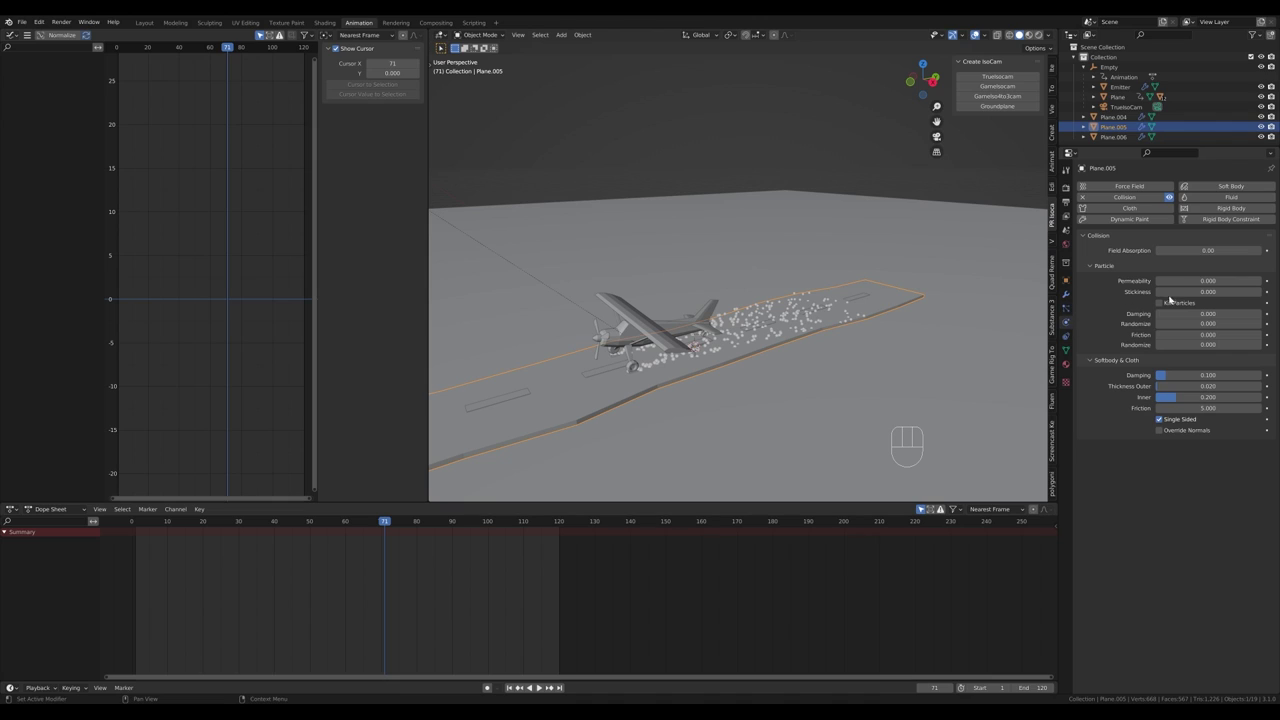
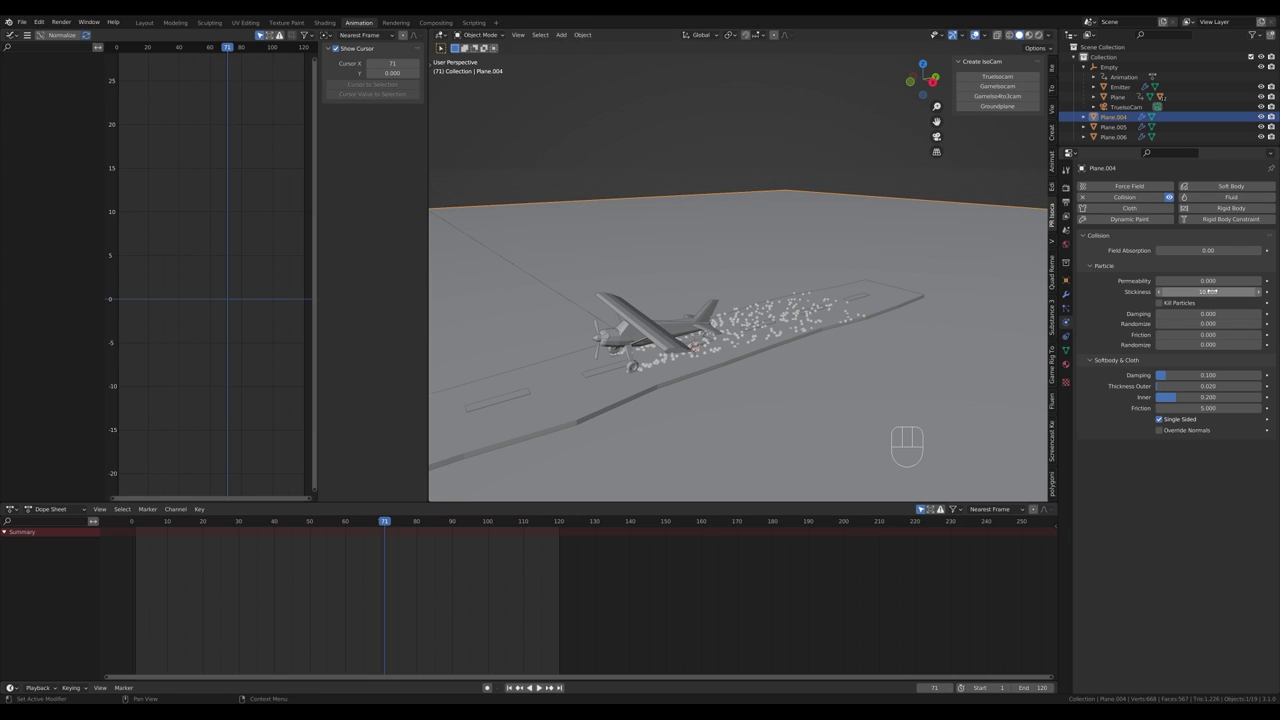
# Step: Replay until the smoke spreads around frame 102, then bring up the Add menu with Shift+A
pyautogui.moveTo(372, 524); pyautogui.dragTo(217, 524)
pyautogui.press('space')
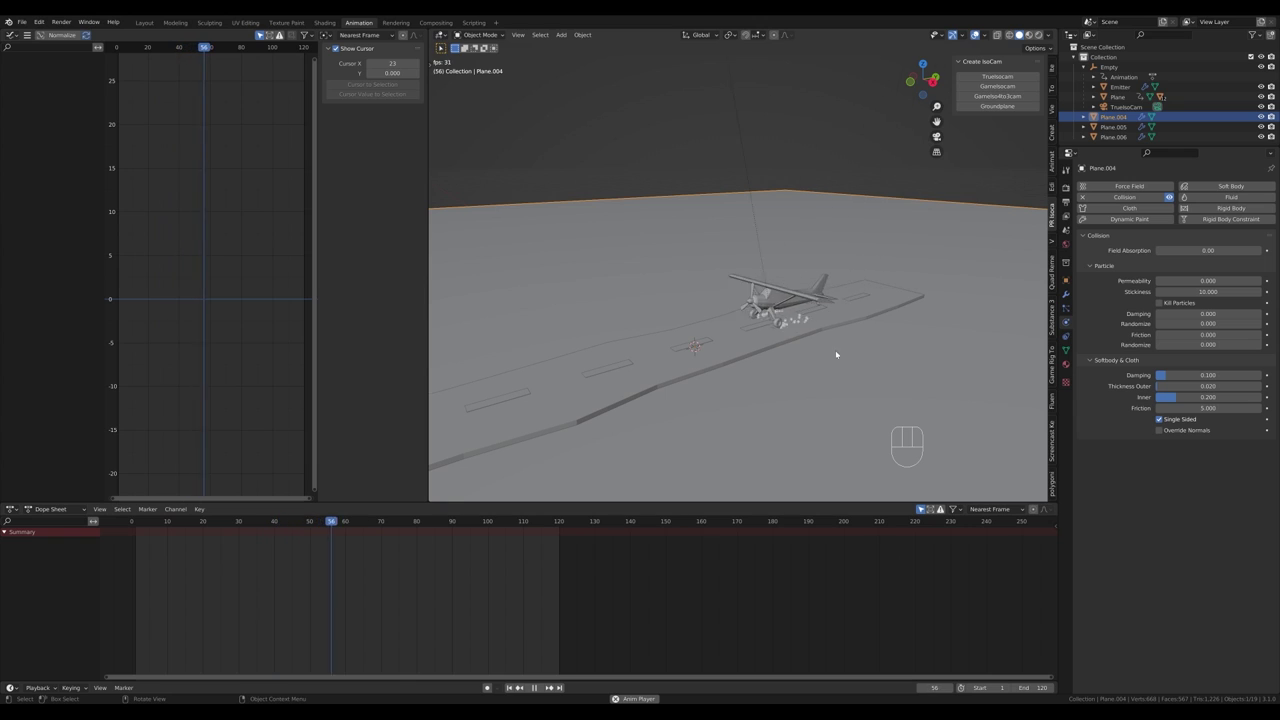
pyautogui.press('space')
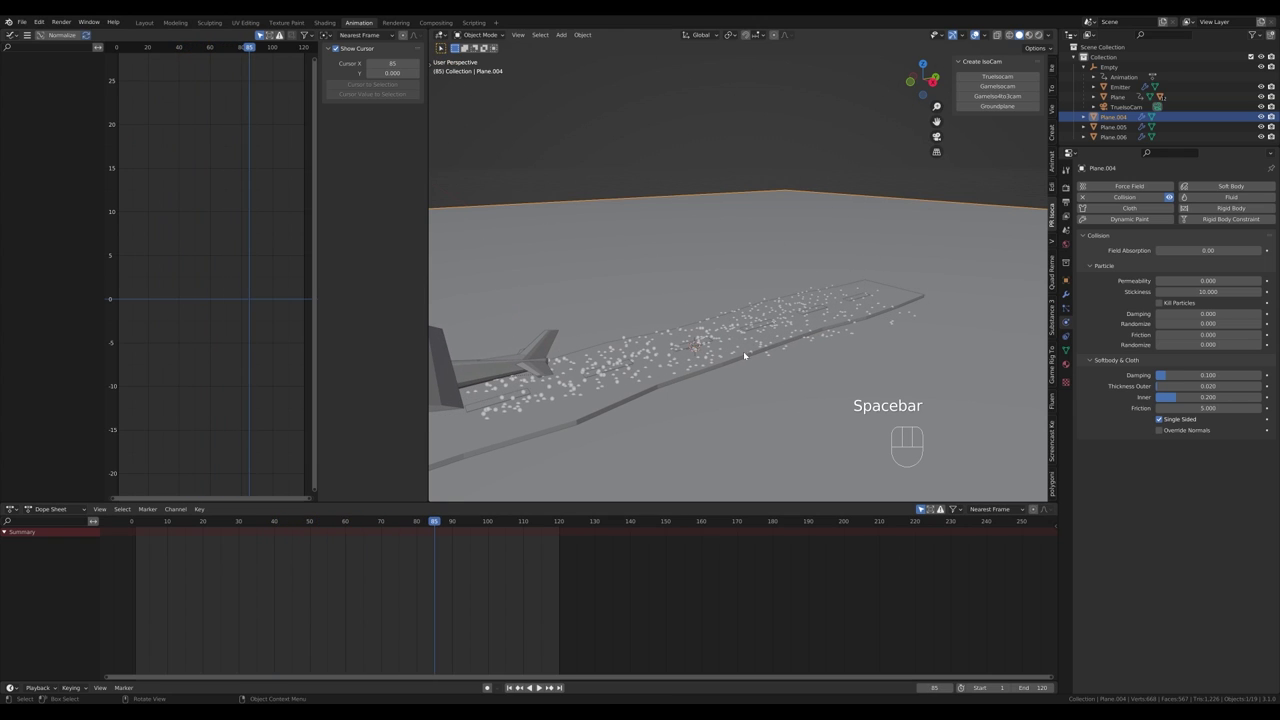
pyautogui.moveTo(769, 374); pyautogui.dragTo(818, 381)
pyautogui.press('space')
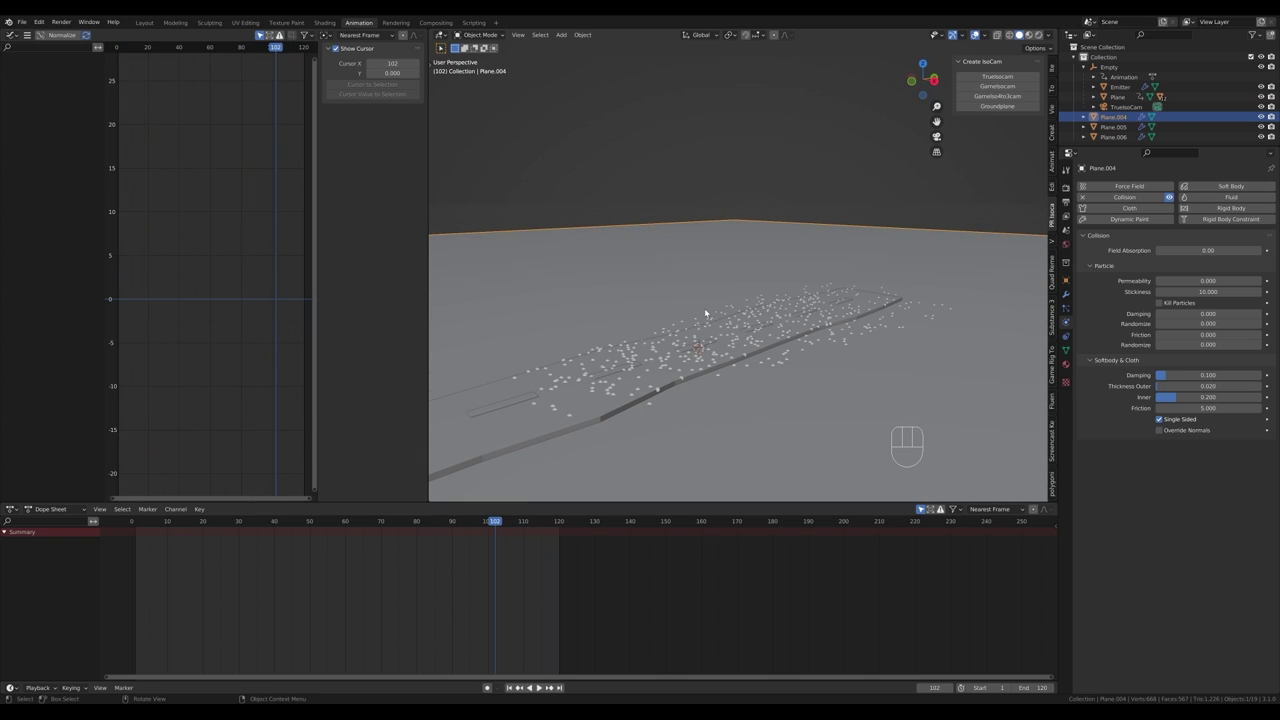
pyautogui.press('shift+a')
pyautogui.press('shift+a')
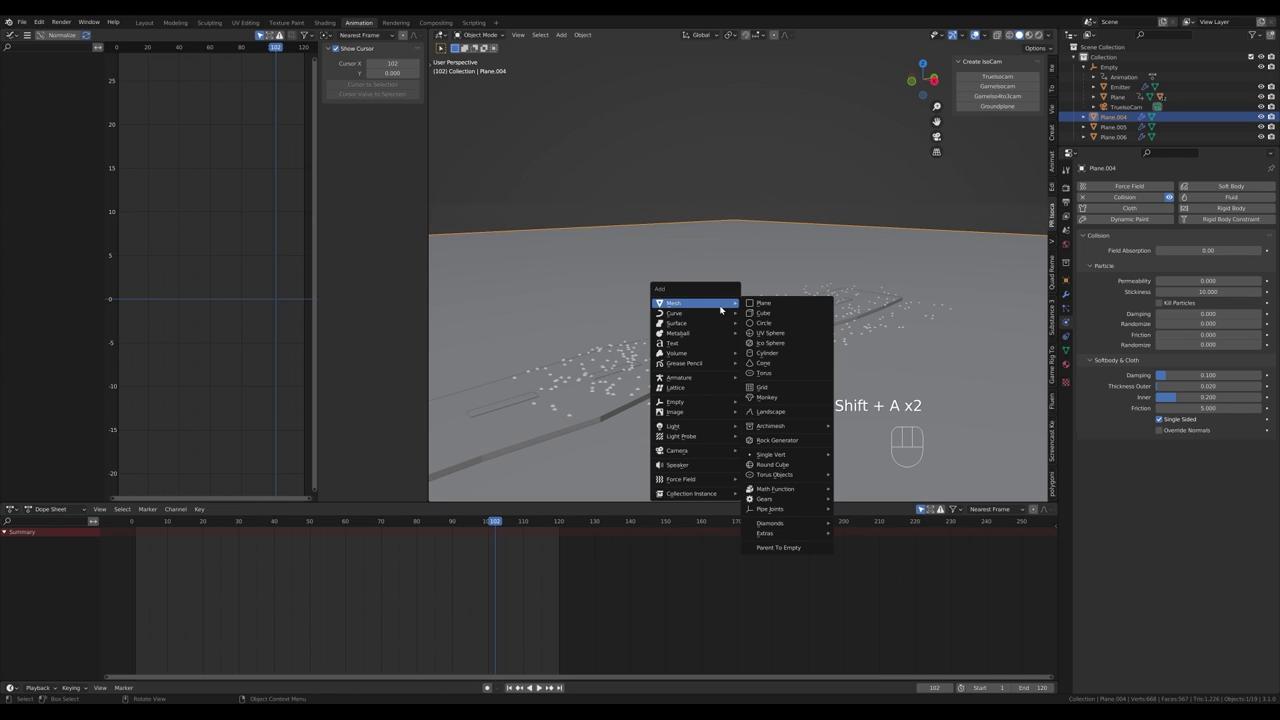
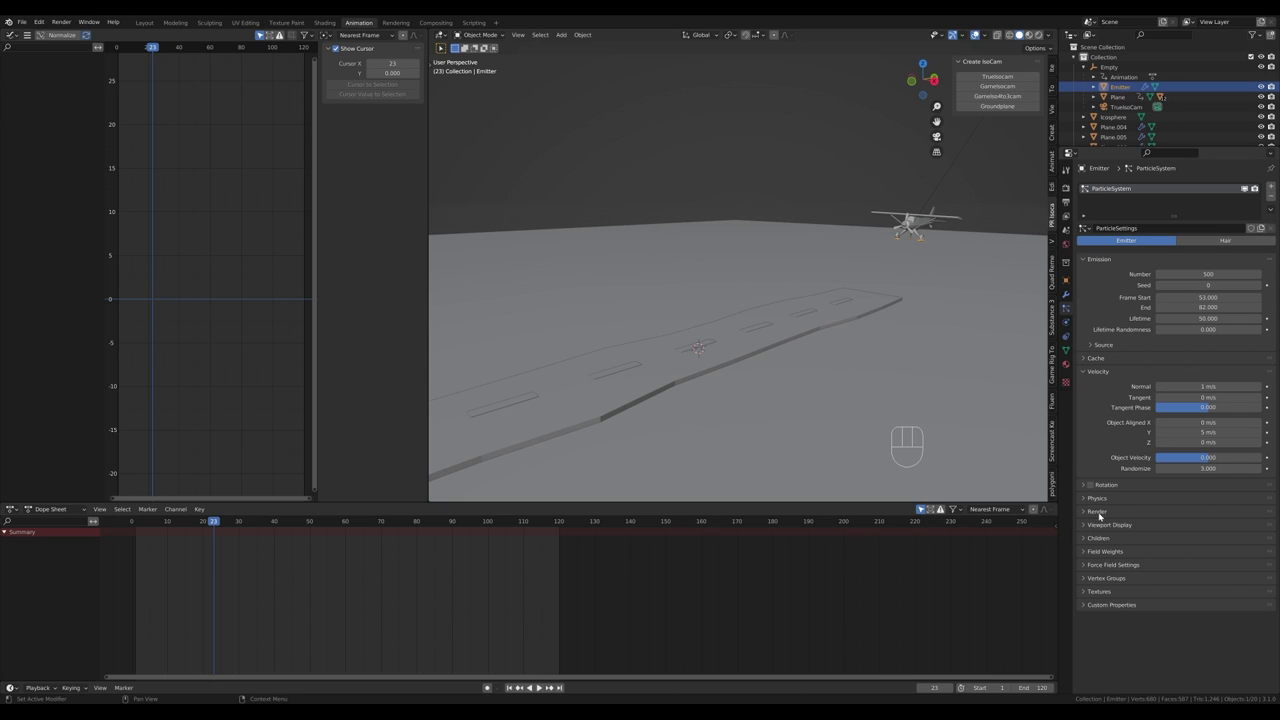
# Step: Set the Emitter particles to Render As Object and browse the object list for the Icosphere
pyautogui.click(1101, 516)
pyautogui.moveTo(1186, 514); pyautogui.dragTo(1182, 573)
pyautogui.moveTo(1192, 590); pyautogui.dragTo(1191, 605)
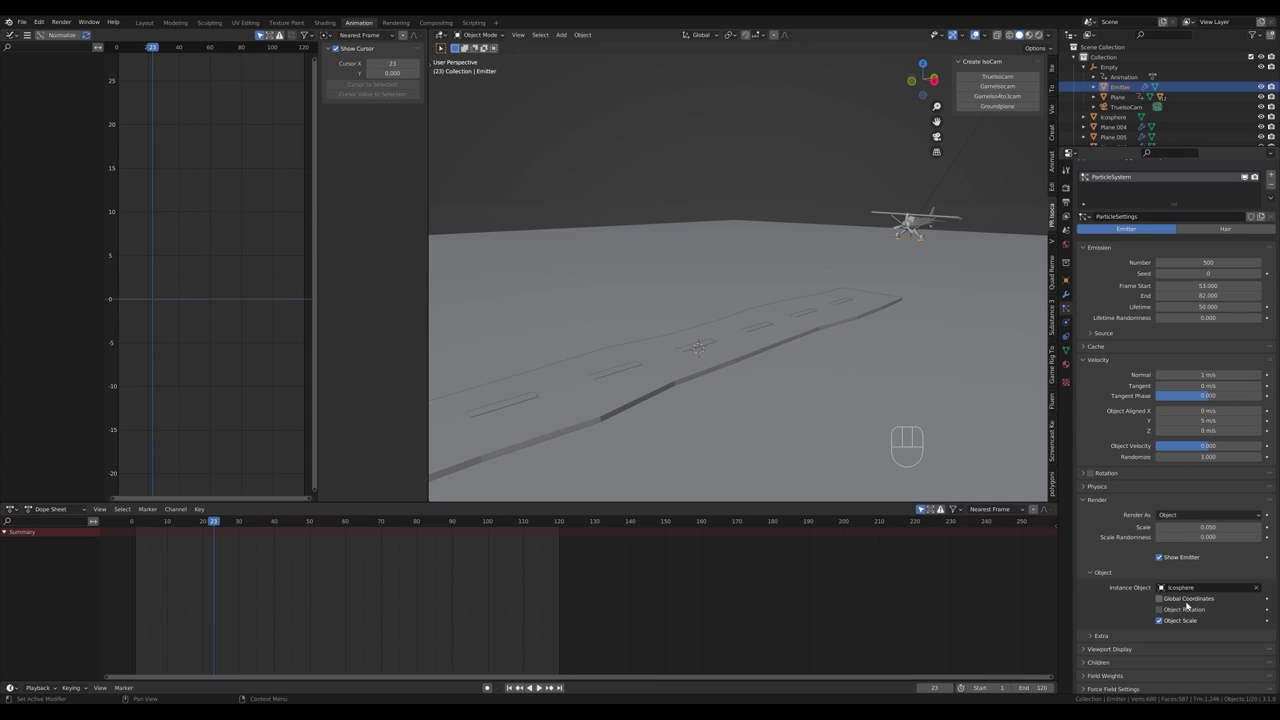
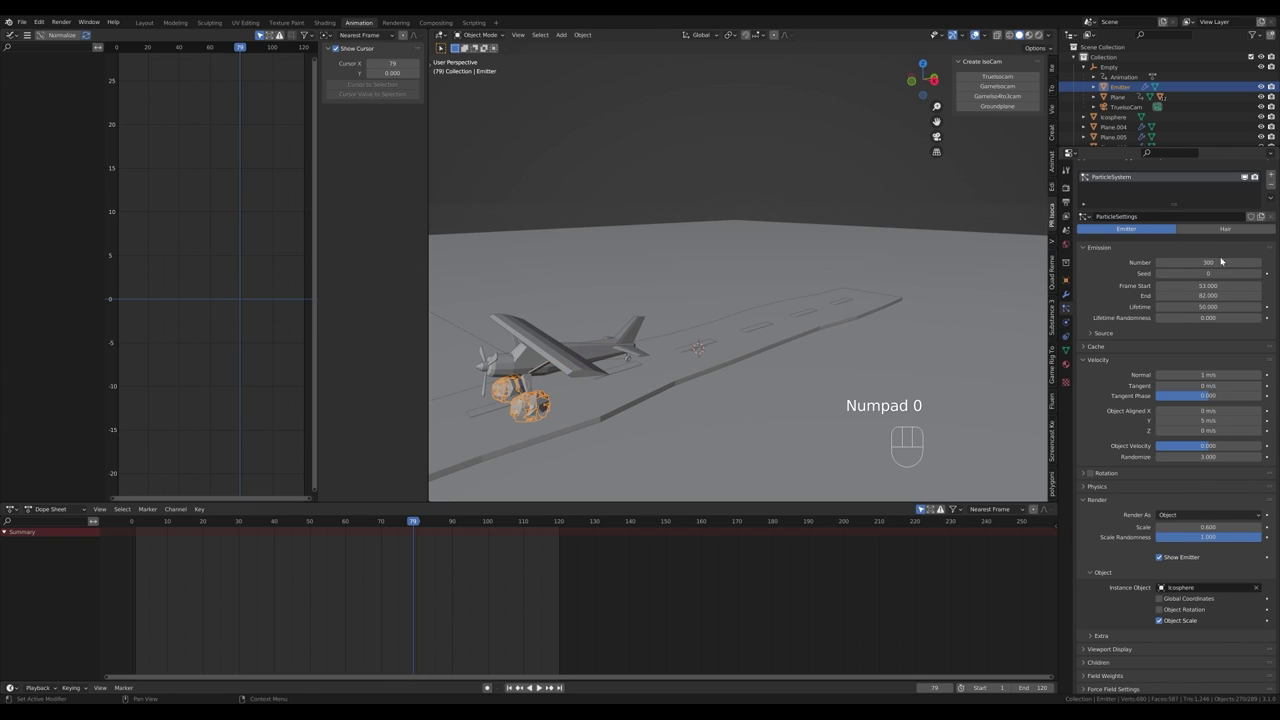
# Step: Play back the takeoff from several angles to check the low-poly sphere smoke trail
pyautogui.moveTo(440, 518); pyautogui.dragTo(480, 526)
pyautogui.press('space')
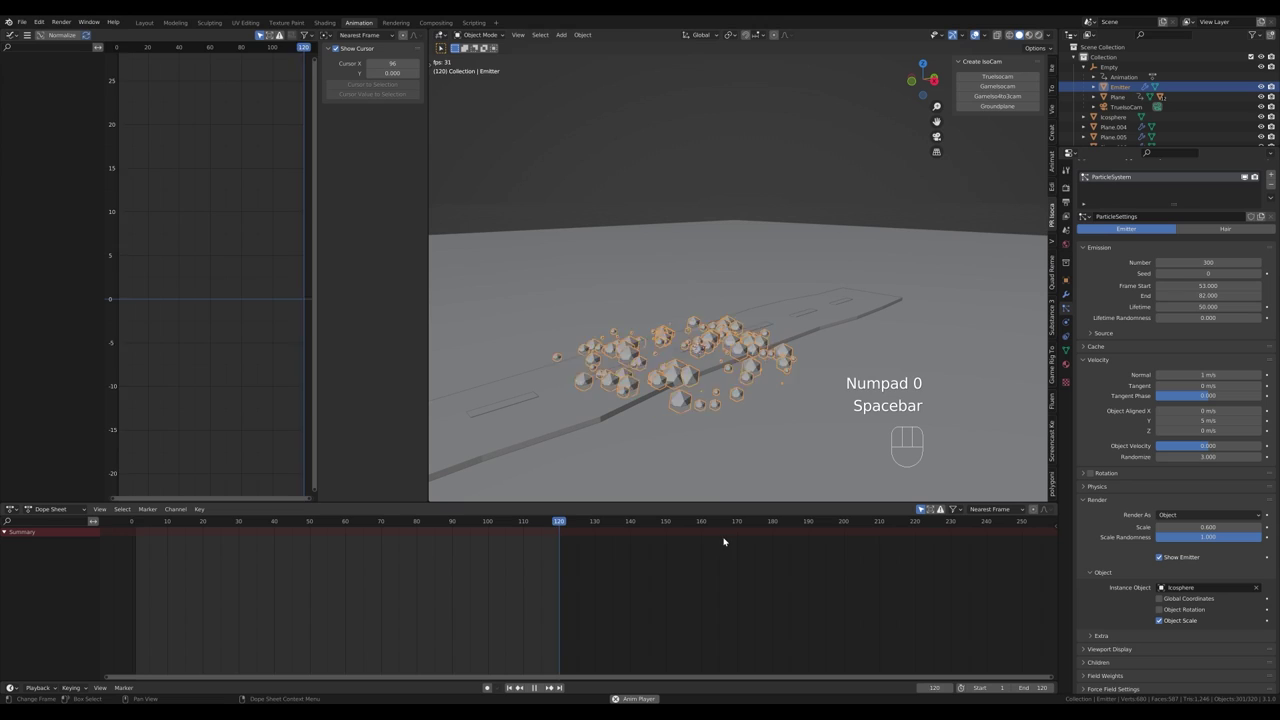
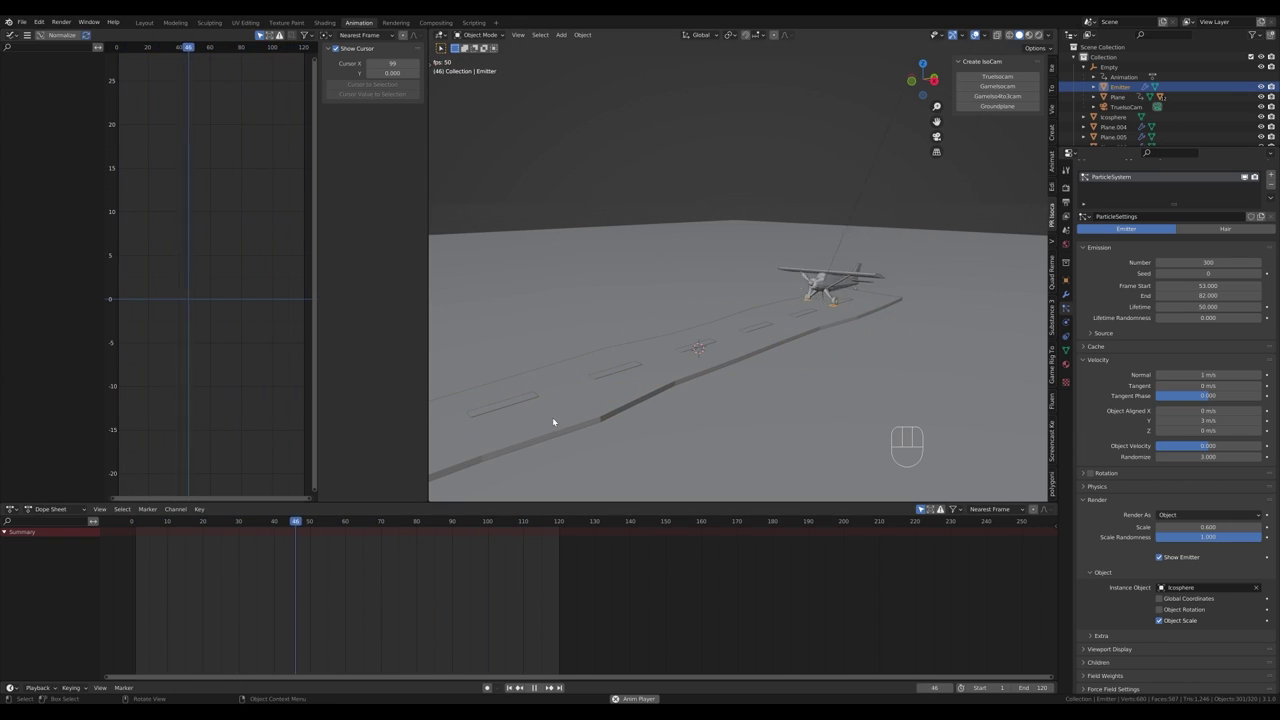
pyautogui.press('space')
pyautogui.moveTo(778, 378); pyautogui.dragTo(715, 402)
pyautogui.moveTo(624, 340); pyautogui.dragTo(753, 334)
pyautogui.press('space')
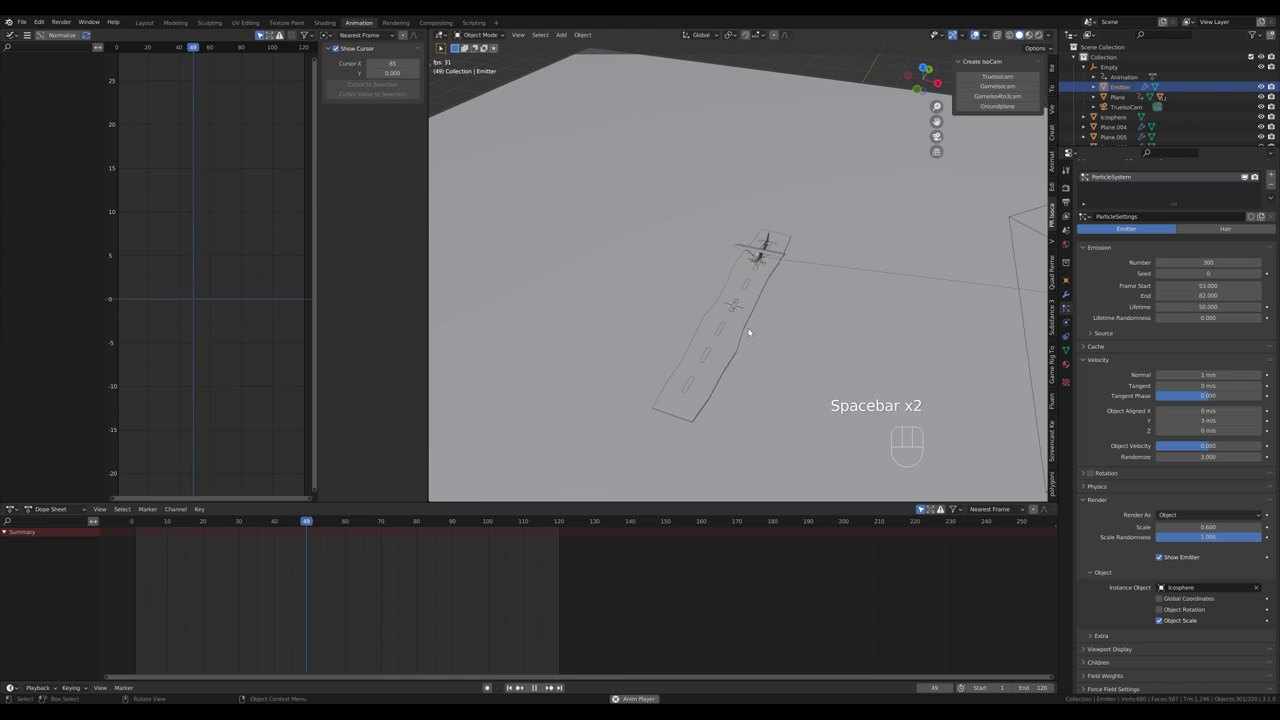
pyautogui.moveTo(822, 349); pyautogui.dragTo(782, 330)
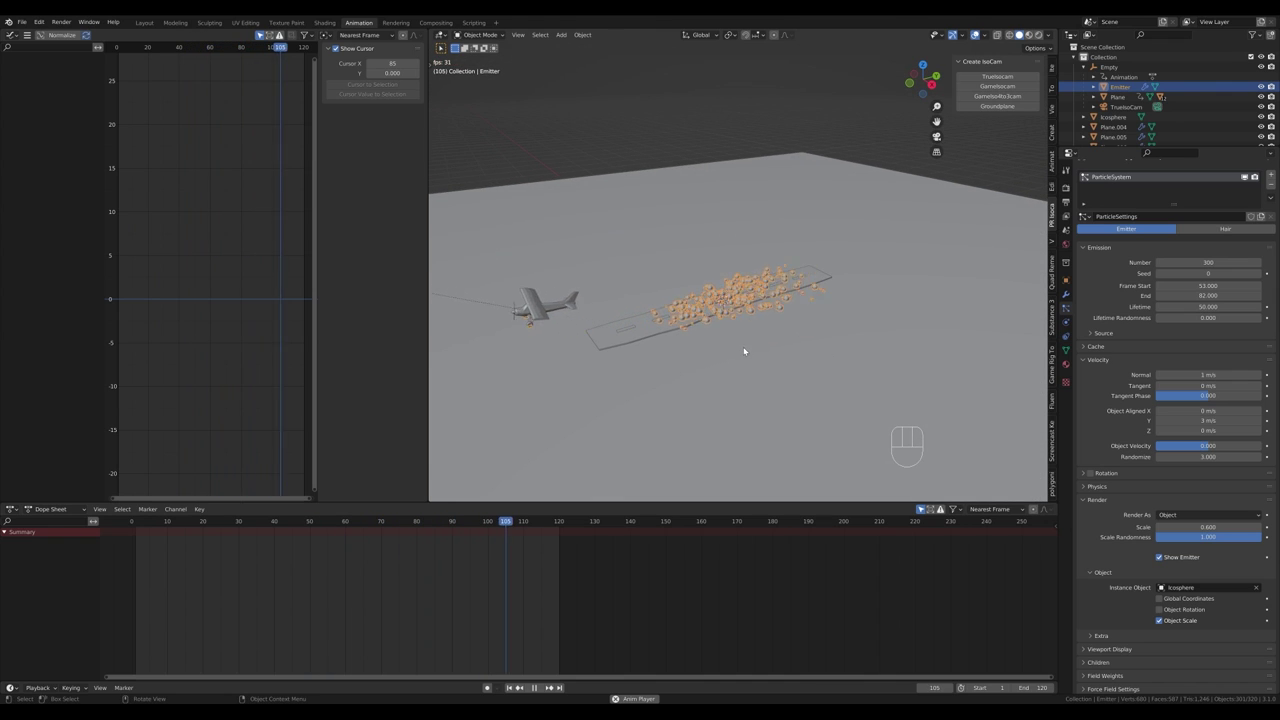
pyautogui.moveTo(724, 364); pyautogui.dragTo(742, 352)
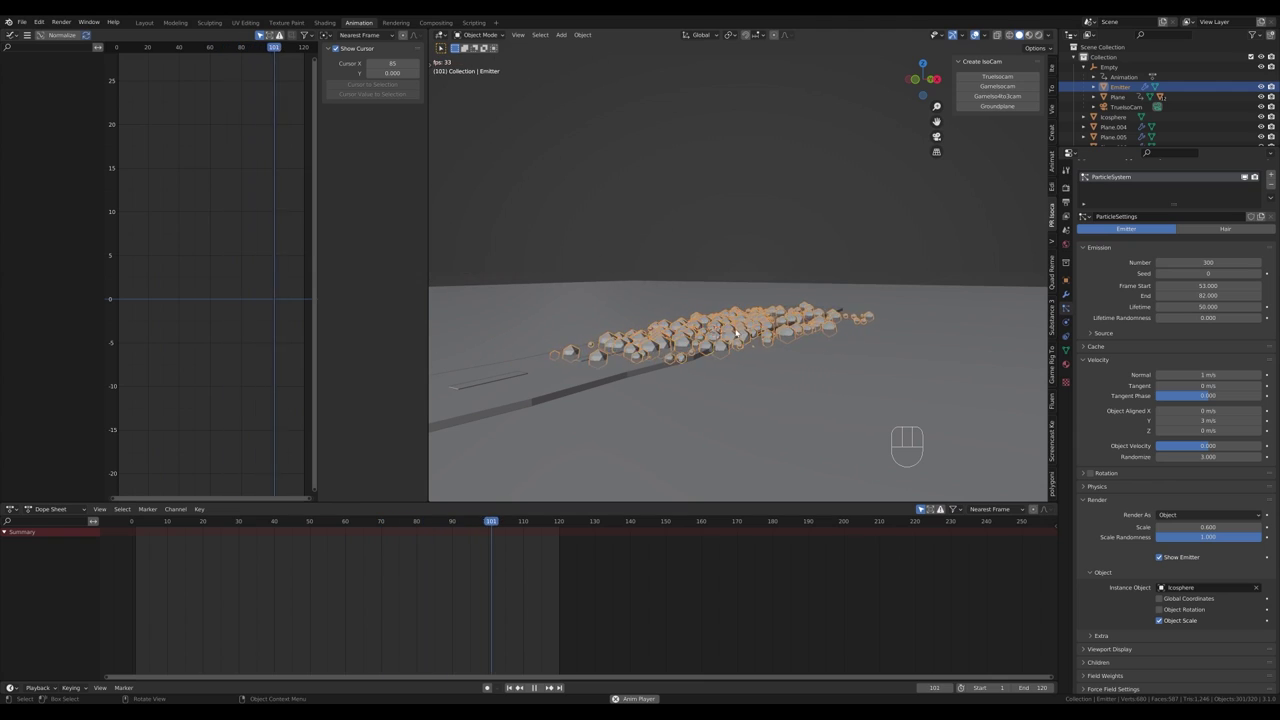
pyautogui.press('space')
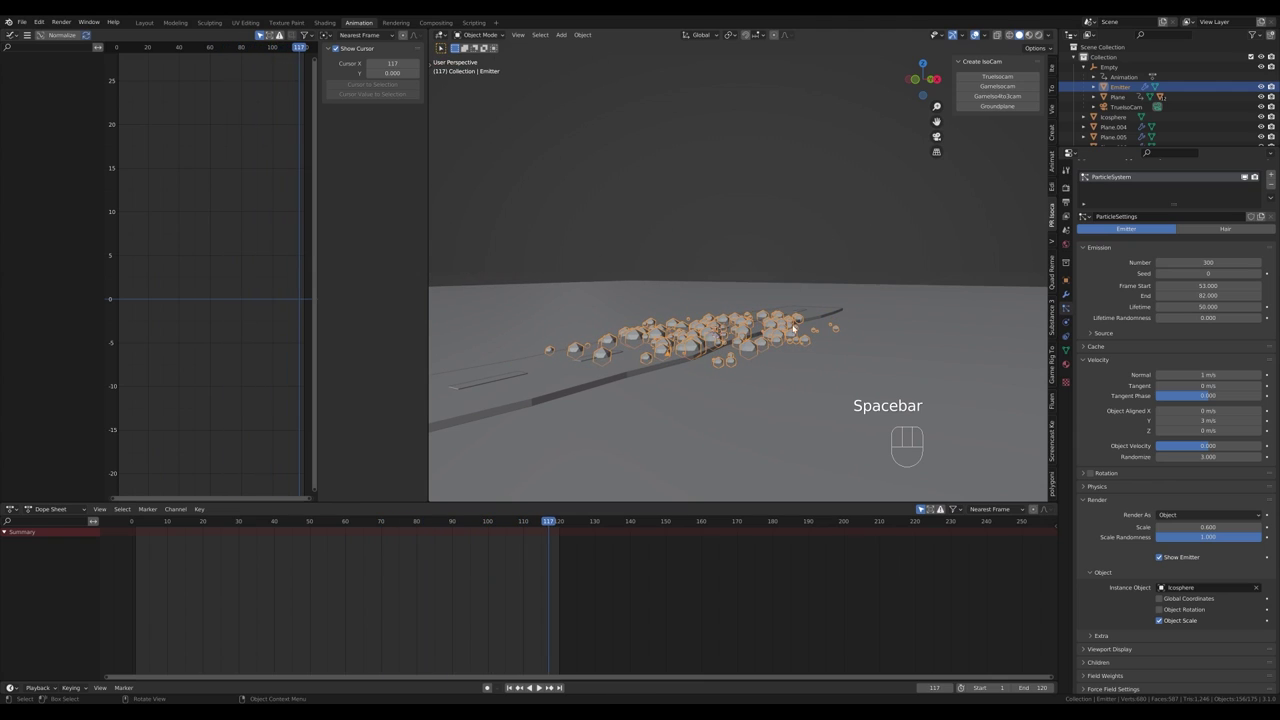
pyautogui.press('space')
pyautogui.moveTo(850, 349); pyautogui.dragTo(829, 366)
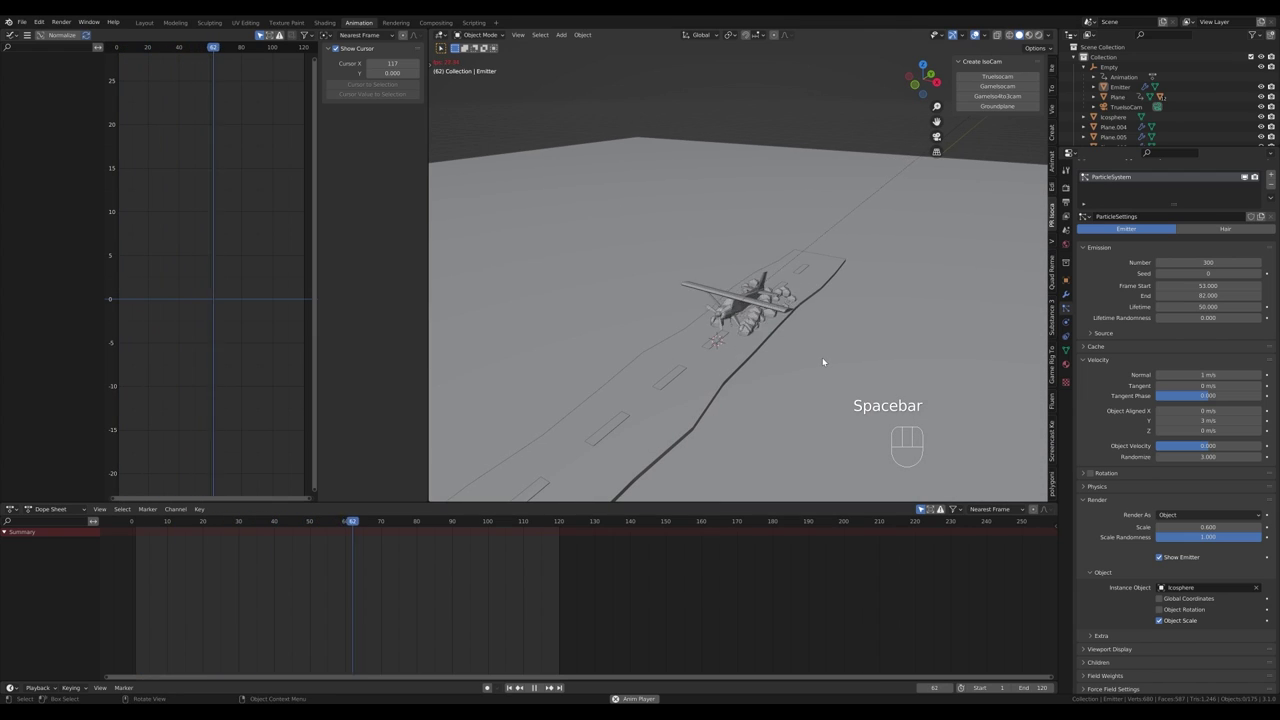
pyautogui.press('space')
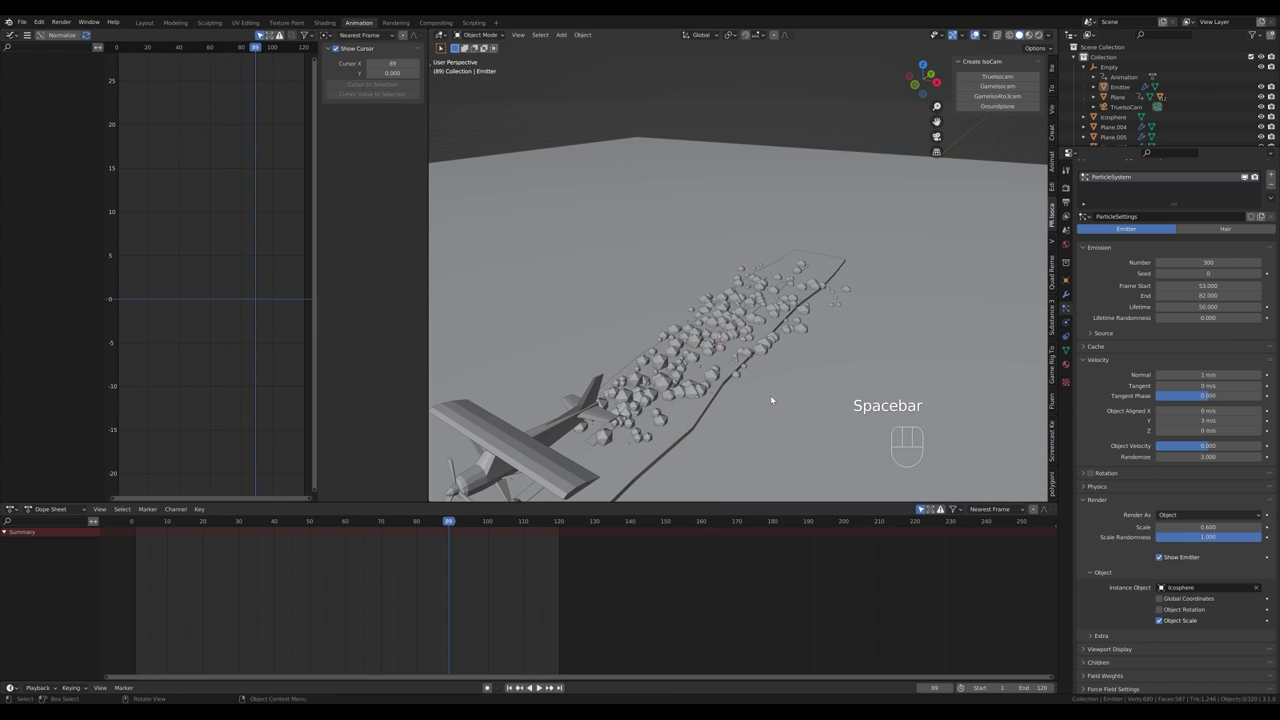
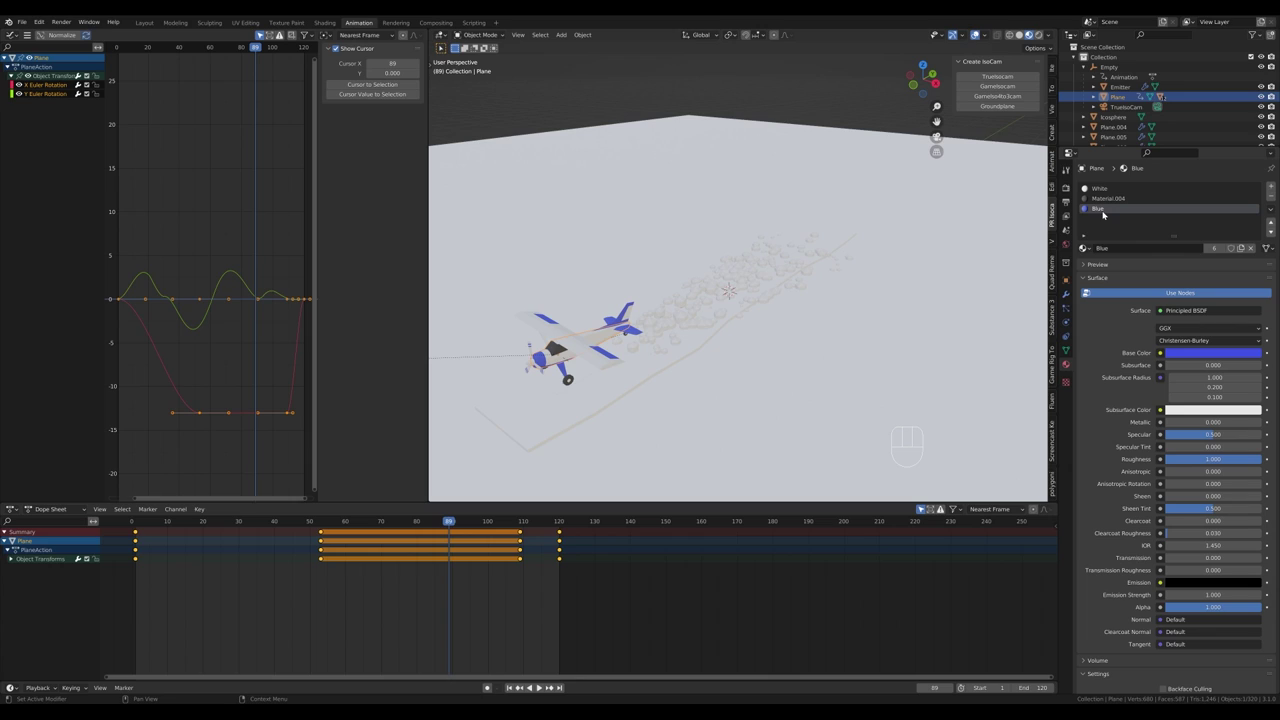
# Step: Review the airplane's White and Blue material slots, then create a new material for ground Plane.004
pyautogui.click(1104, 193)
pyautogui.click(1115, 212)
pyautogui.click(1120, 192)
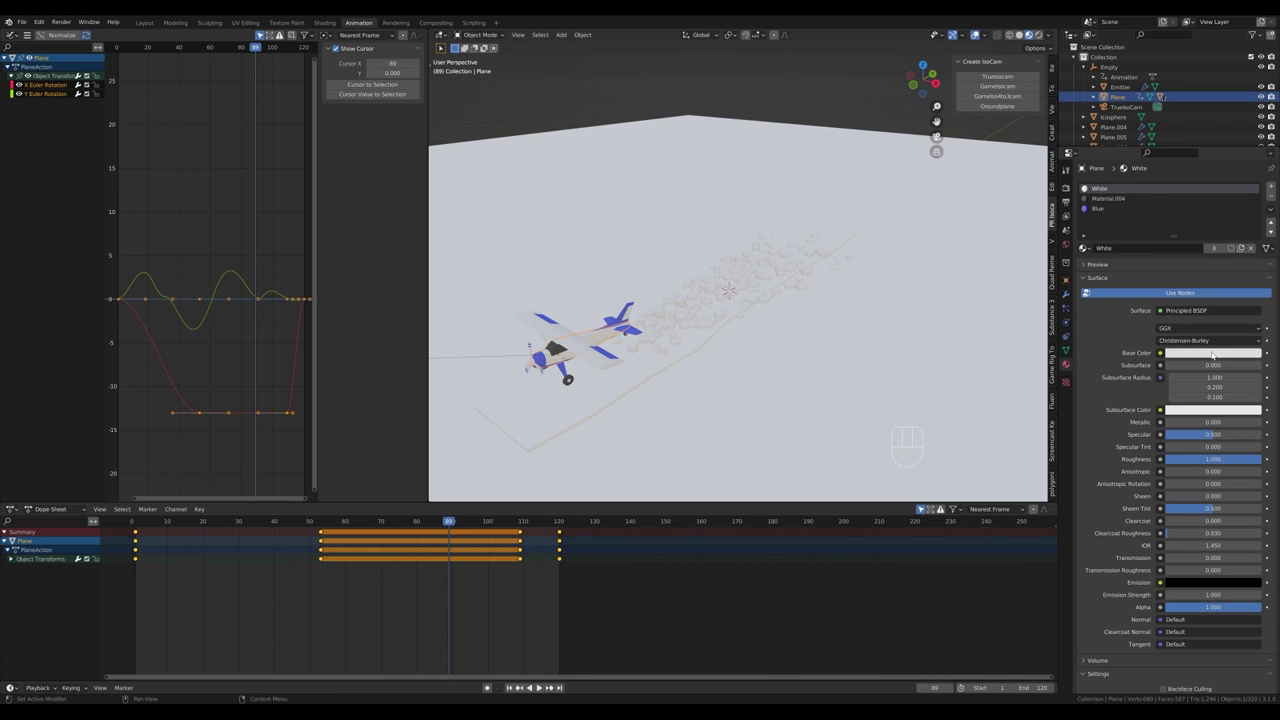
pyautogui.moveTo(1216, 354); pyautogui.dragTo(1223, 284)
pyautogui.press('ctrl+z')
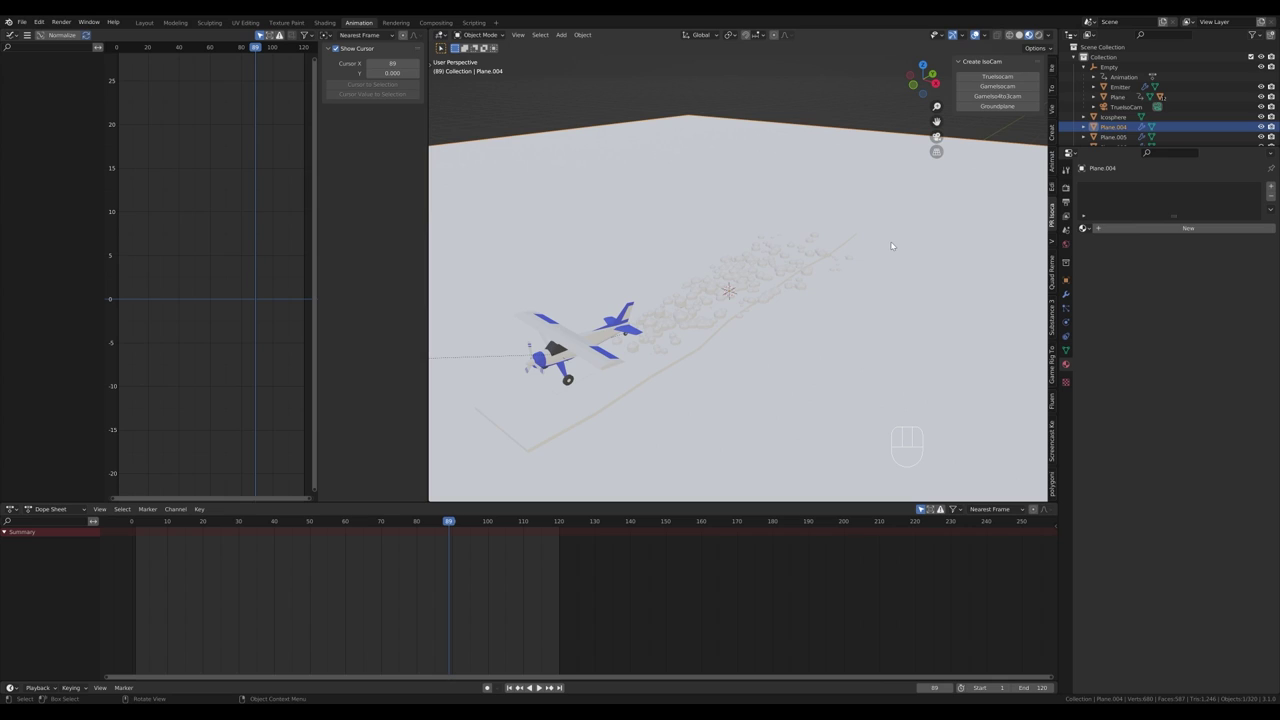
pyautogui.click(1144, 231)
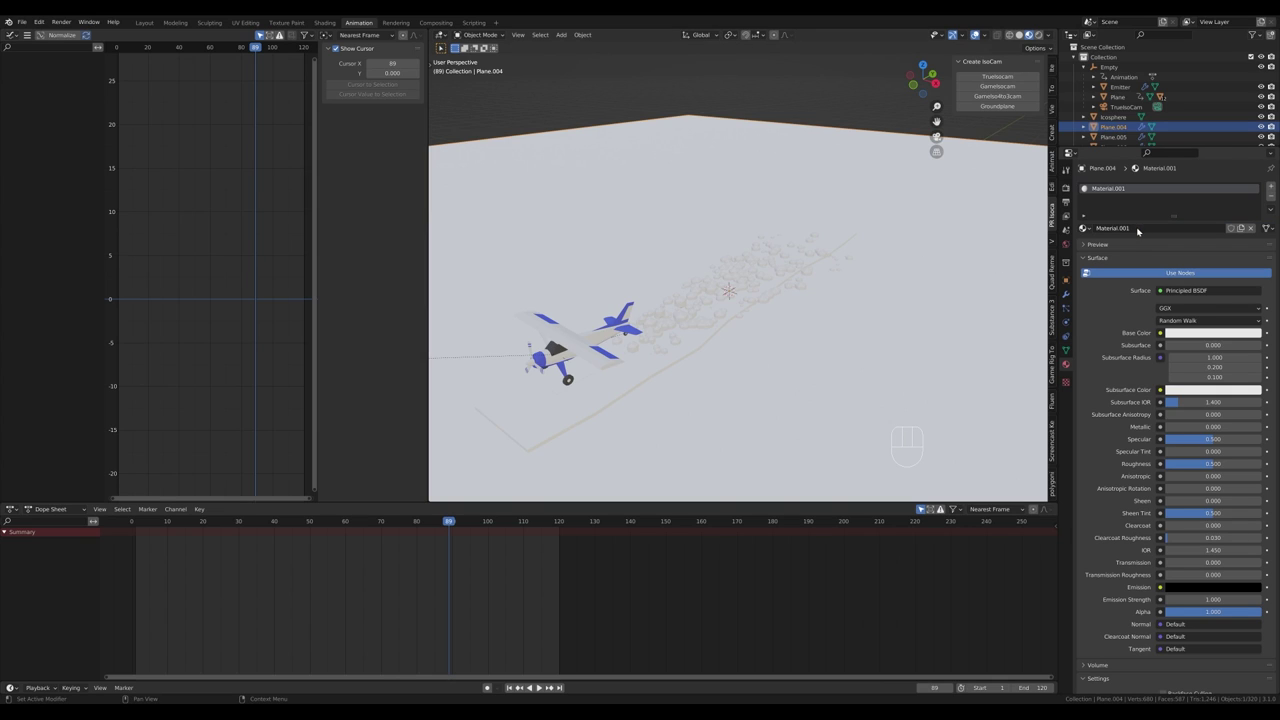
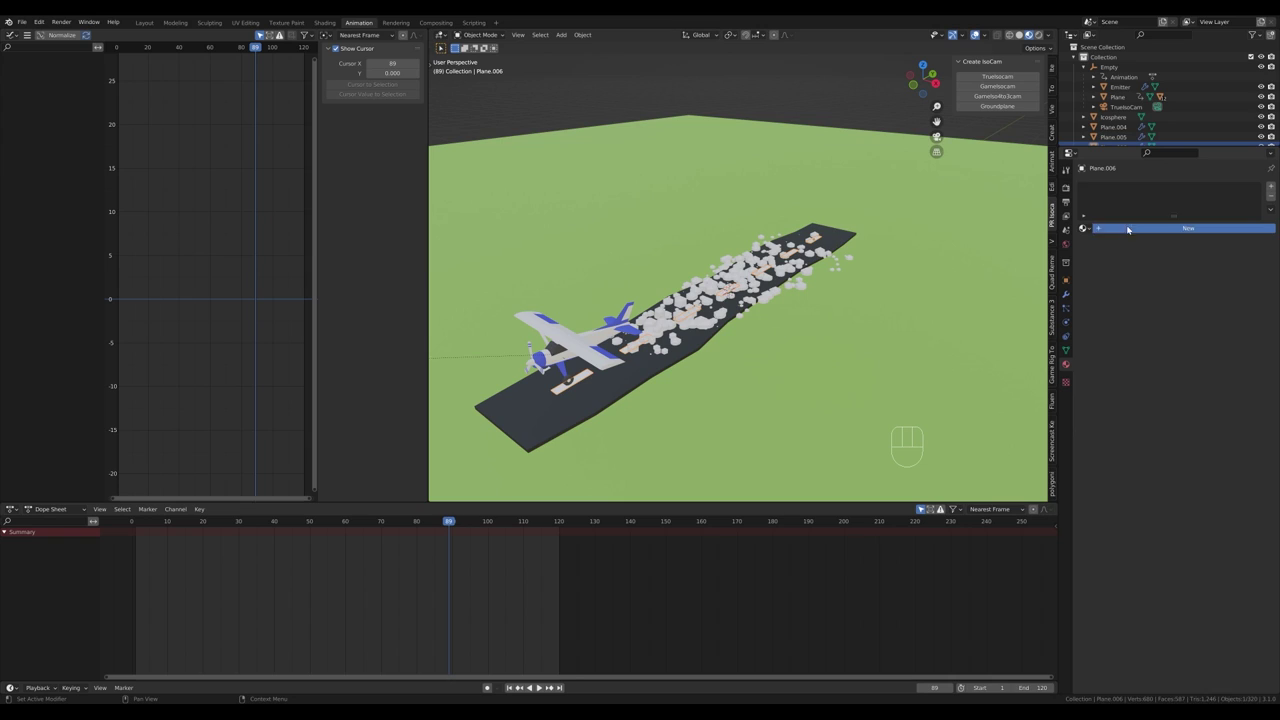
# Step: Colour the runway stripes yellow and the smoke puffs dark, then replay the takeoff
pyautogui.moveTo(1199, 336); pyautogui.dragTo(1174, 300)
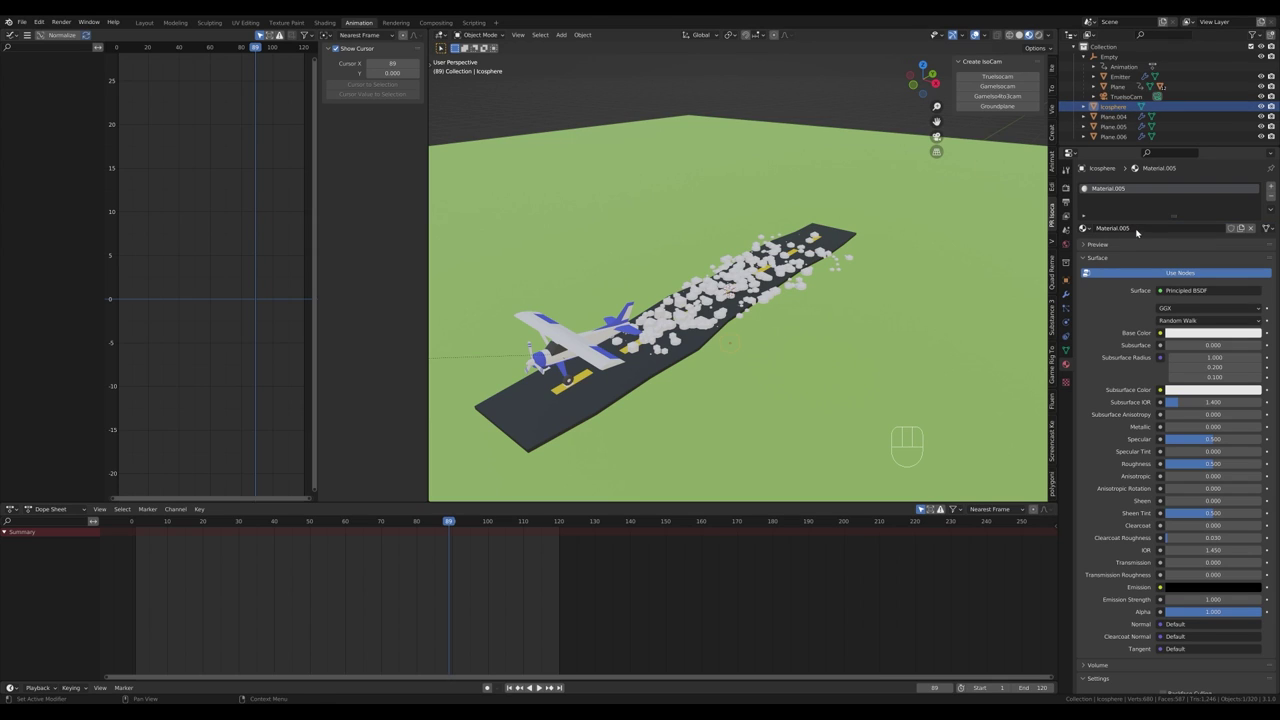
pyautogui.click(1215, 336)
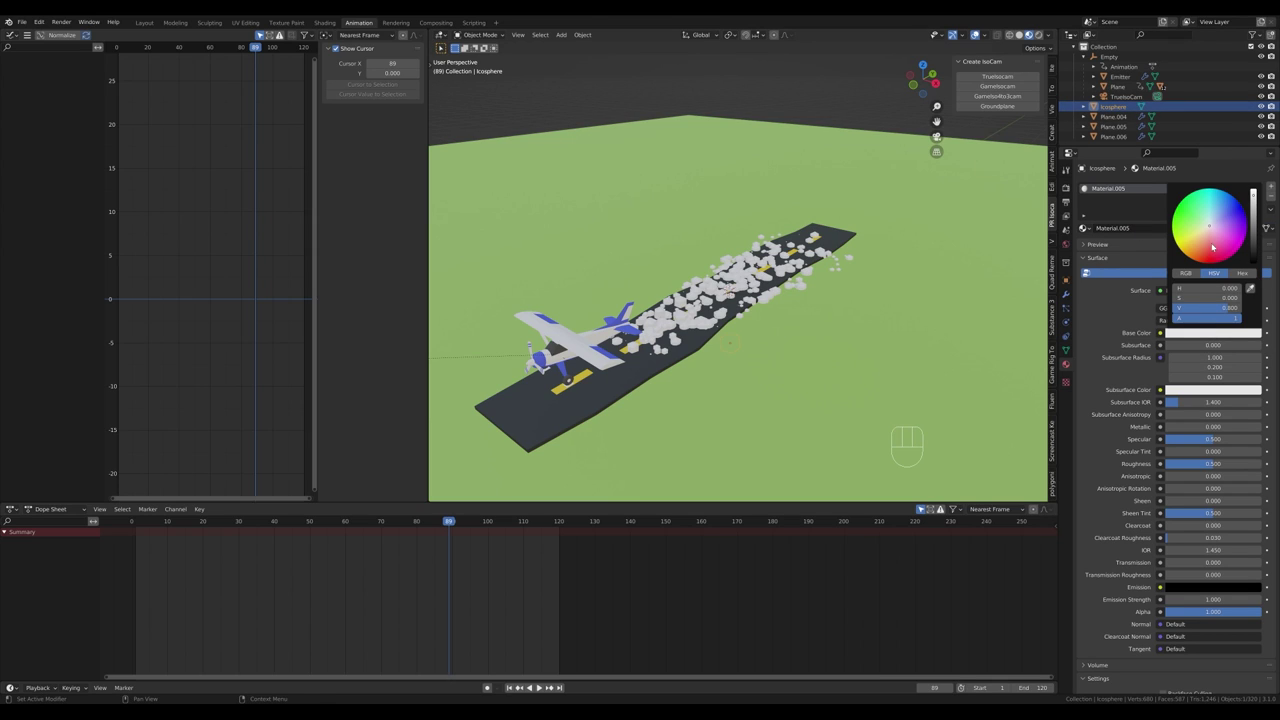
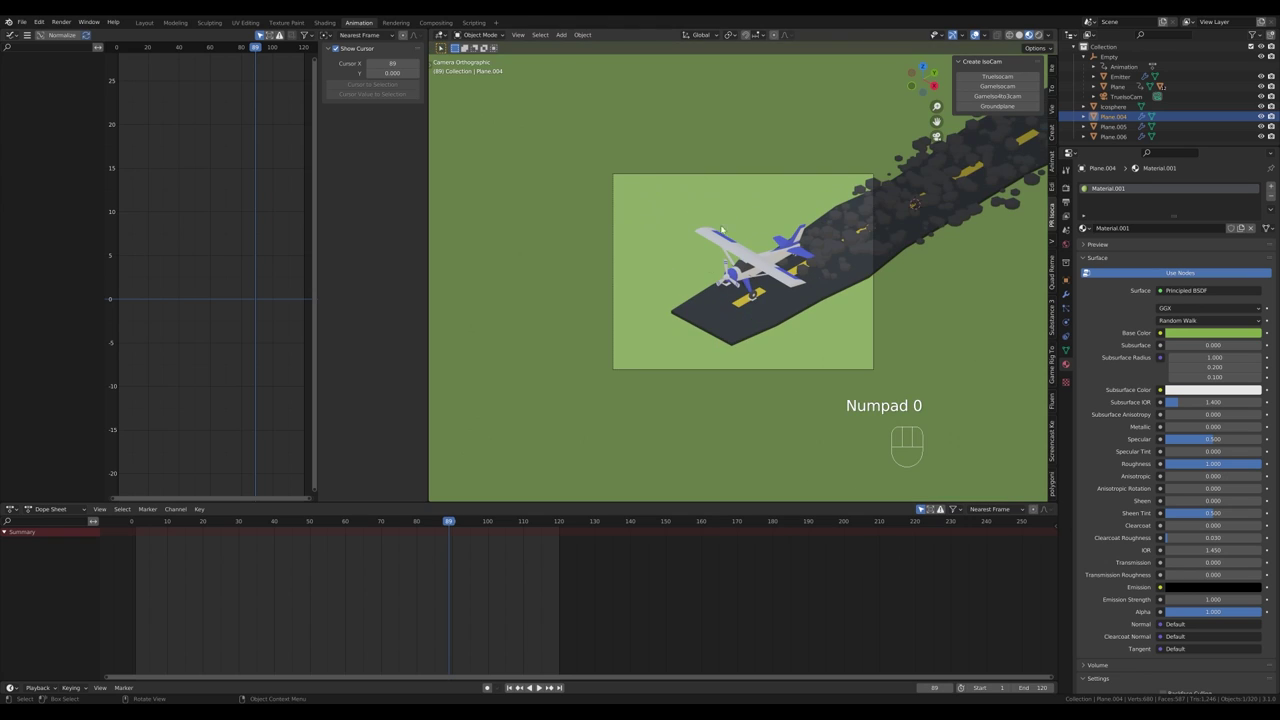
pyautogui.press('space')
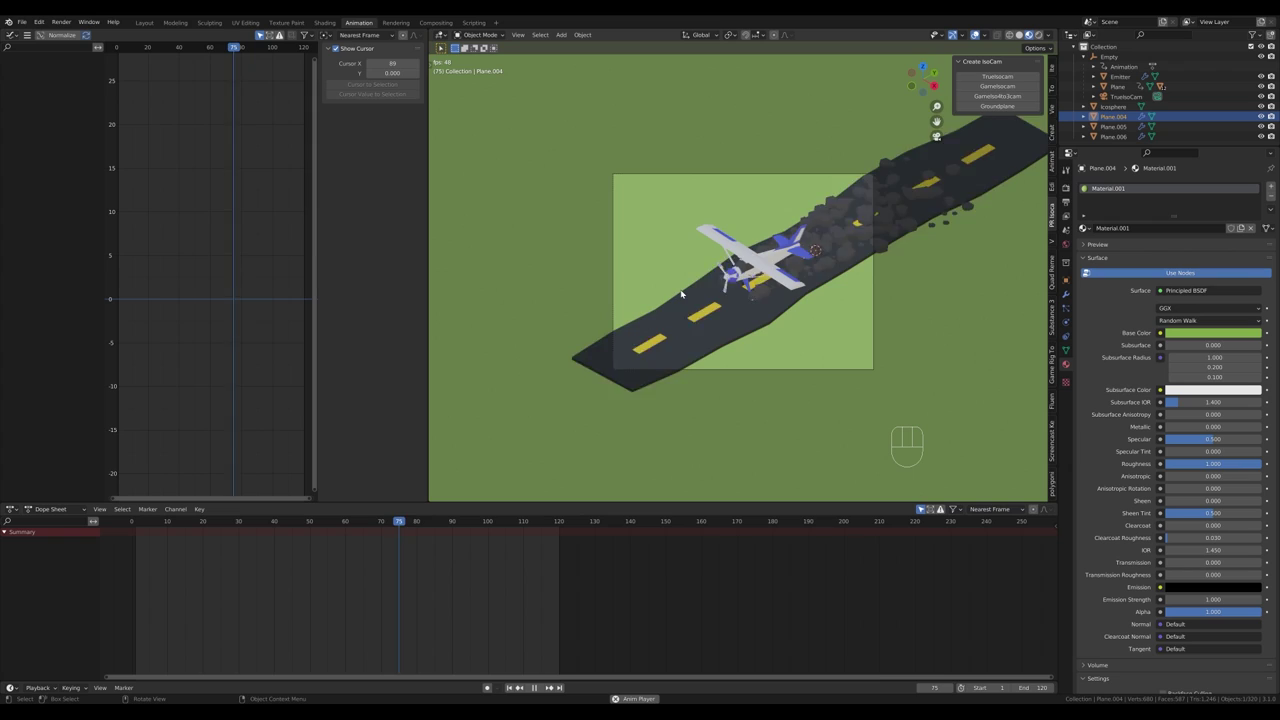
pyautogui.press('space')
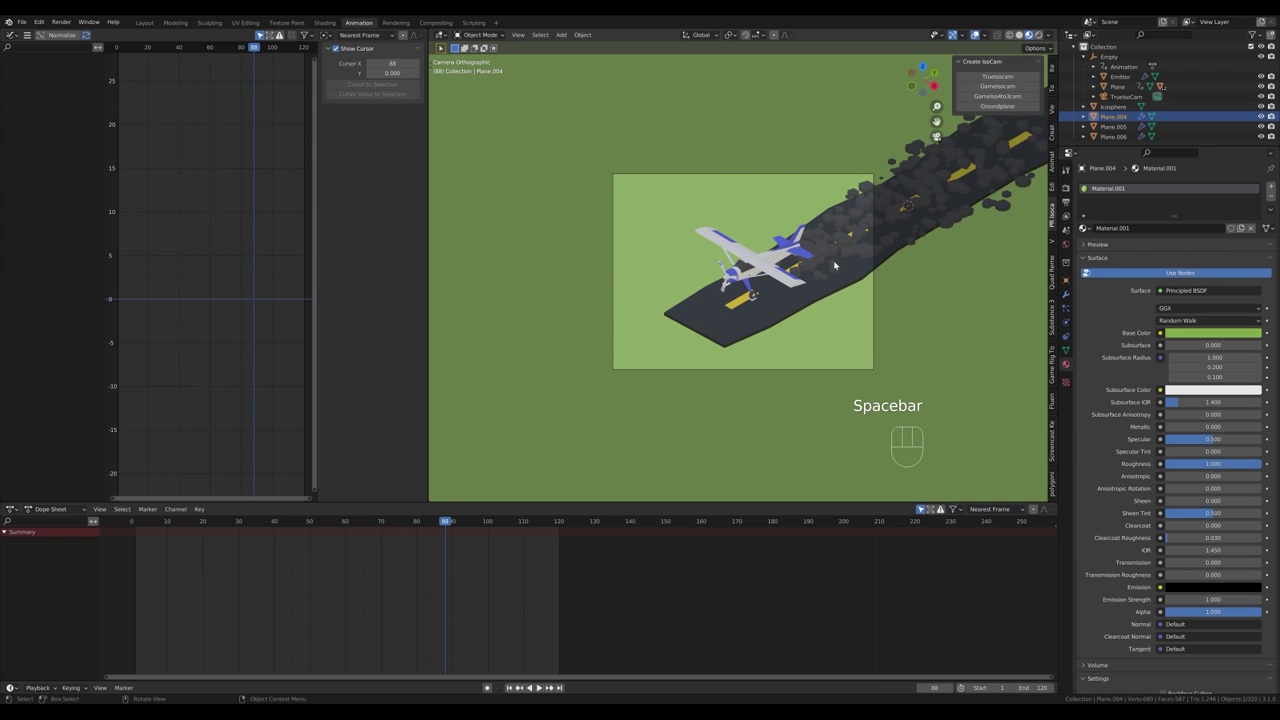
pyautogui.press('ctrl+b')
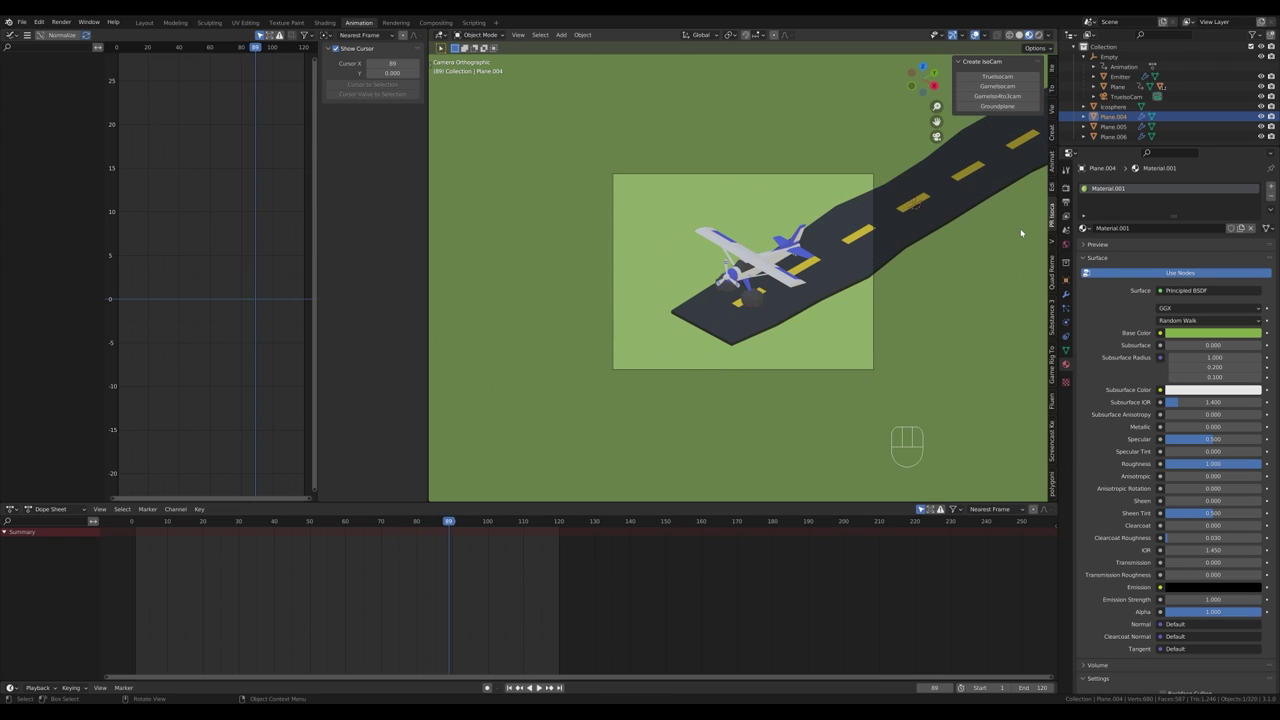
# Step: Adjust options in Render Properties and preview the scene in Rendered viewport shading
pyautogui.click(1070, 190)
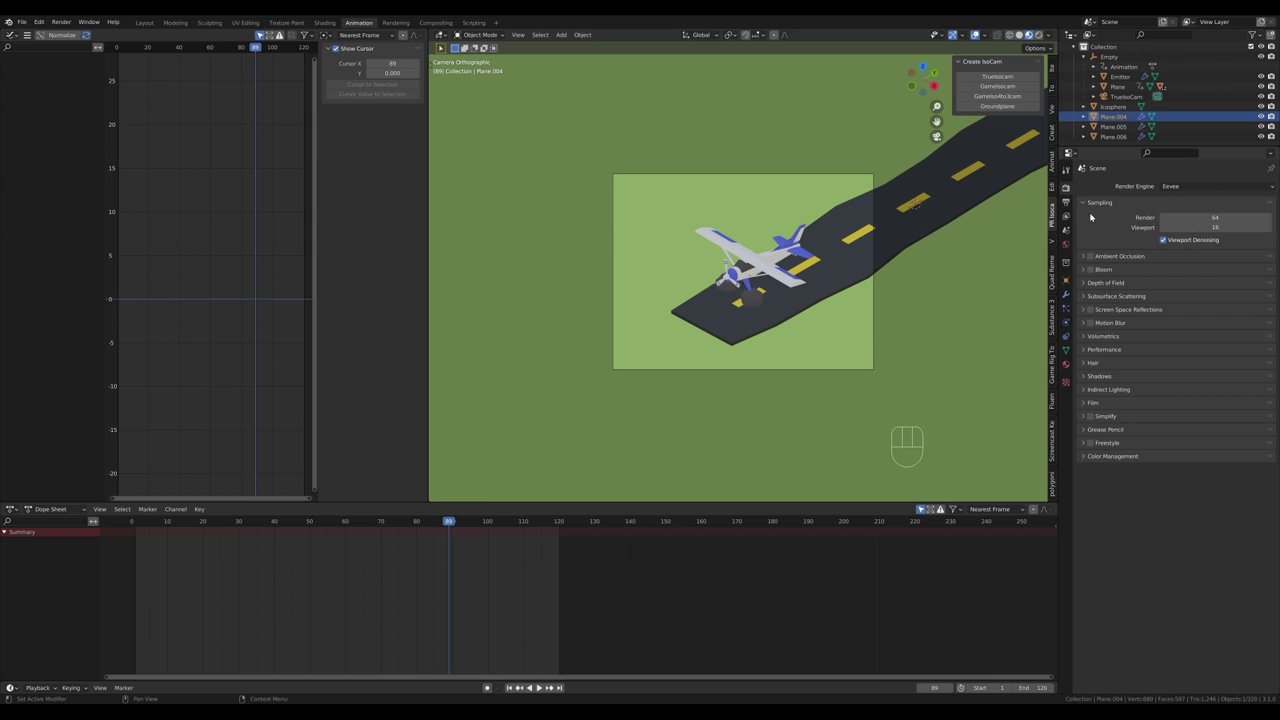
pyautogui.click(1095, 259)
pyautogui.click(1094, 274)
pyautogui.click(1096, 312)
pyautogui.rightClick(1096, 312)
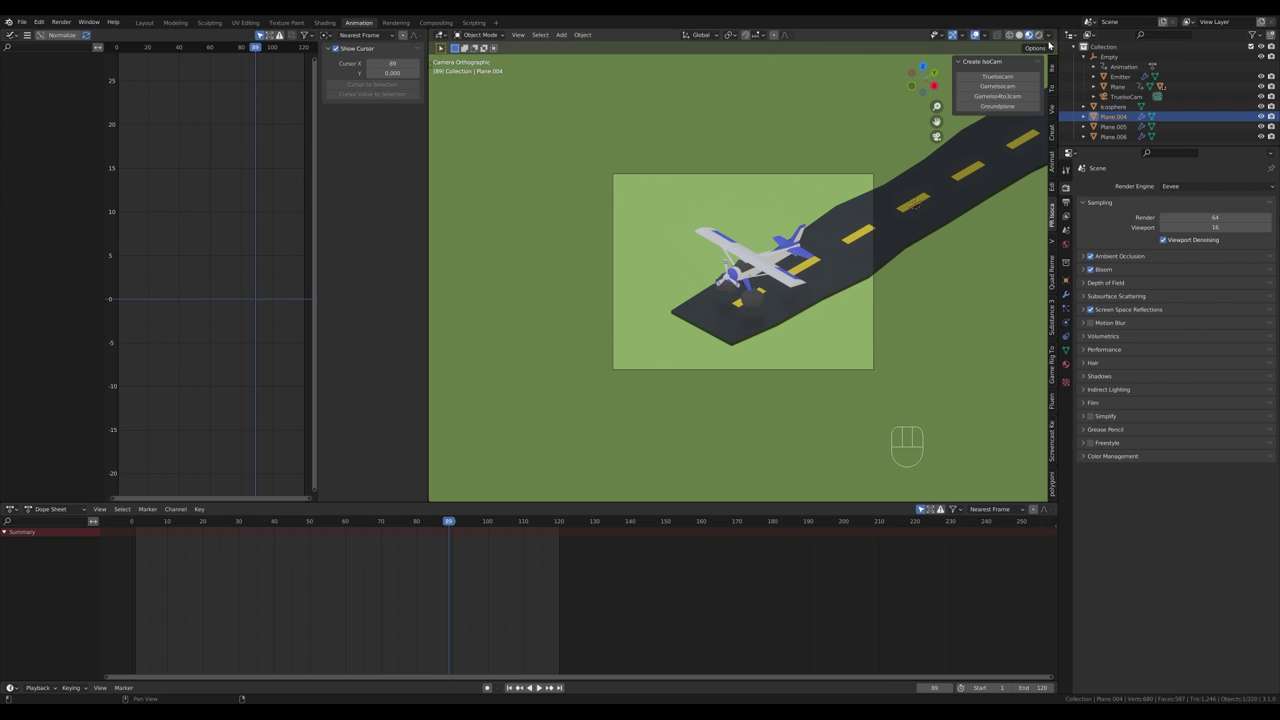
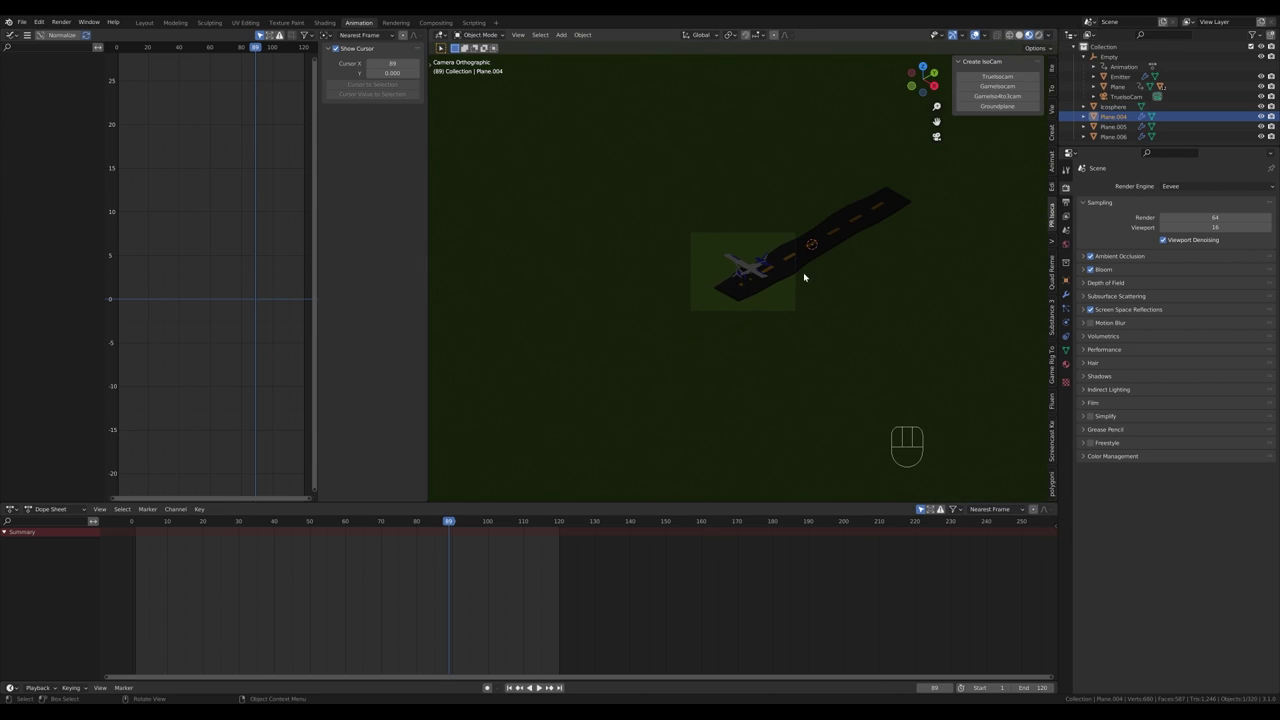
# Step: Add a Sun light high above the runway and tilt it 30° around the X axis
pyautogui.press('shift+a')
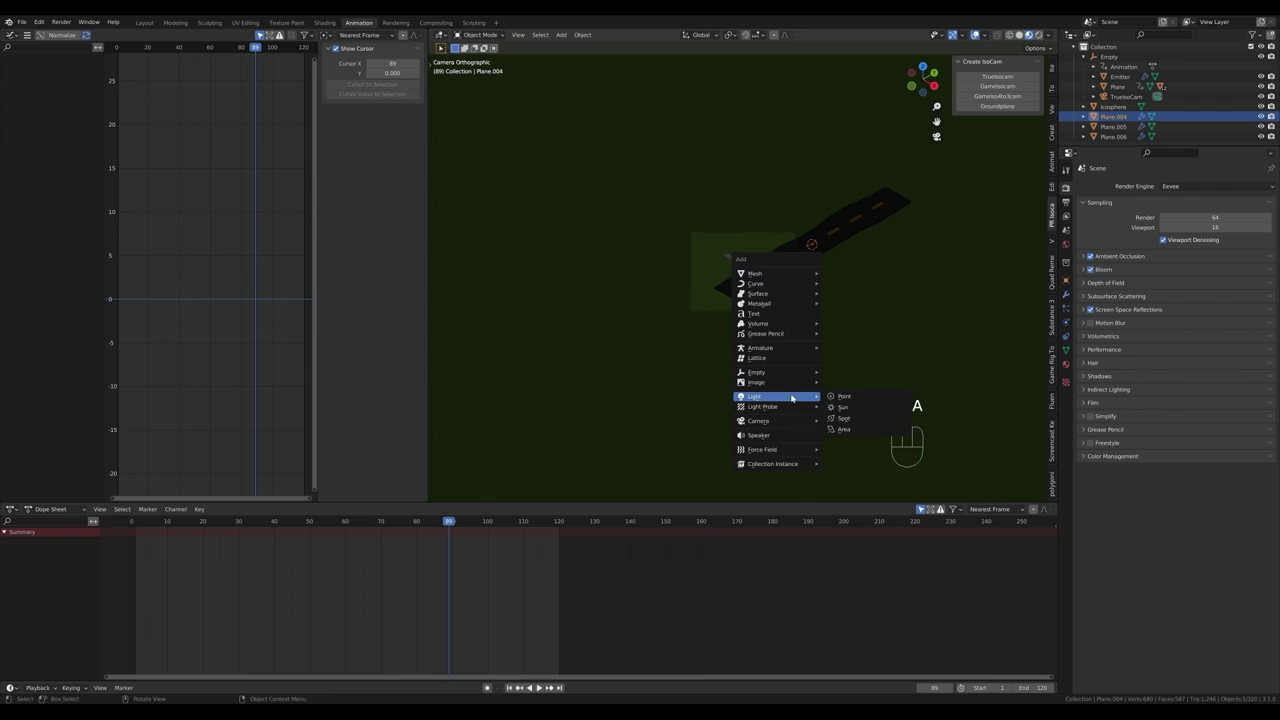
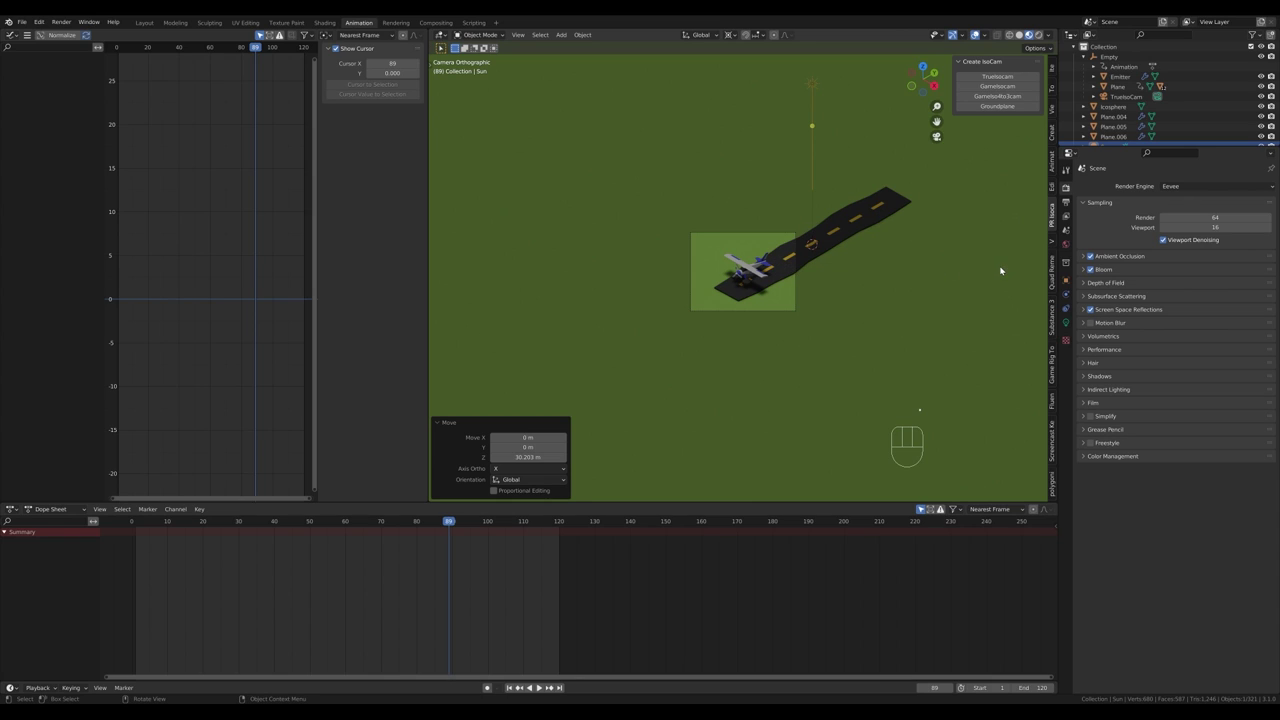
pyautogui.press('r')
pyautogui.press('x')
pyautogui.press('KP_3')
pyautogui.press('KP_0')
pyautogui.press('KP_Enter')
# Step: Turn the sun light -45° around the Z axis so its beam slants across the runway
pyautogui.press('r')
pyautogui.press('z')
pyautogui.press('KP_4')
pyautogui.press('KP_5')
pyautogui.press('KP_Subtract')
pyautogui.press('KP_Enter')
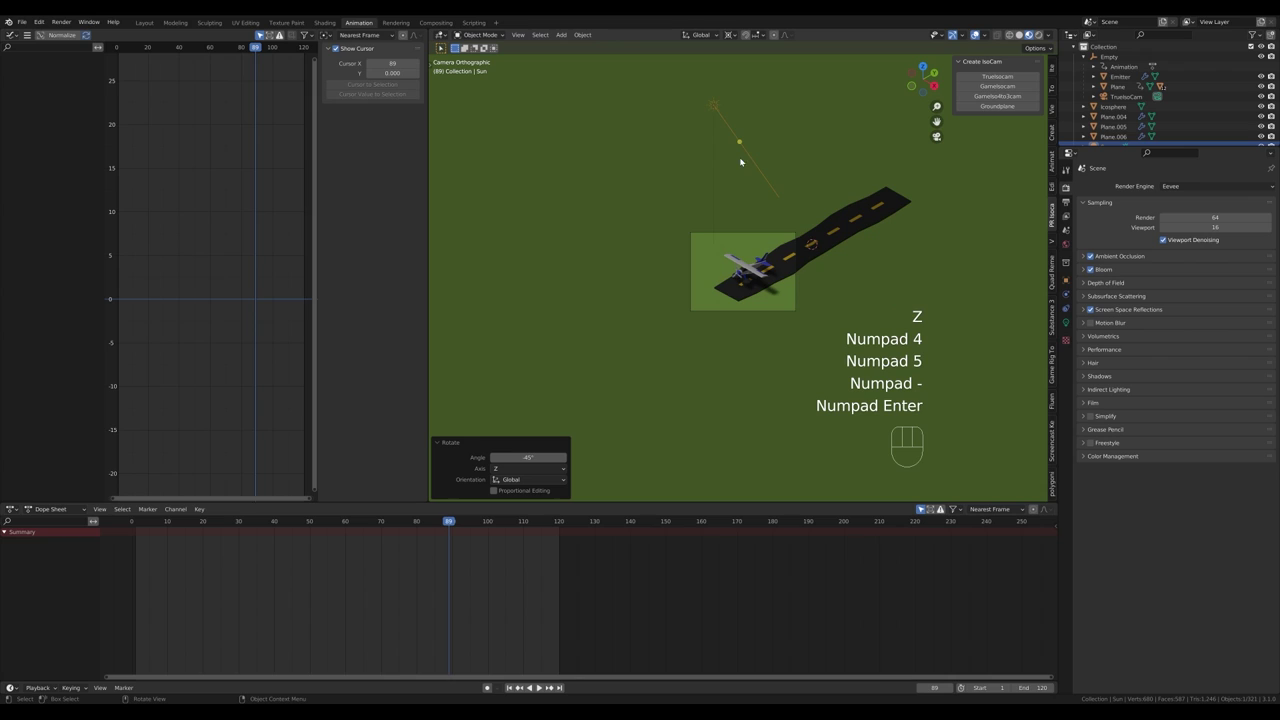
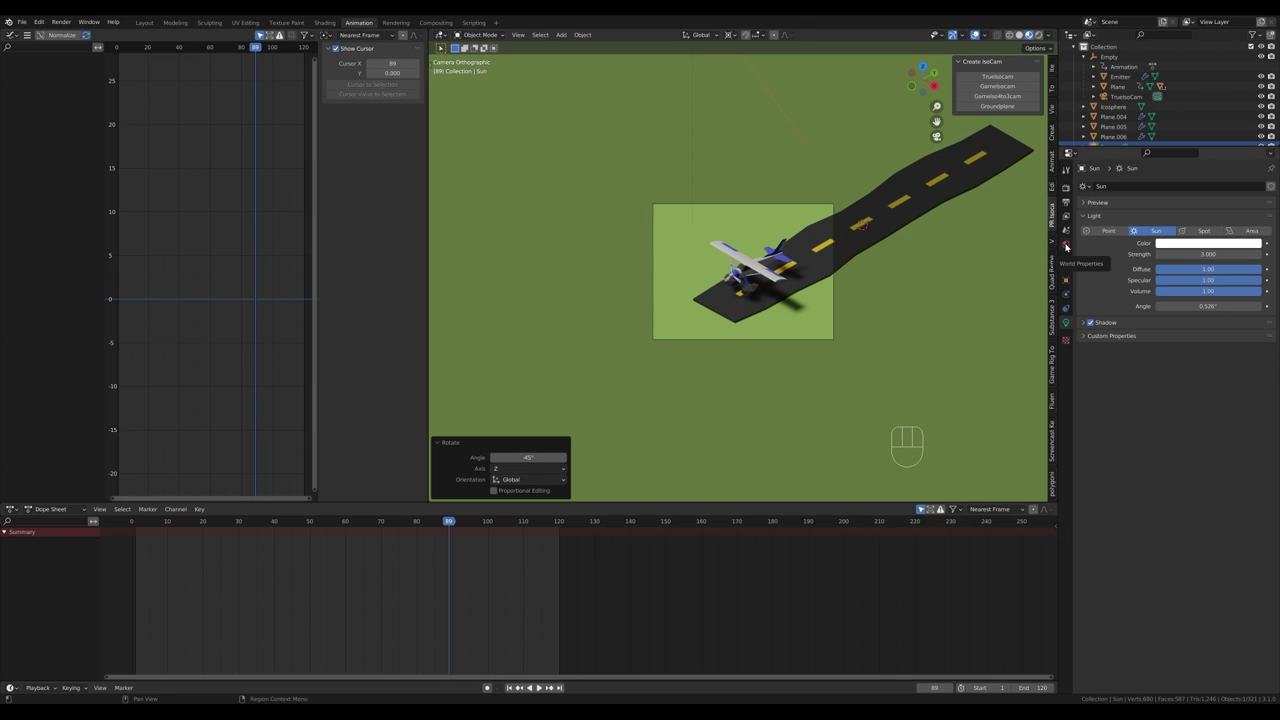
# Step: Pick a purple Surface colour in World Properties and replay the takeoff to check it
pyautogui.click(1070, 246)
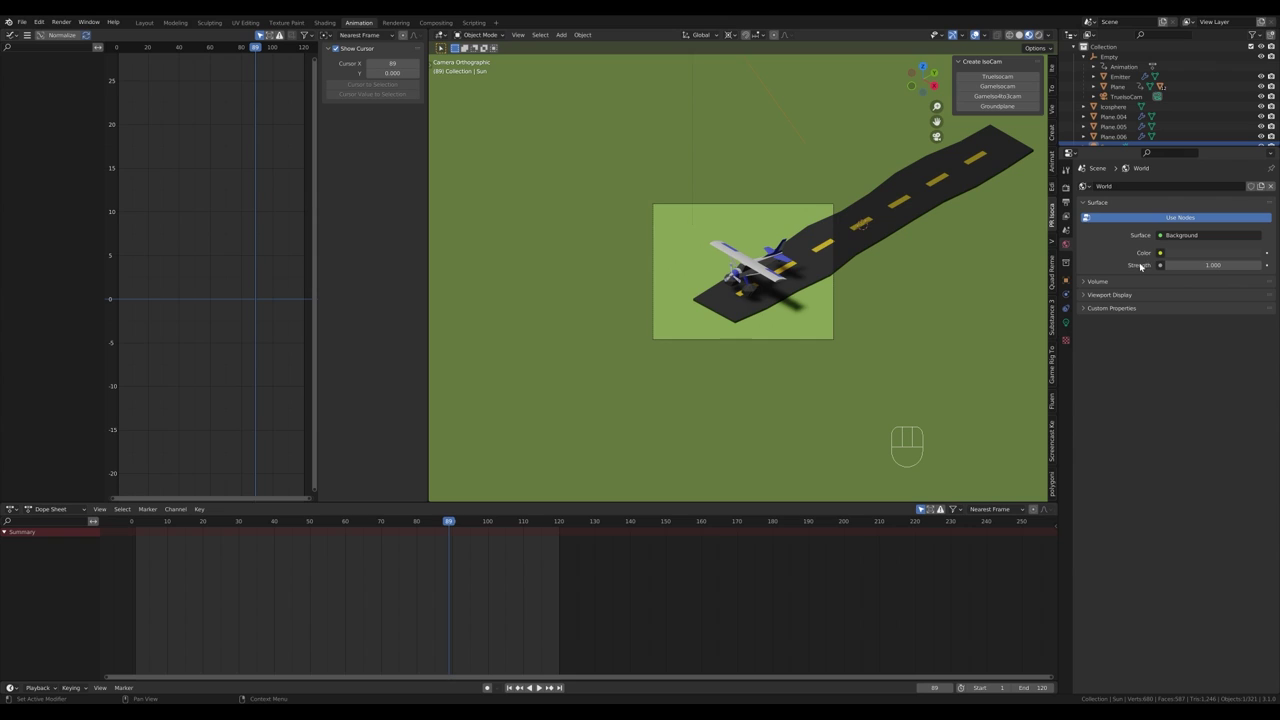
pyautogui.click(1200, 255)
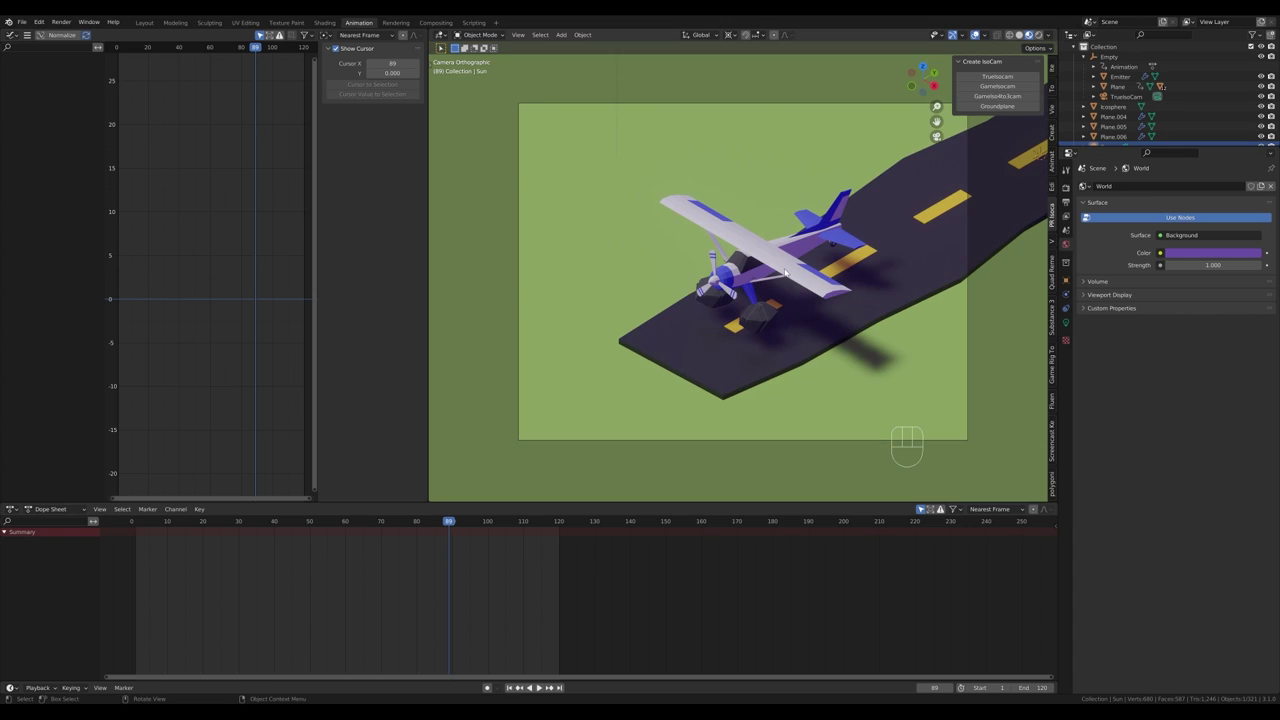
pyautogui.press('space')
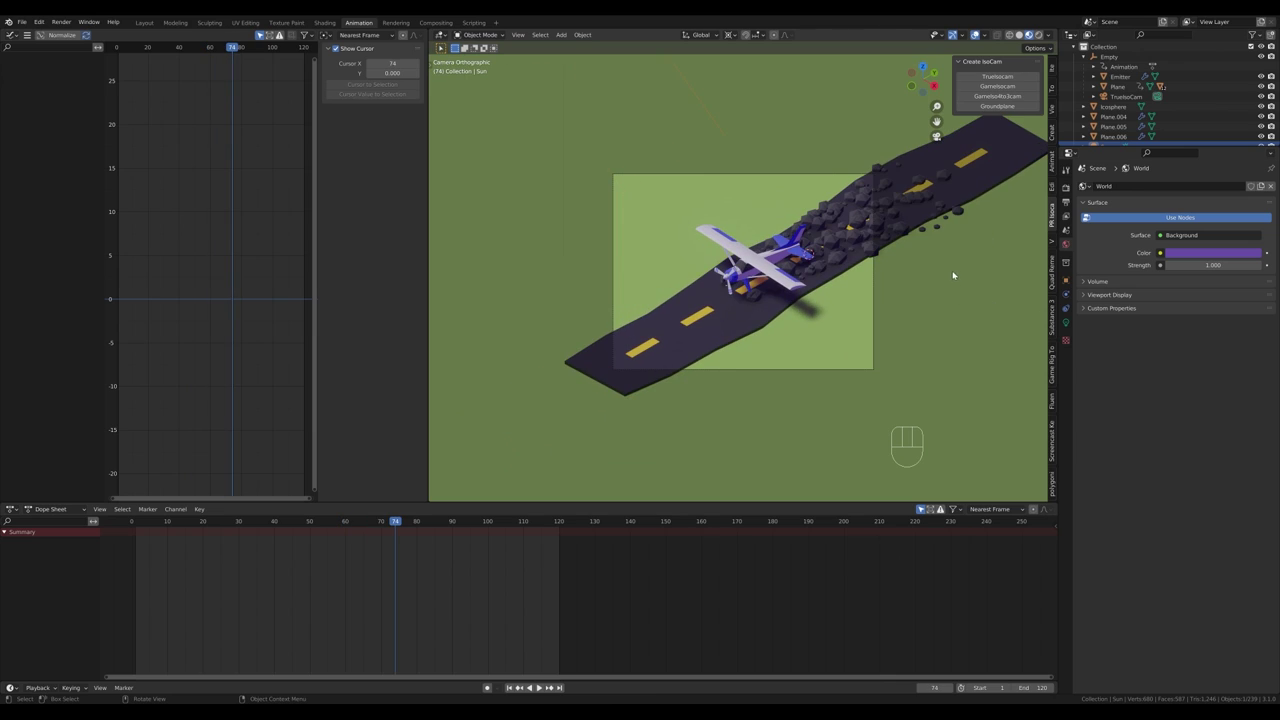
pyautogui.press('r')
pyautogui.press('Escape')
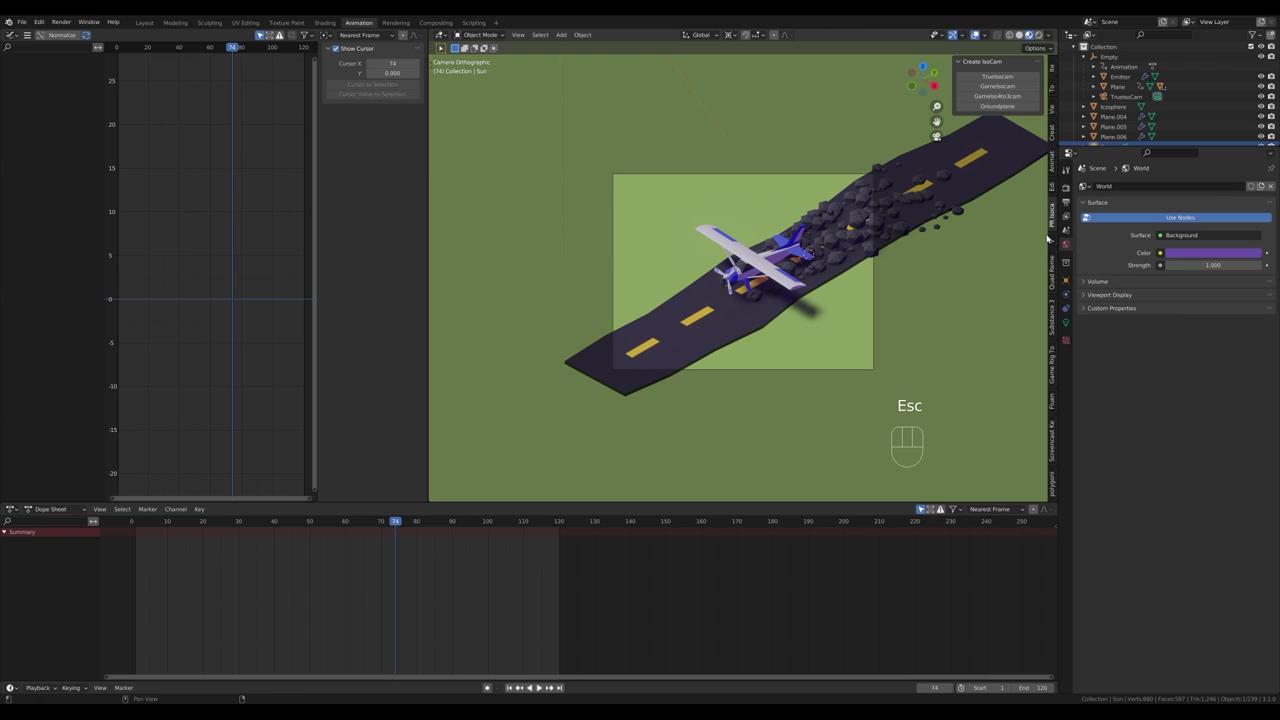
# Step: Lower the render's Max Samples to 328 in Render Properties
pyautogui.click(1070, 193)
pyautogui.moveTo(1178, 192); pyautogui.dragTo(1176, 236)
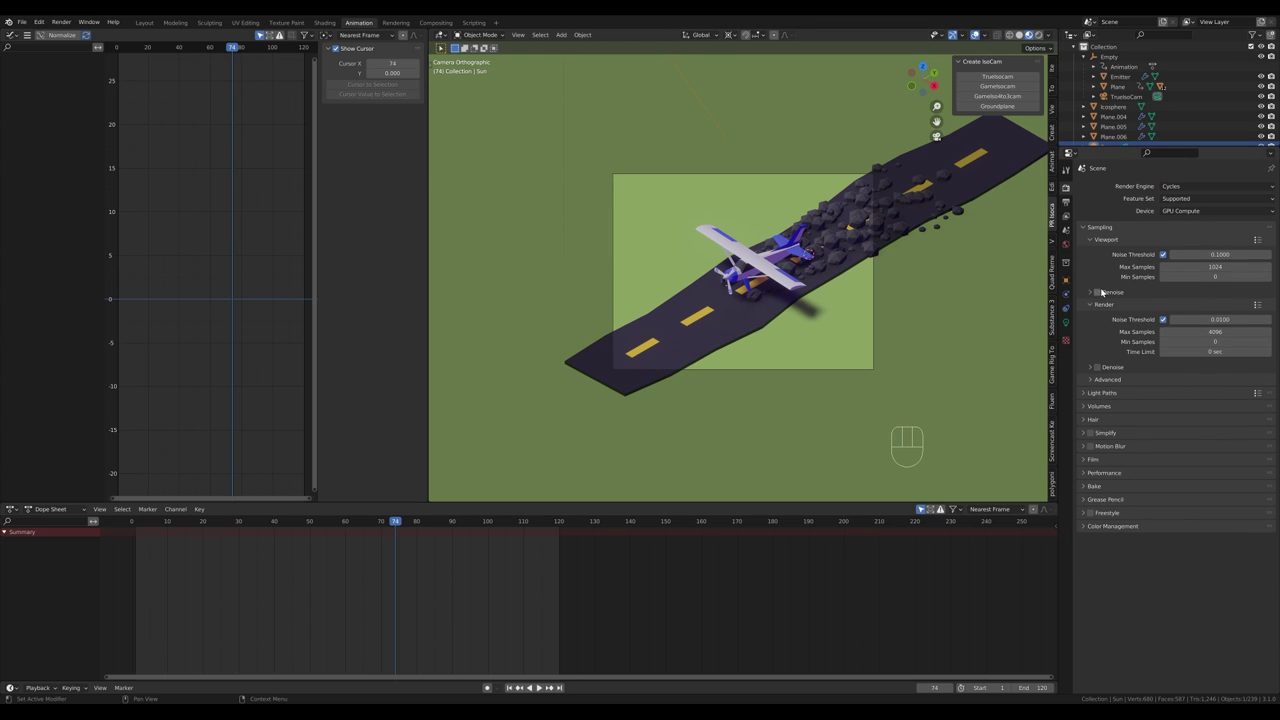
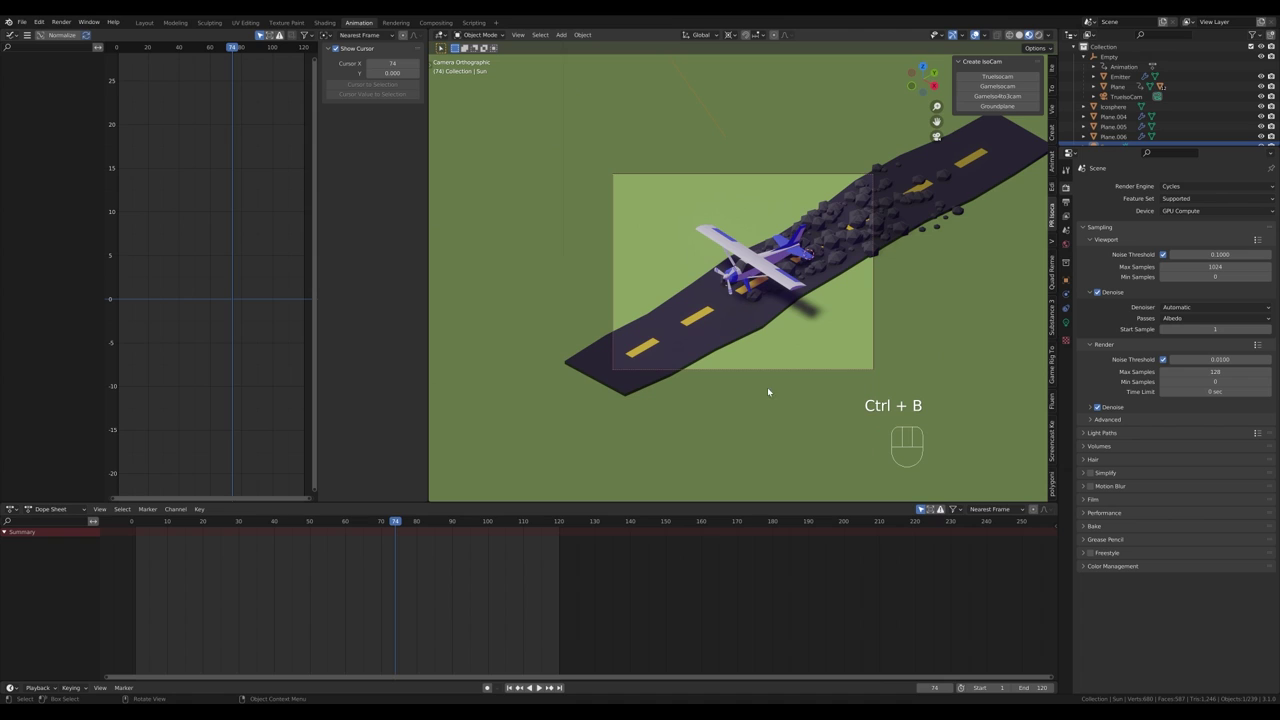
# Step: Preview the takeoff through the camera, playing and pausing the animation several times
pyautogui.press('space')
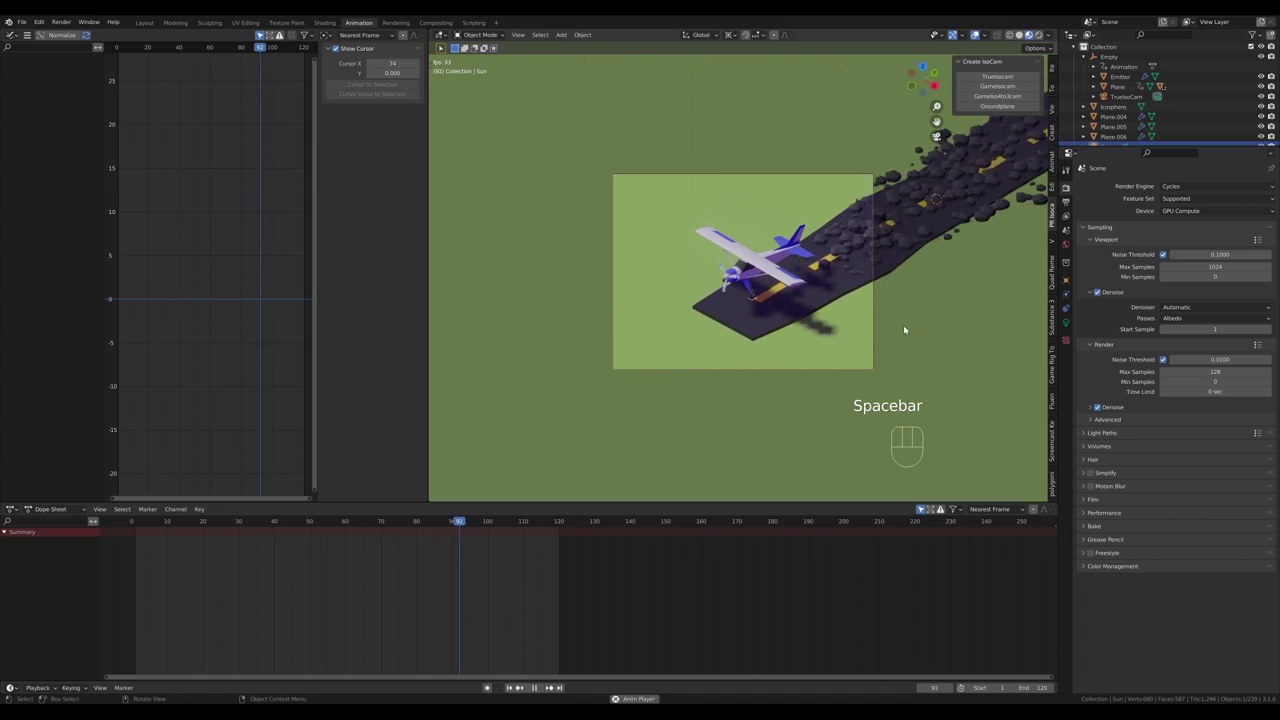
pyautogui.press('space')
pyautogui.press('z')
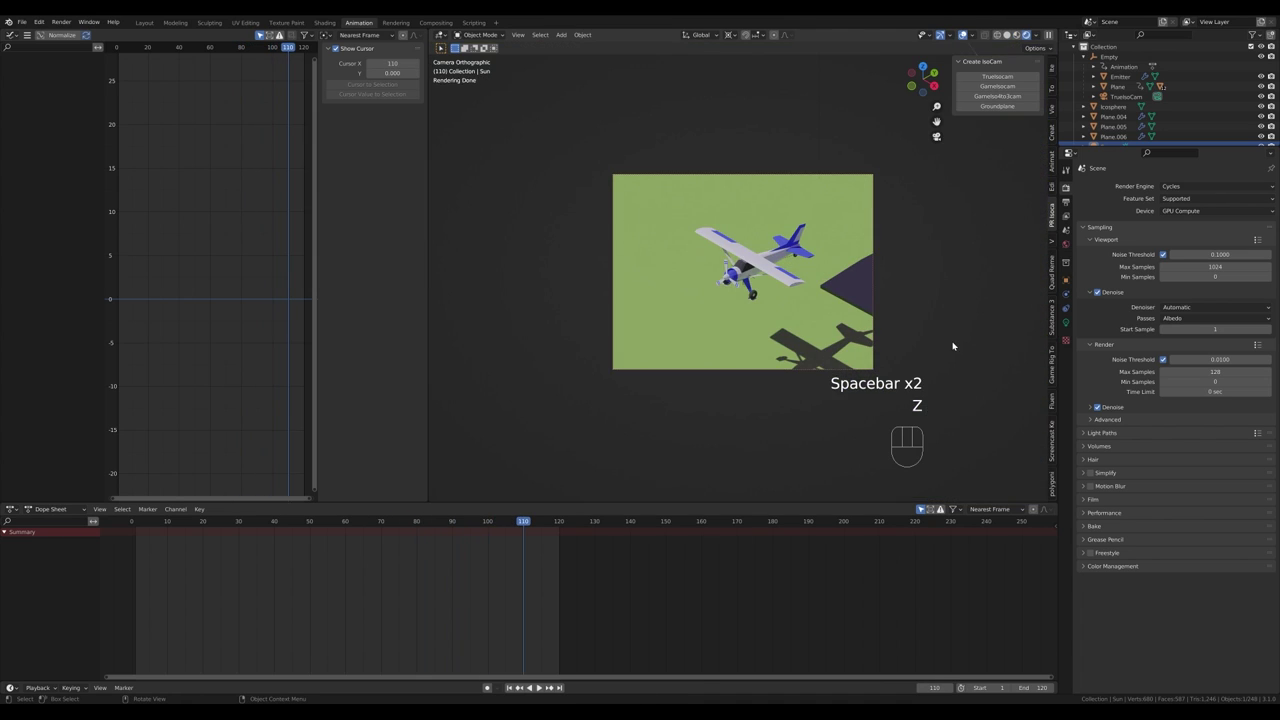
pyautogui.press('space')
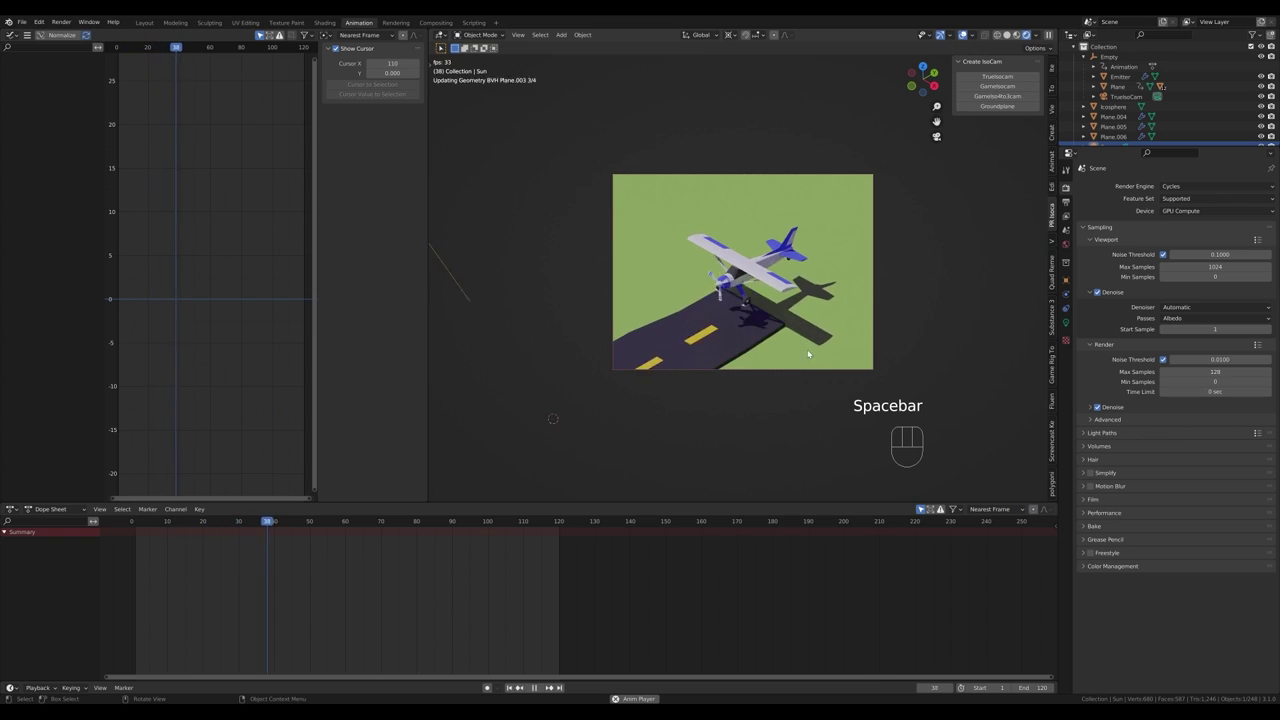
pyautogui.press('space')
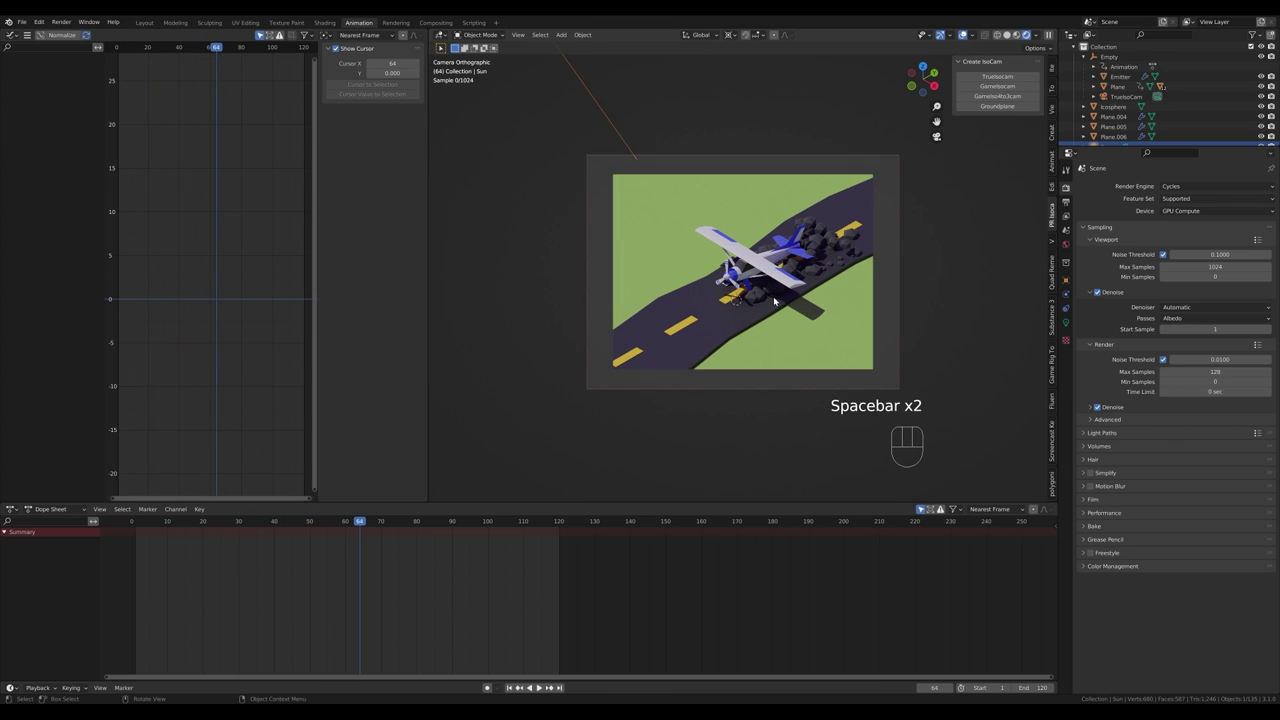
pyautogui.press('space')
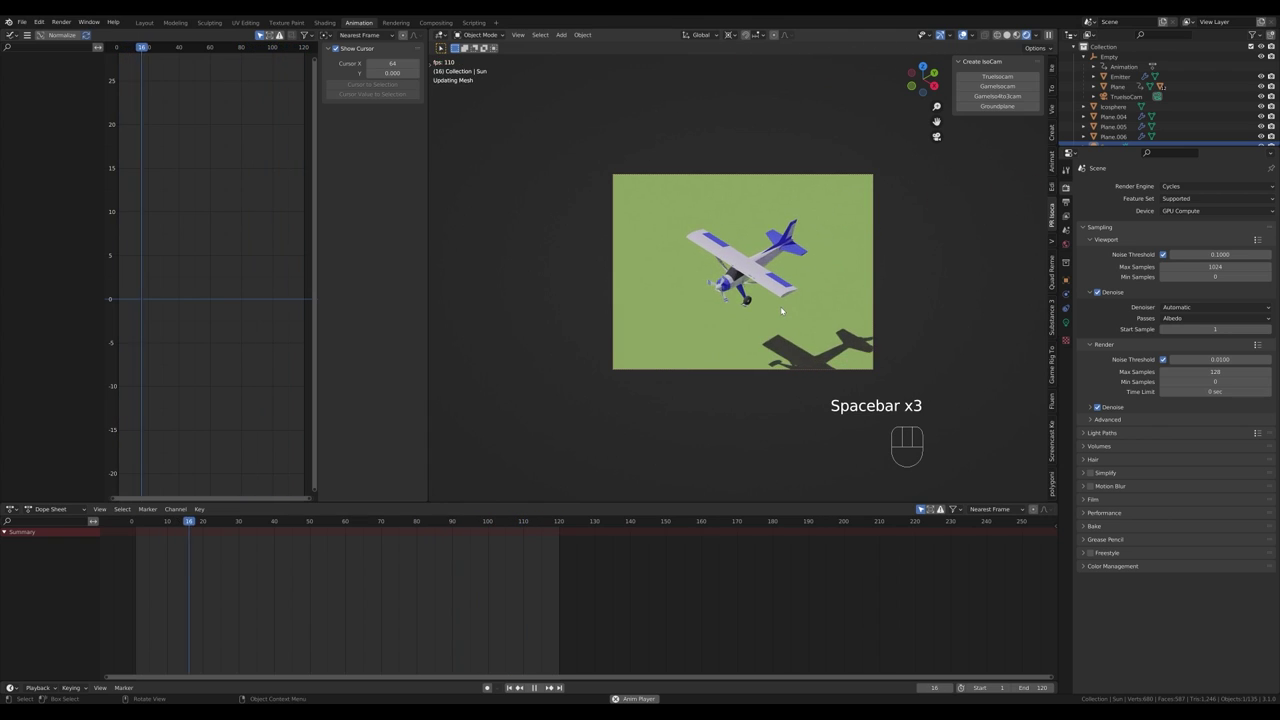
pyautogui.press('space')
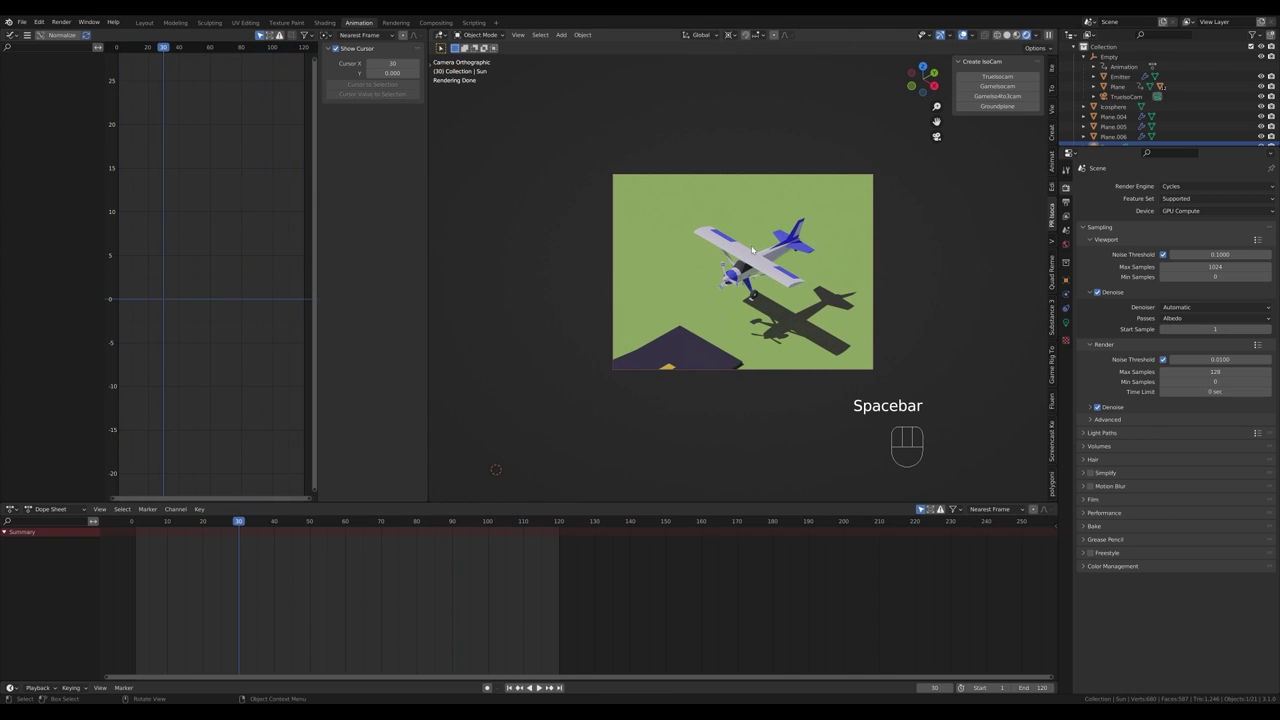
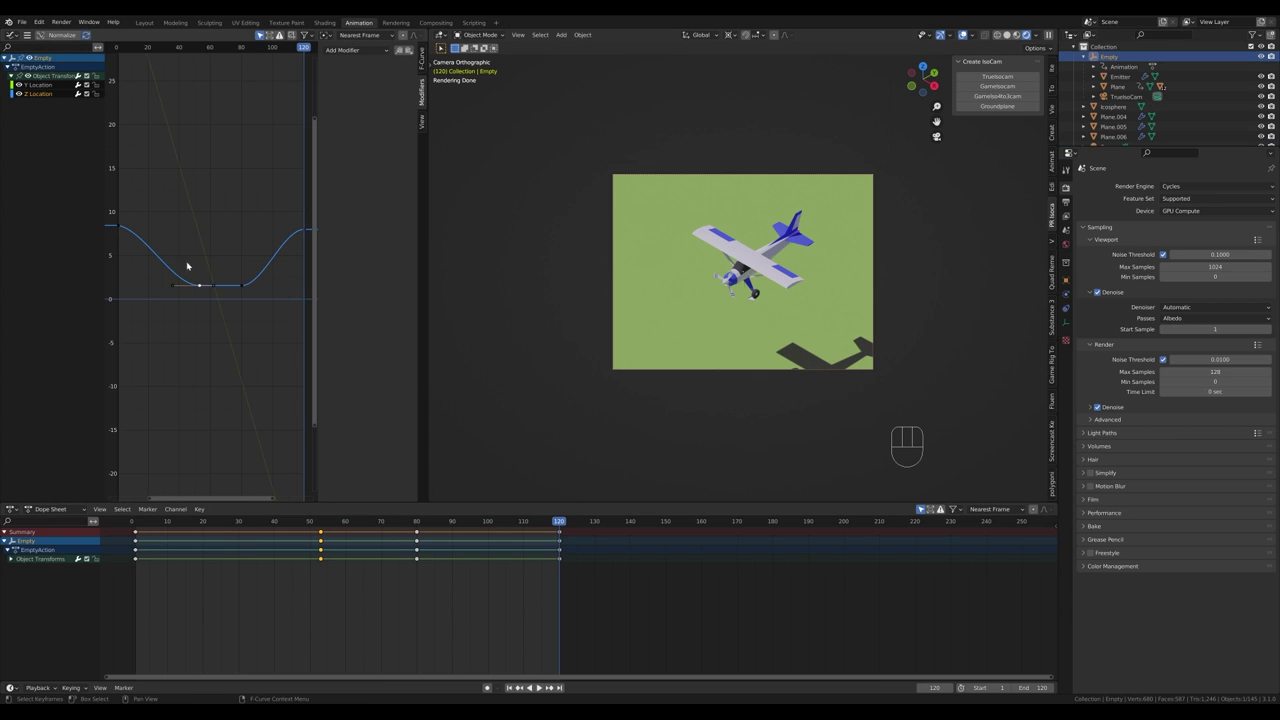
# Step: Raise the Empty's end location keyframes along the value axis and return to frame 0
pyautogui.click(148, 239)
pyautogui.click(284, 243)
pyautogui.click(150, 240)
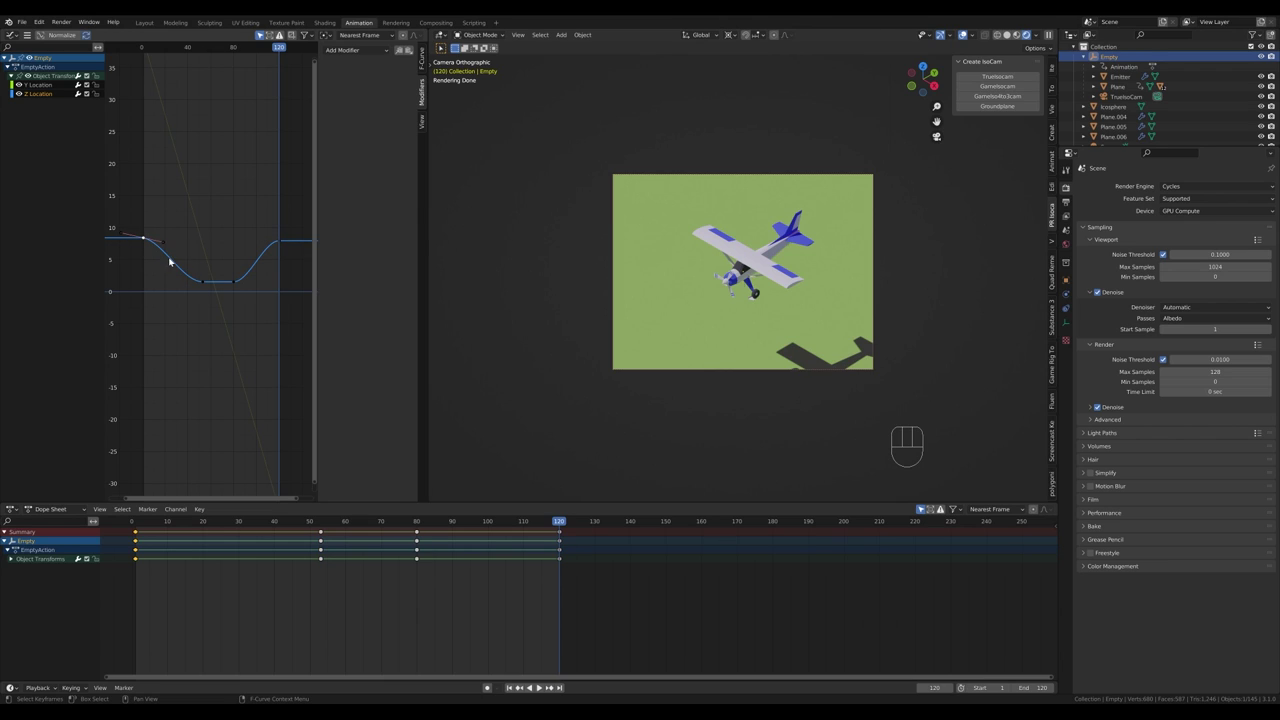
pyautogui.press('Escape')
pyautogui.press('g')
pyautogui.press('y')
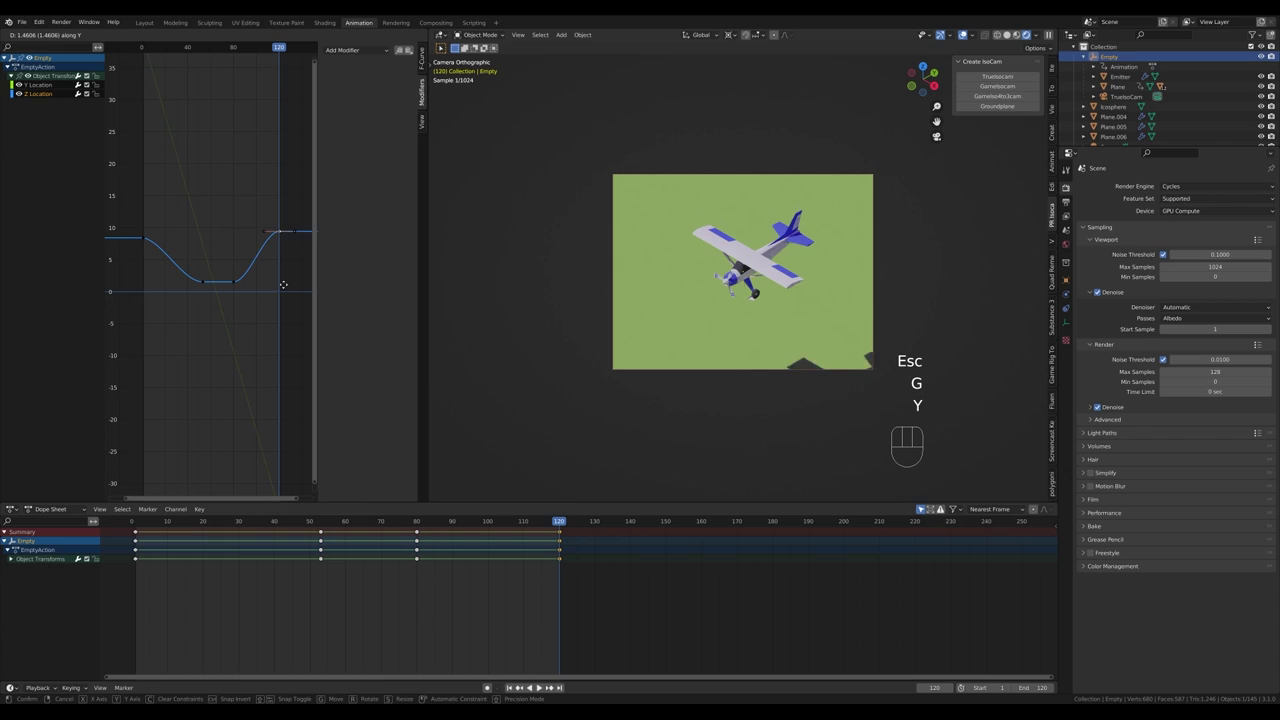
pyautogui.click(288, 283)
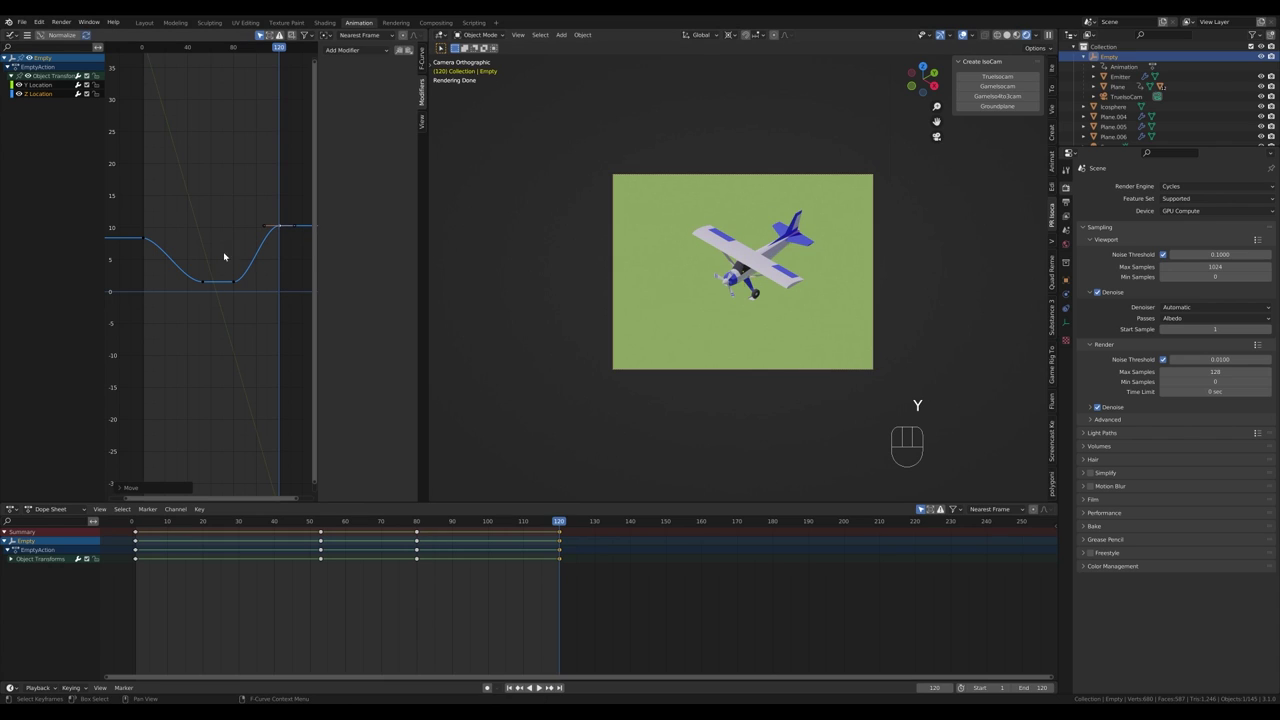
pyautogui.click(146, 50)
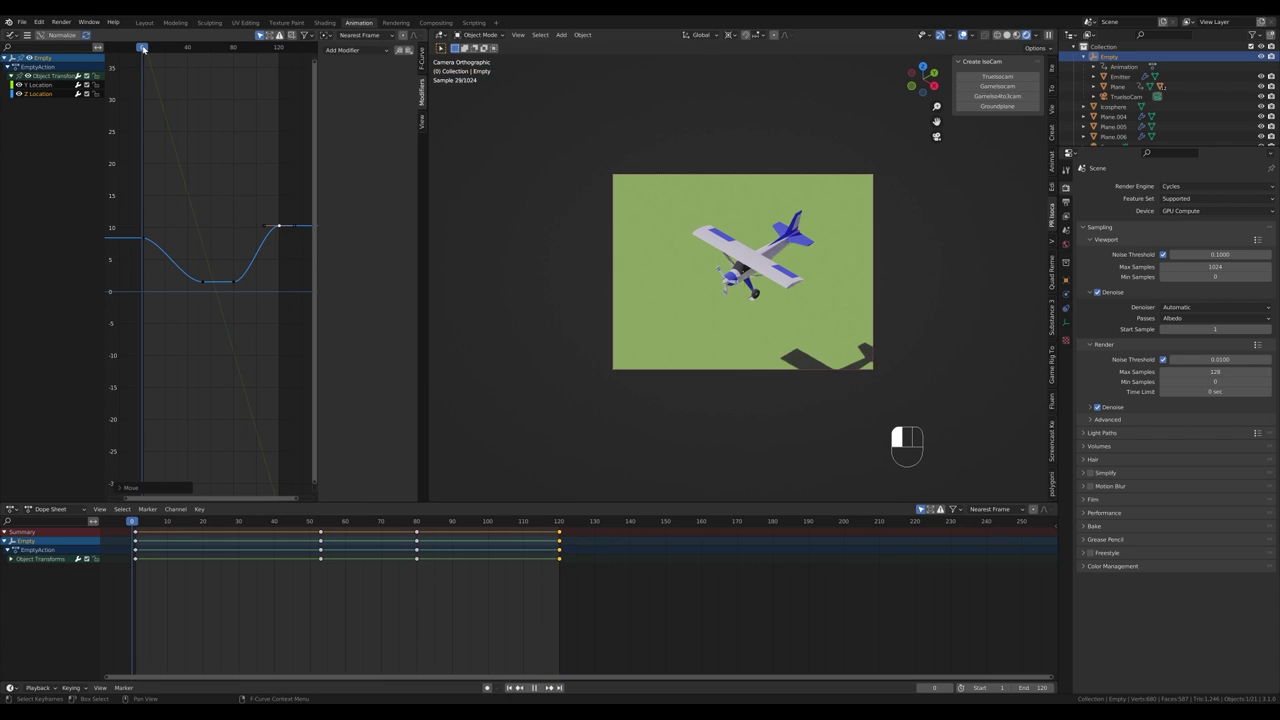
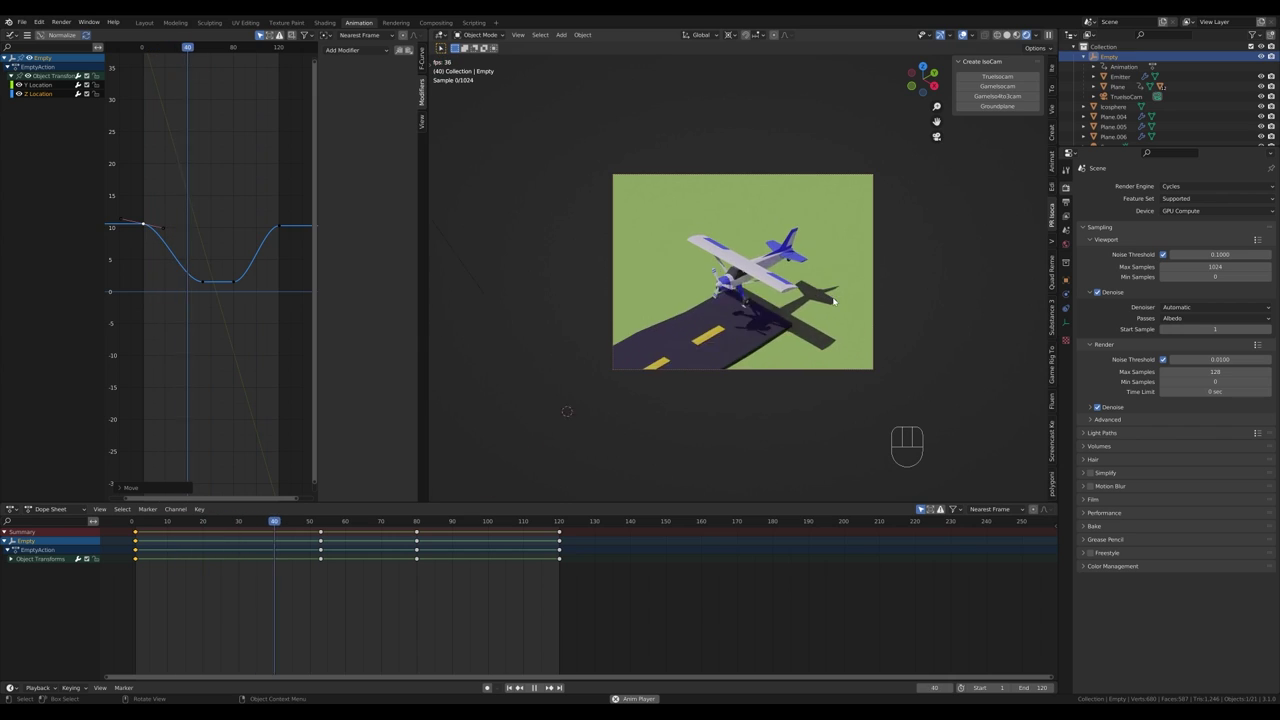
# Step: Replay the takeoff, then show the Emitter's particle settings (300 particles from frame 53)
pyautogui.press('space')
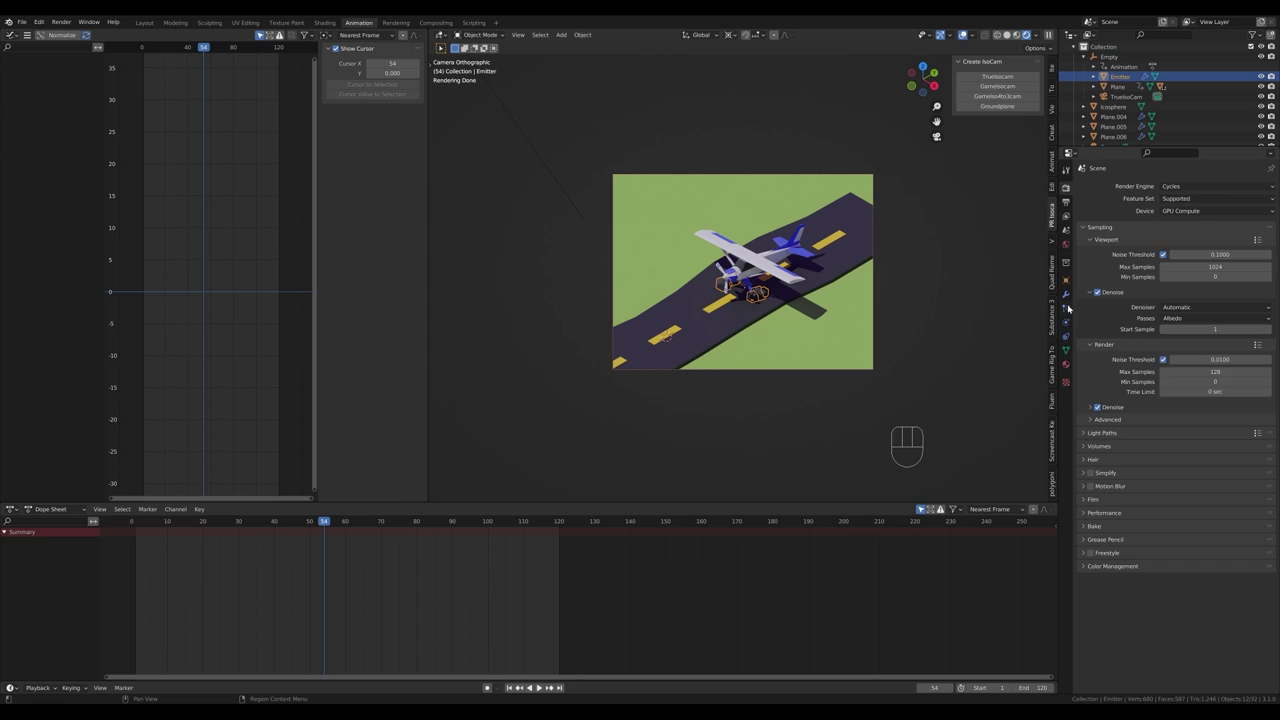
pyautogui.click(1071, 309)
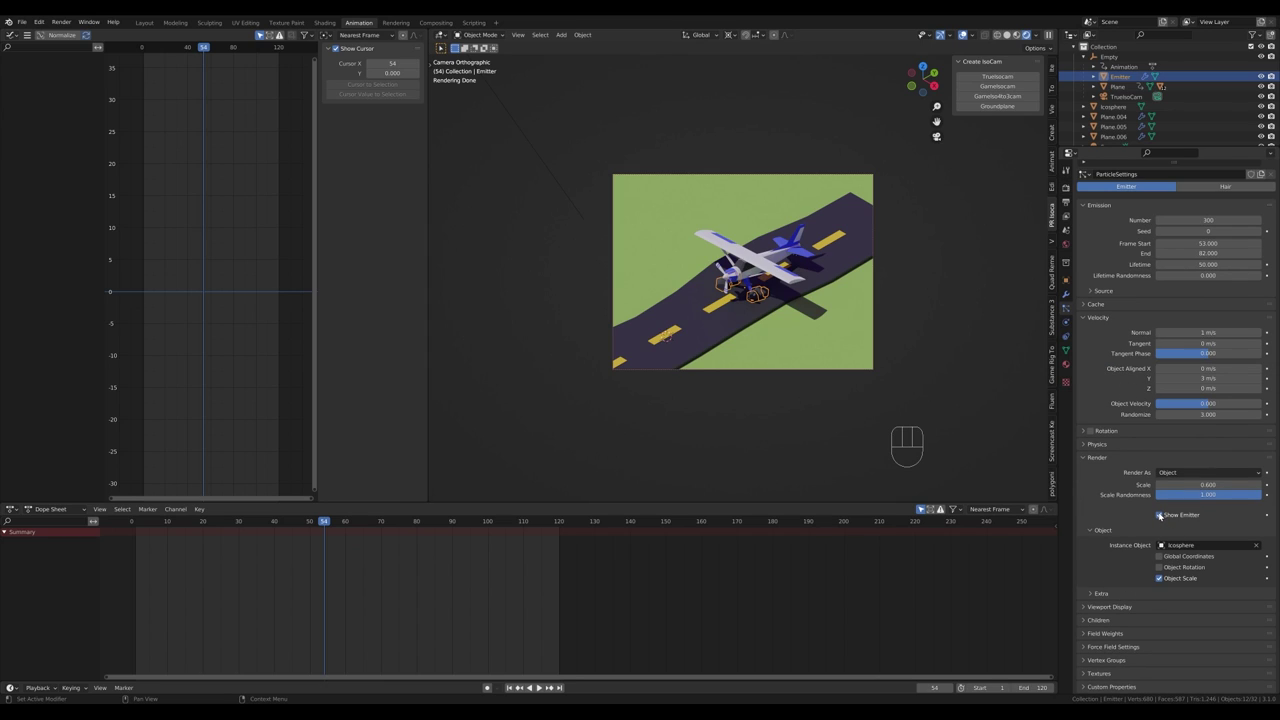
pyautogui.click(1163, 516)
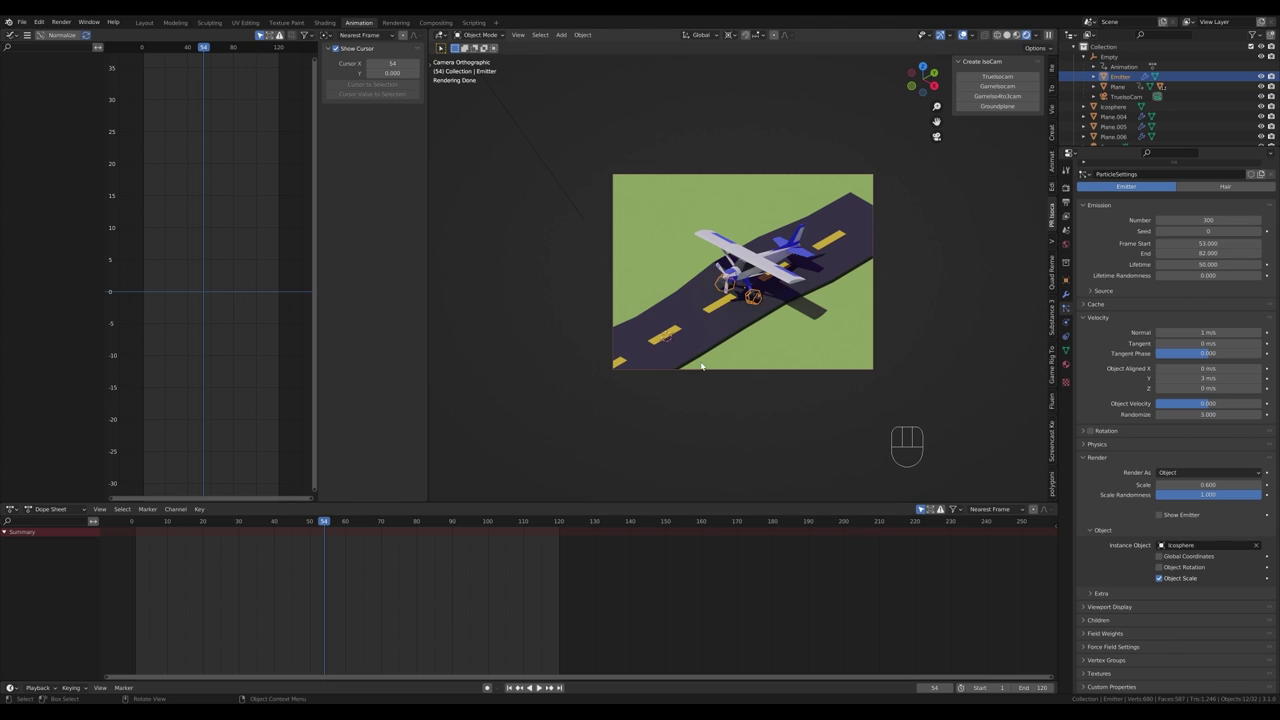
# Step: Rewind to frame 0 and set the output File Format to FFmpeg Video
pyautogui.moveTo(339, 526); pyautogui.dragTo(122, 518)
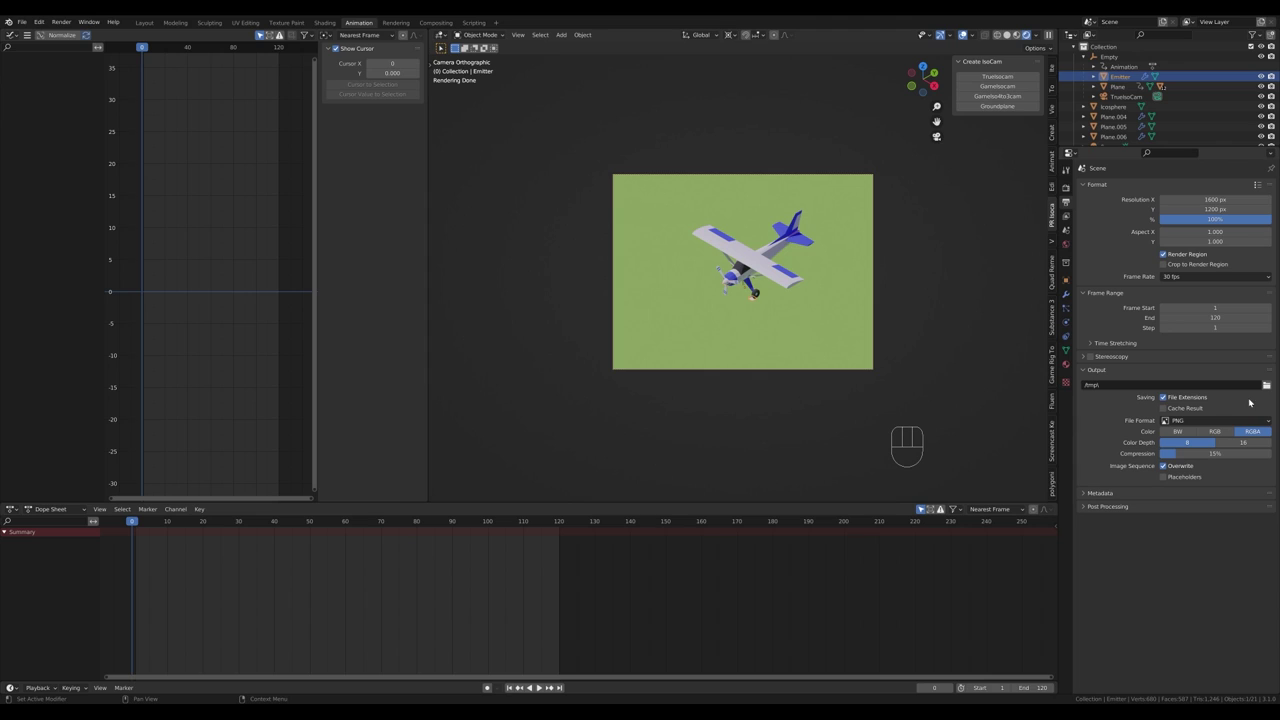
pyautogui.click(1271, 384)
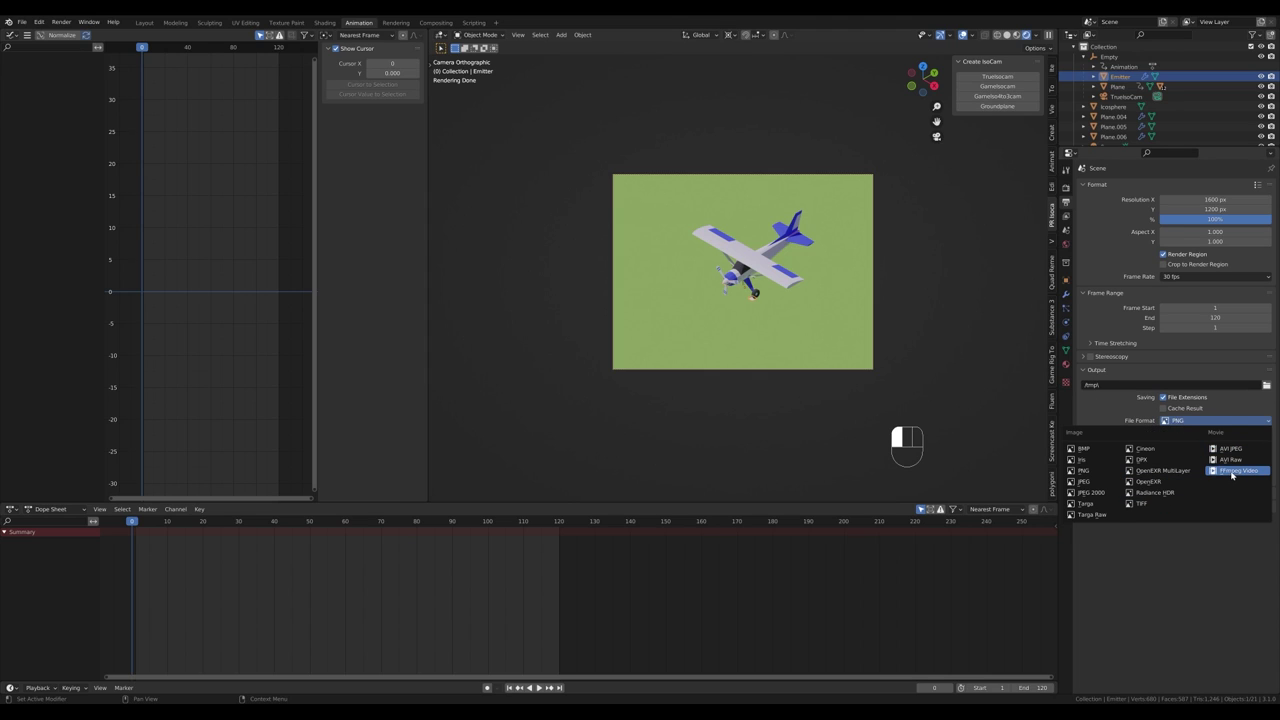
pyautogui.click(1104, 445)
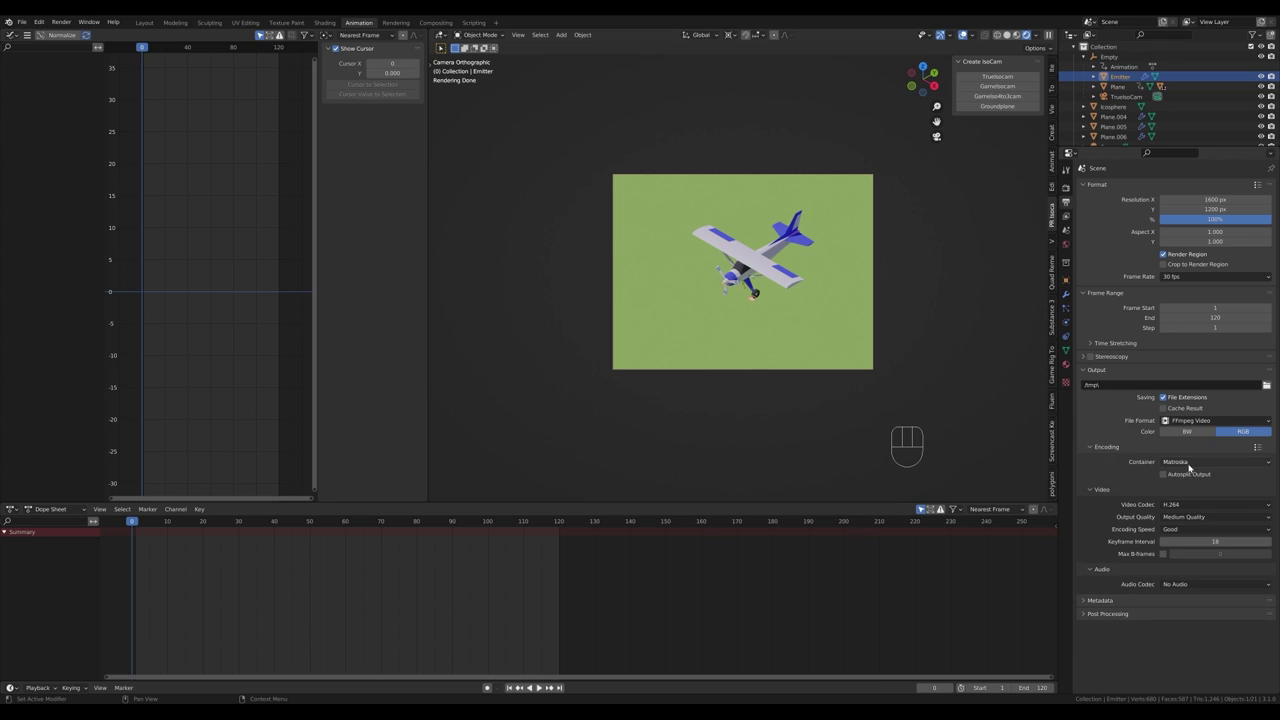
pyautogui.moveTo(1192, 466); pyautogui.dragTo(1190, 499)
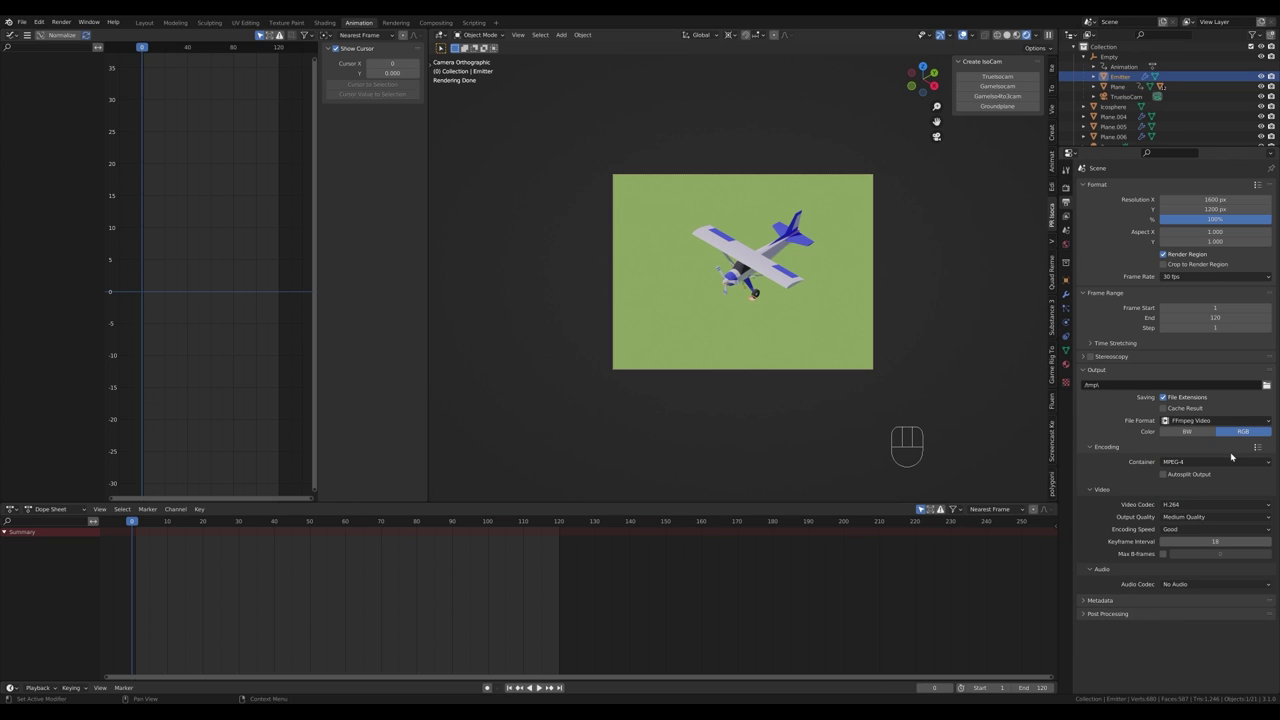